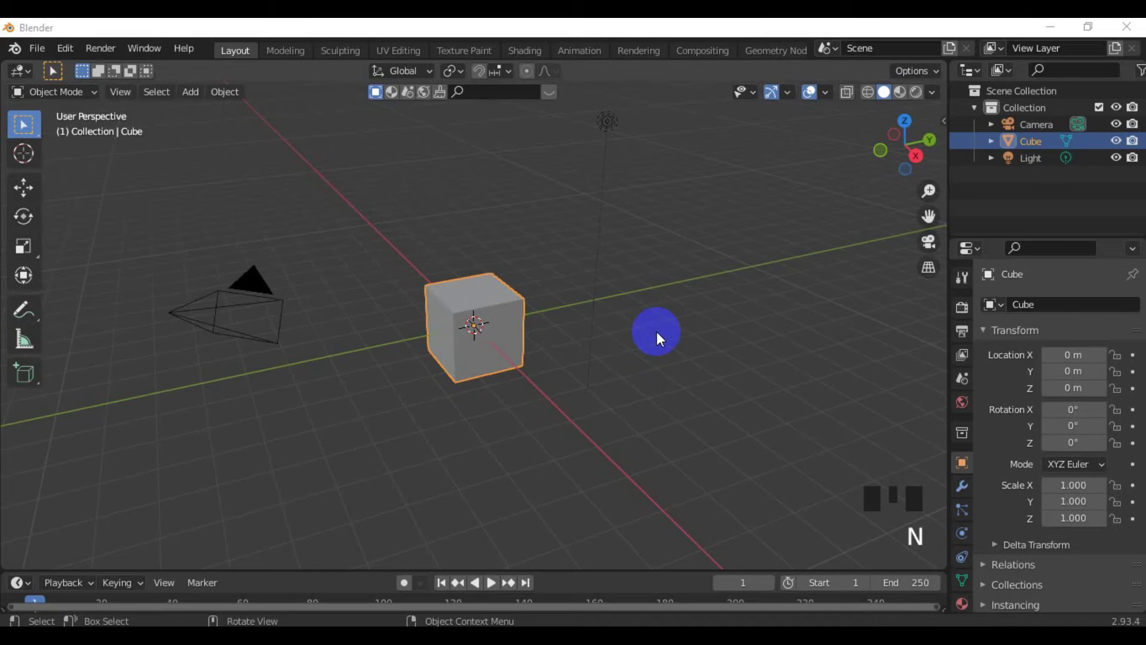
Delete the default cube, camera and light and face the empty scene from the front.
left_click_drag(668, 350, 676, 324)
scroll("down", 3)
left_click_drag(544, 345, 594, 367)
scroll("up", 3)
scroll("down", 3)
key("a")
key("Delete")
left_click_drag(585, 366, 566, 364)
key("KP_1")
scroll("up", 3)
Add an upright plane and stretch it wider into a rectangle.
key("shift+a")
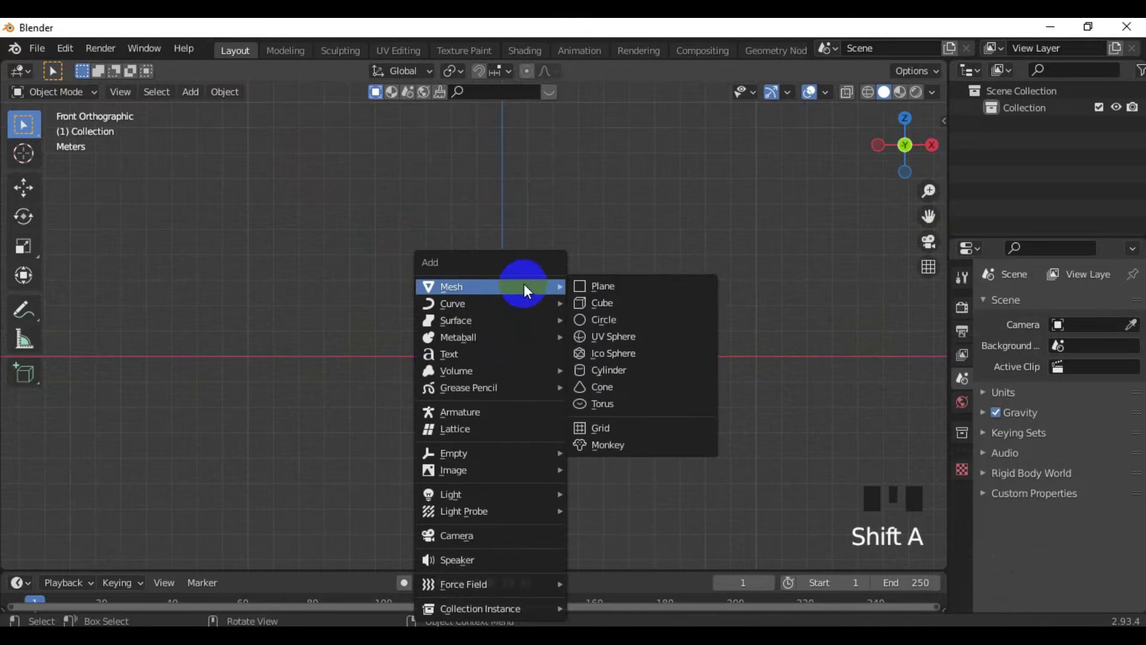
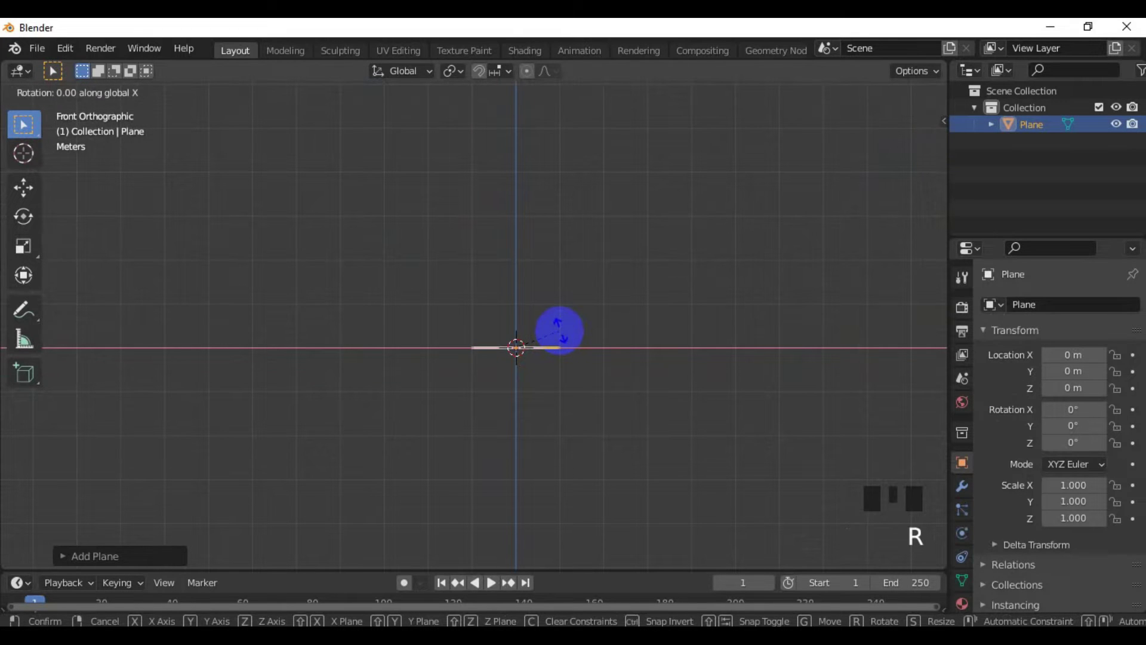
scroll("up", 3)
middle_click(555, 336)
key("s")
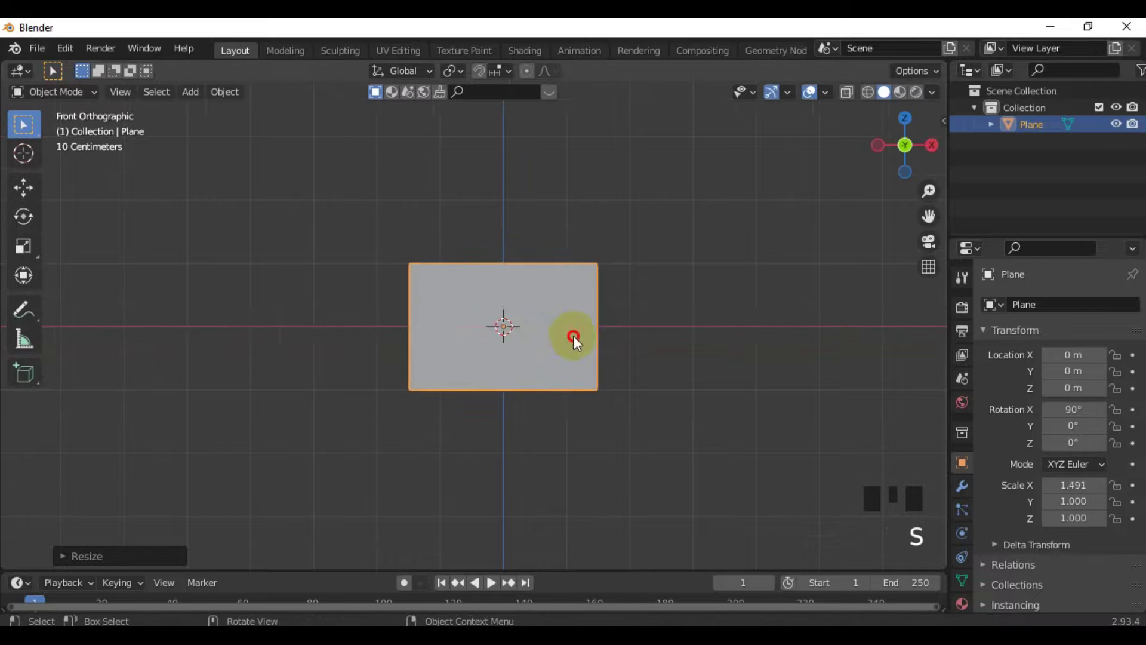
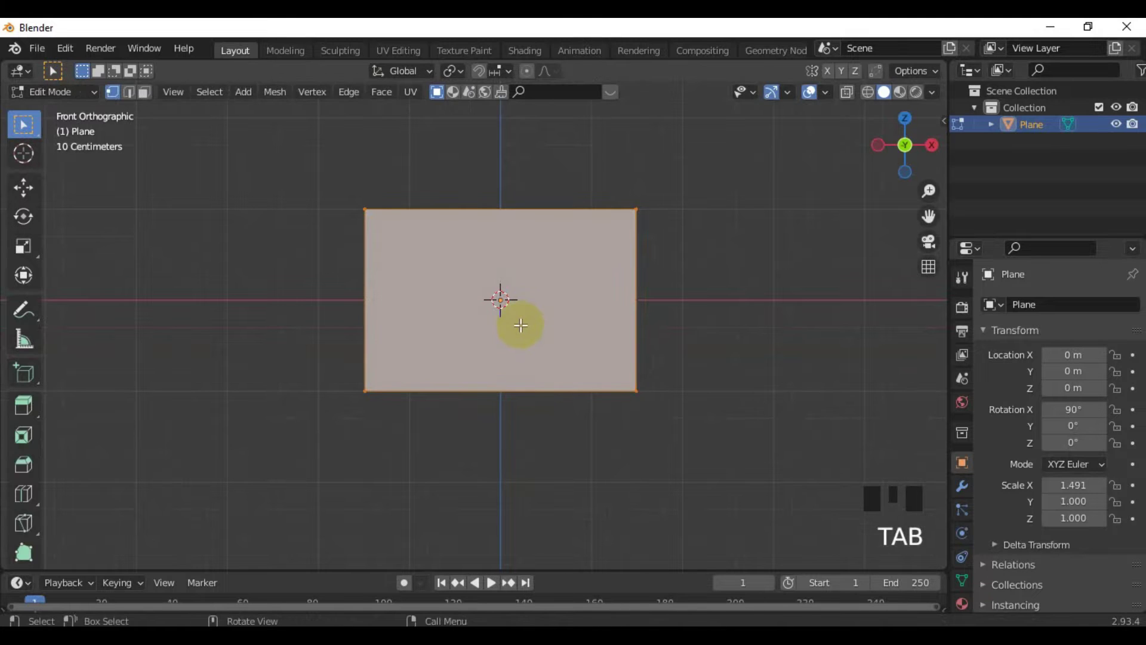
scroll("up", 3)
Apply the plane's scale and return to editing its mesh.
key("Tab")
key("ctrl+a")
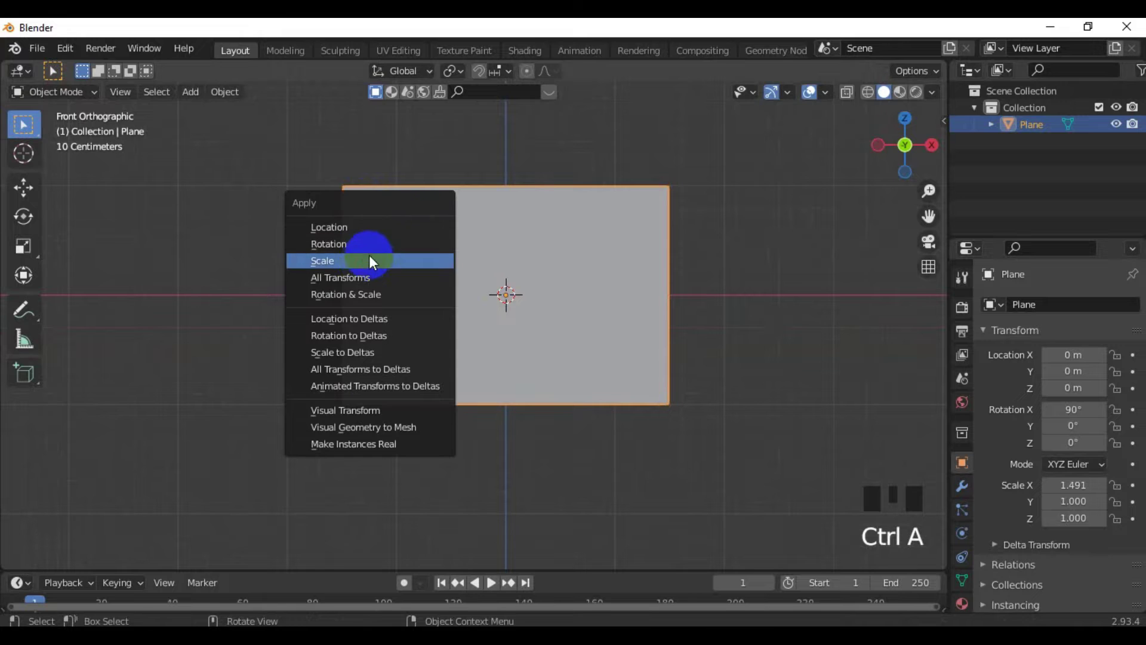
key("Tab")
key("ctrl+b")
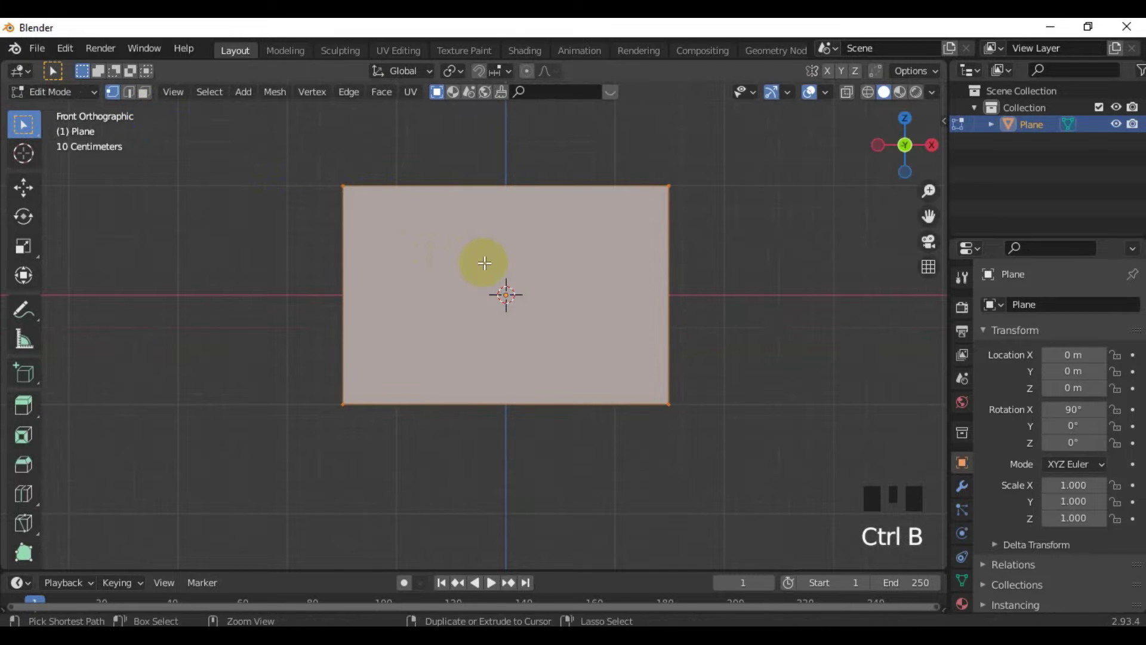
Start rounding the rectangle's four corners with a vertex bevel.
key("ctrl+shift+b")
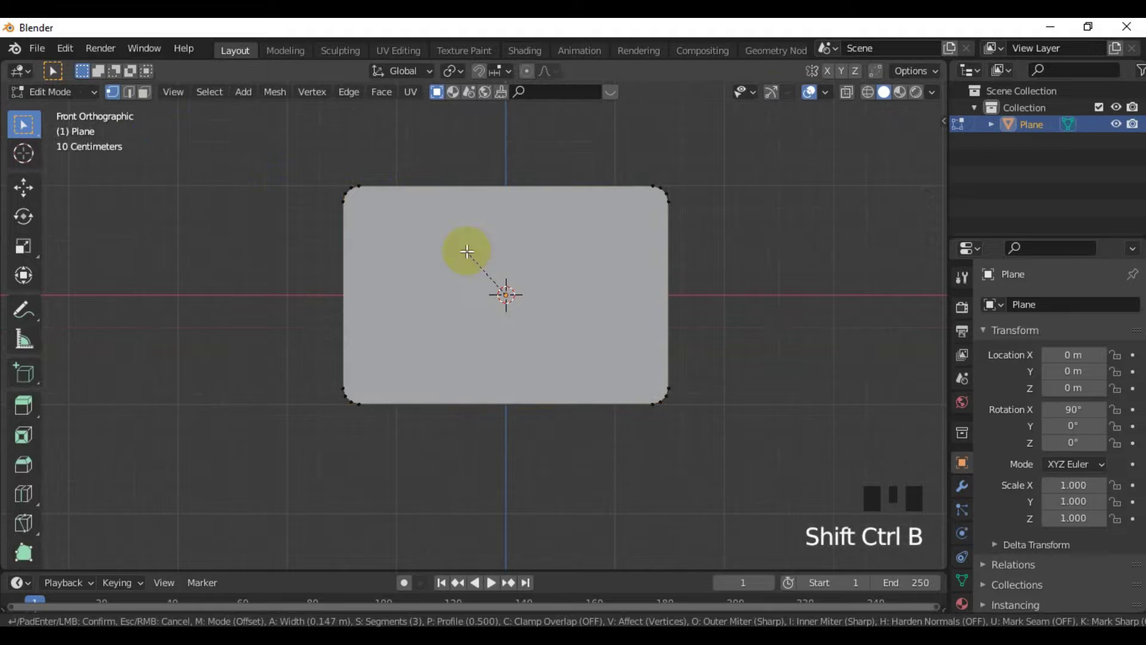
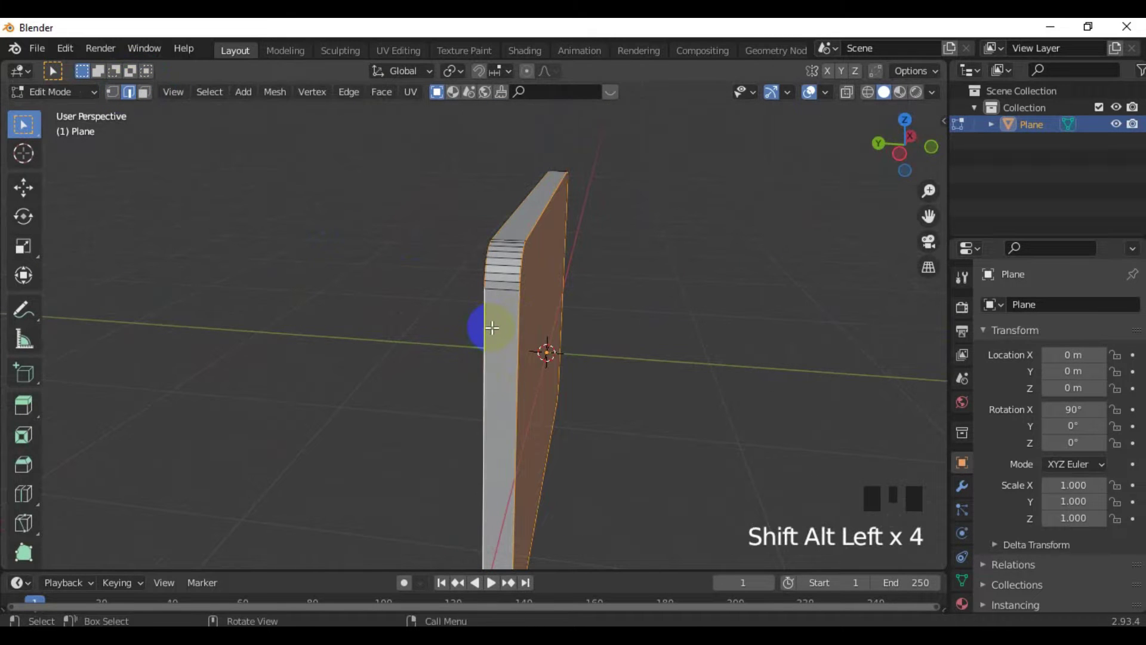
Bevel the slab's outer rim edges to soften them.
key("ctrl+b")
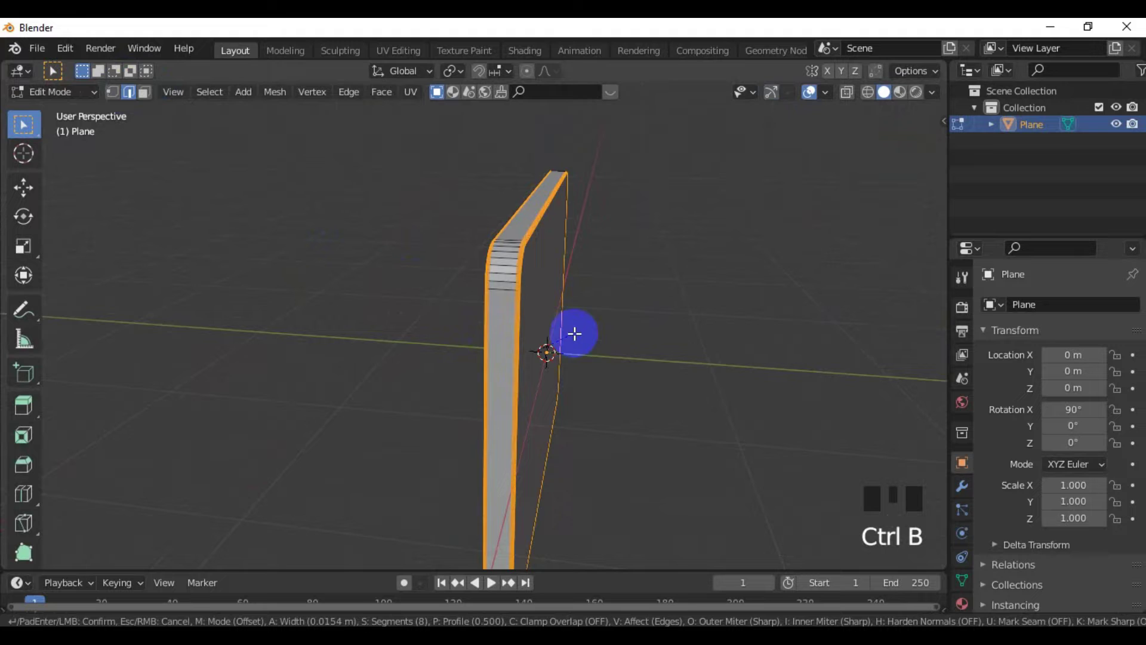
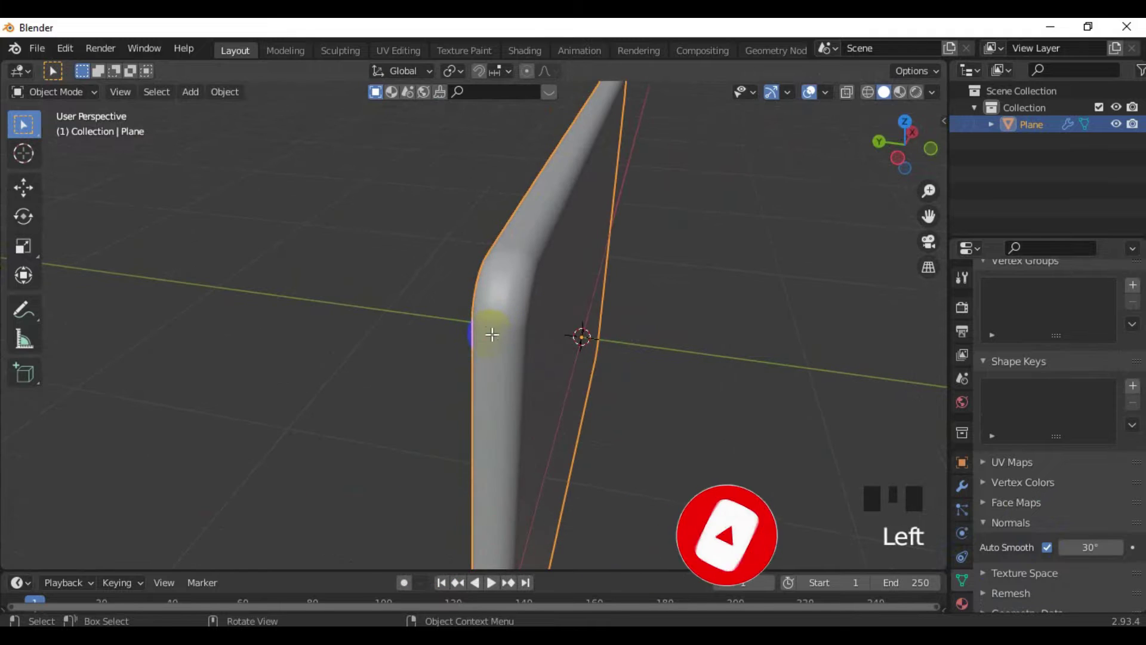
Add a loop cut around the slab's middle.
scroll("up", 3)
key("ctrl+r")
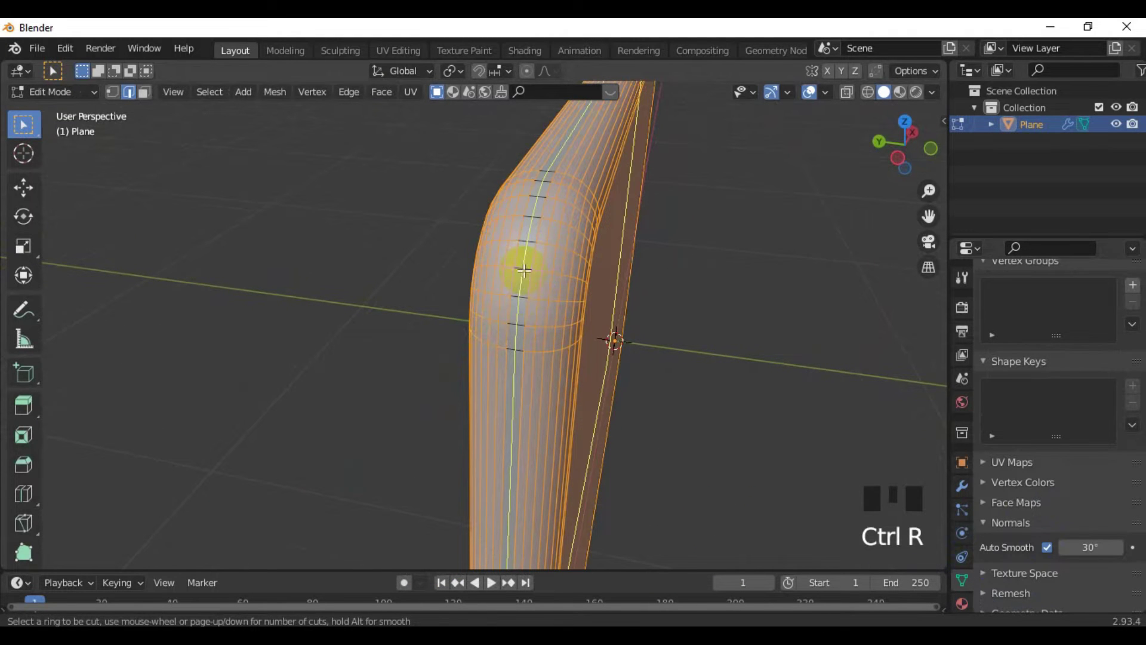
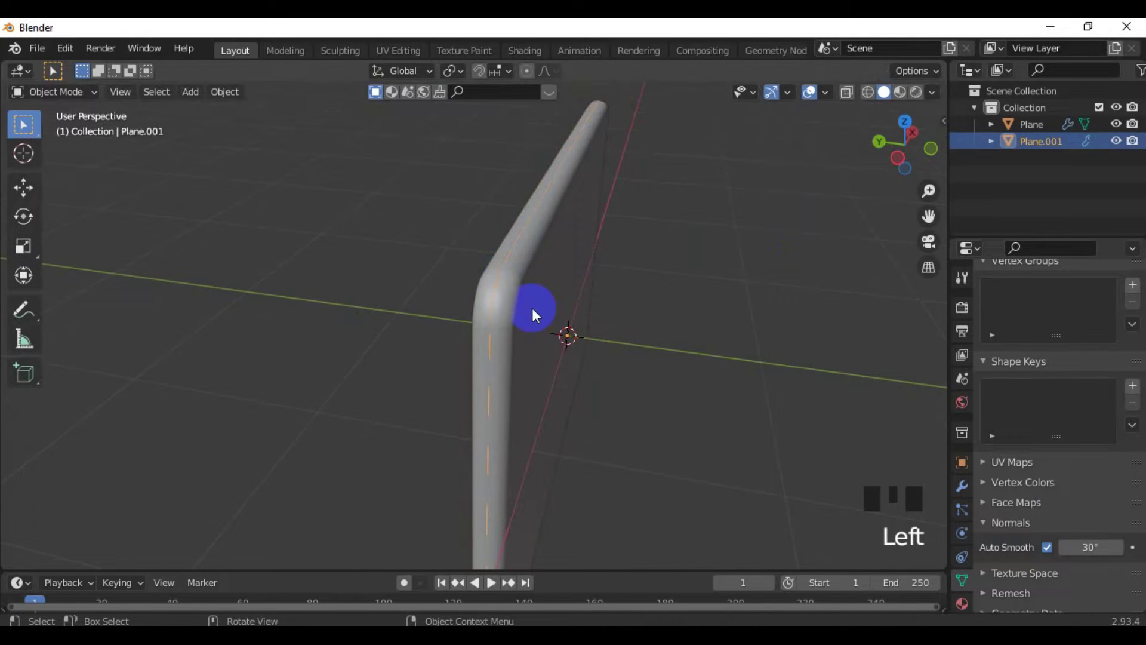
Convert the separated edge loop into a curve for the badge rim.
key("KP_3")
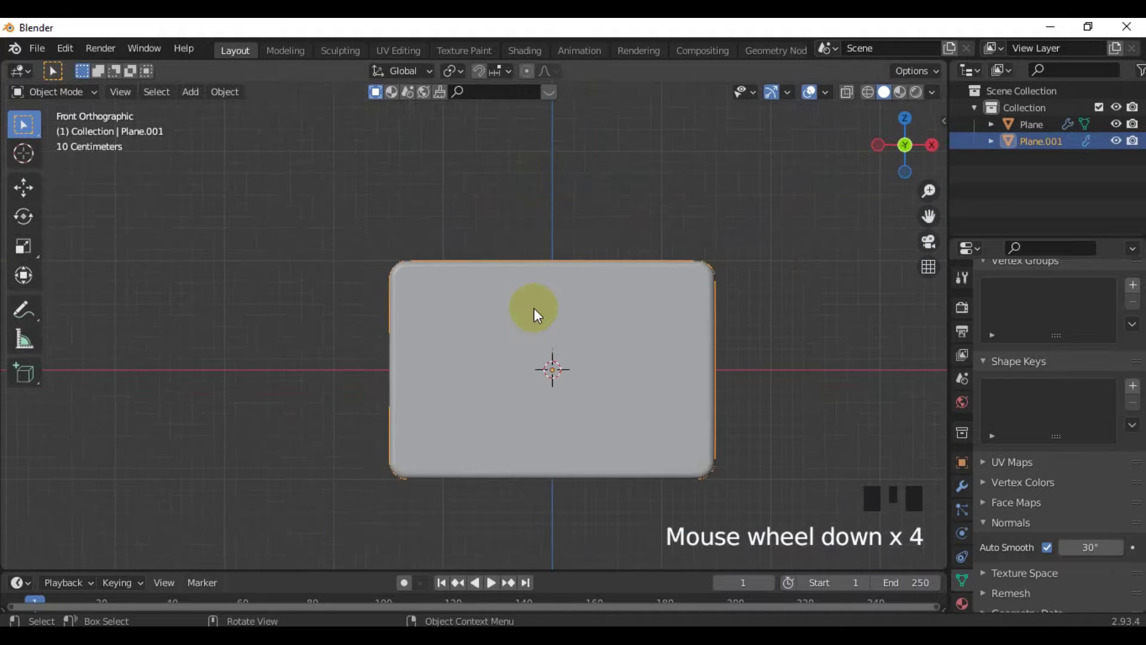
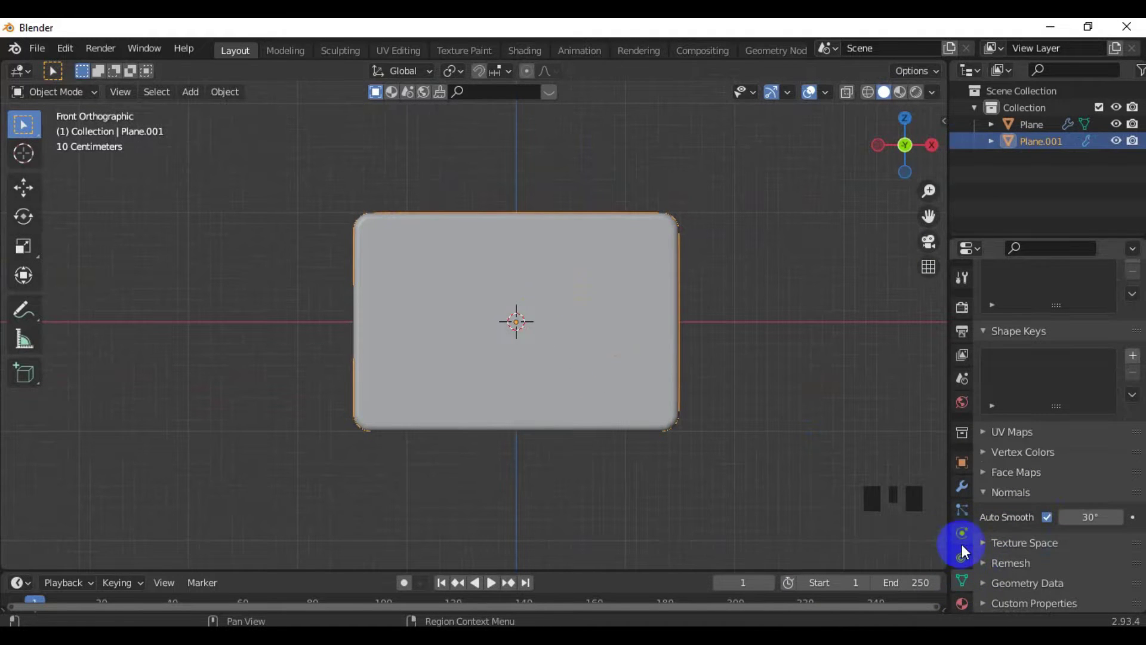
left_click_drag(582, 213, 965, 480)
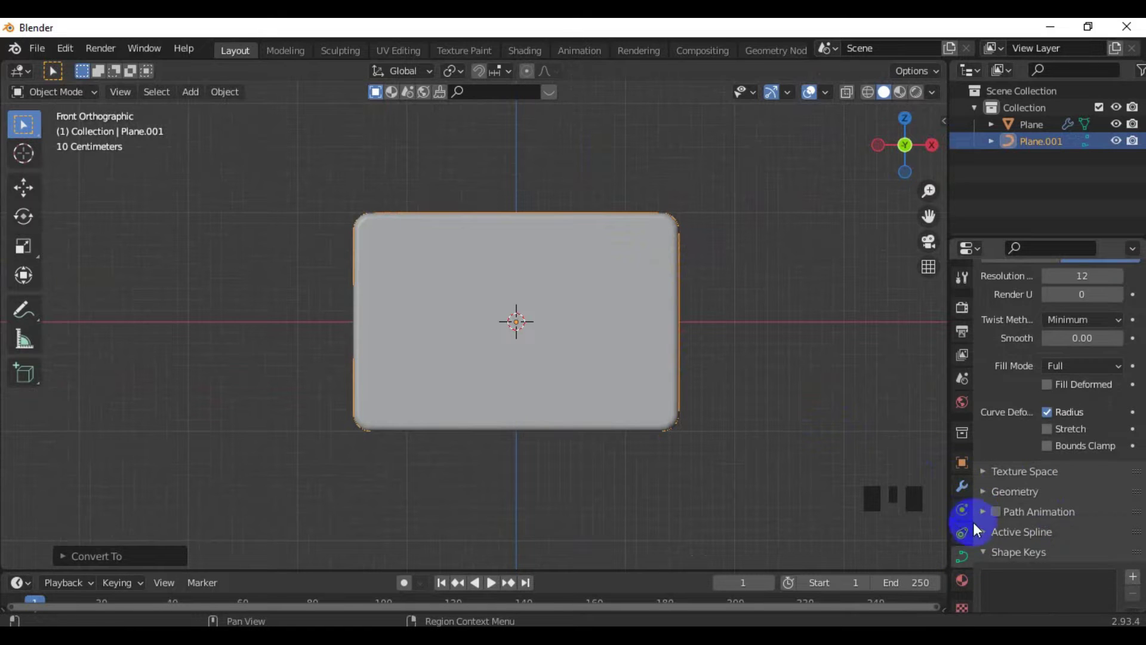
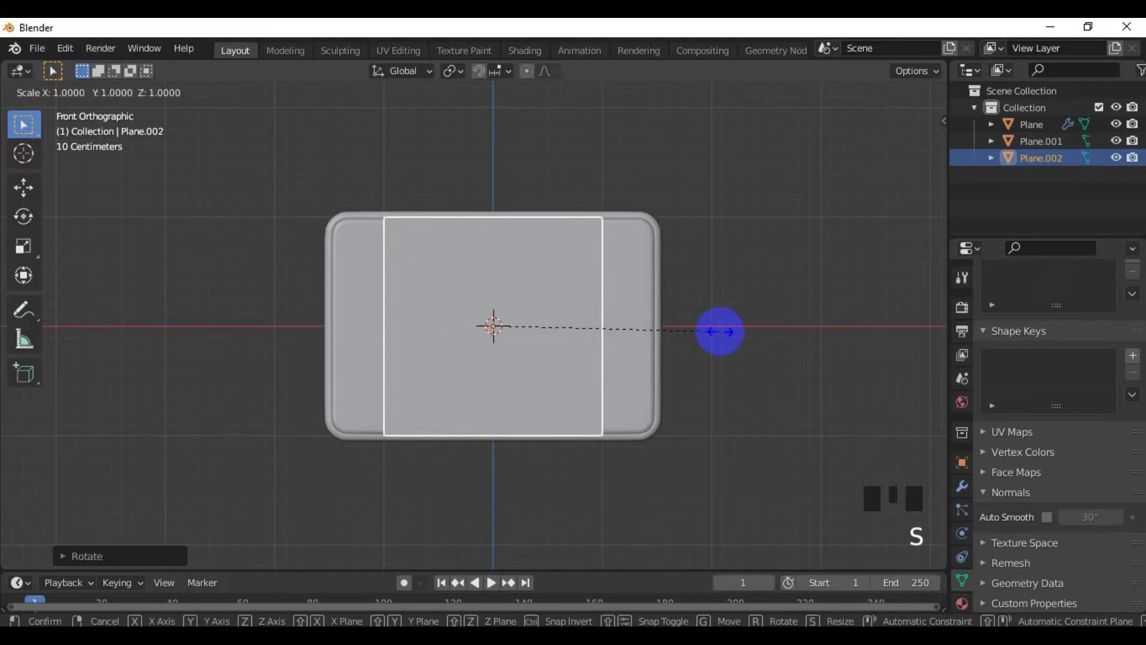
Squash the new panel vertically into a rectangle across the upper badge.
key("s")
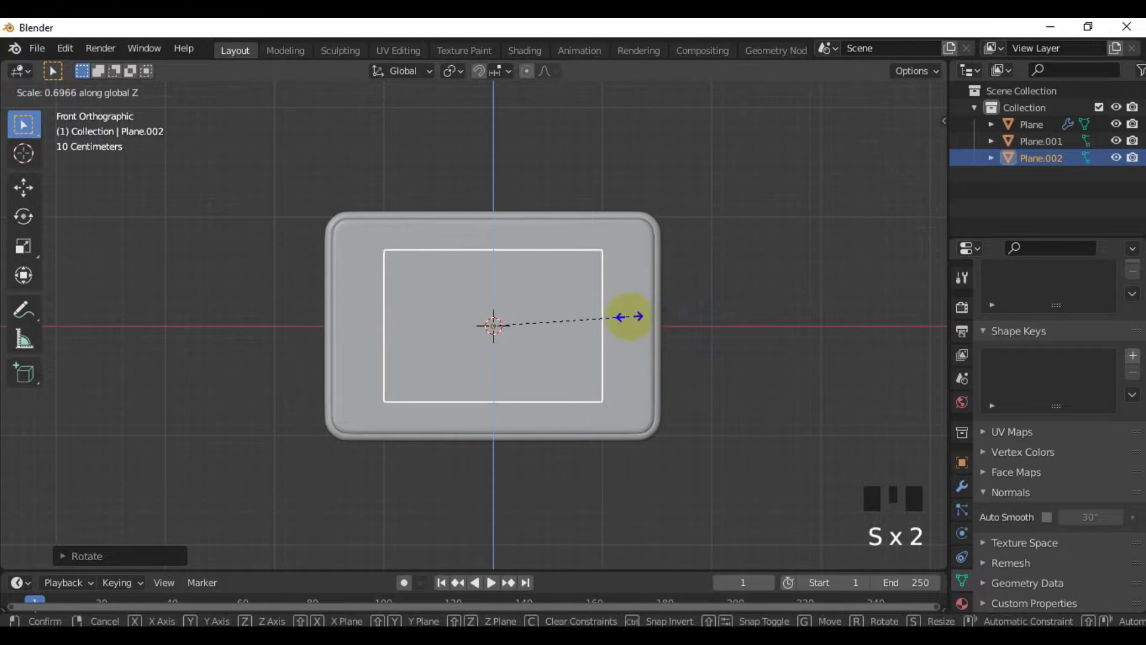
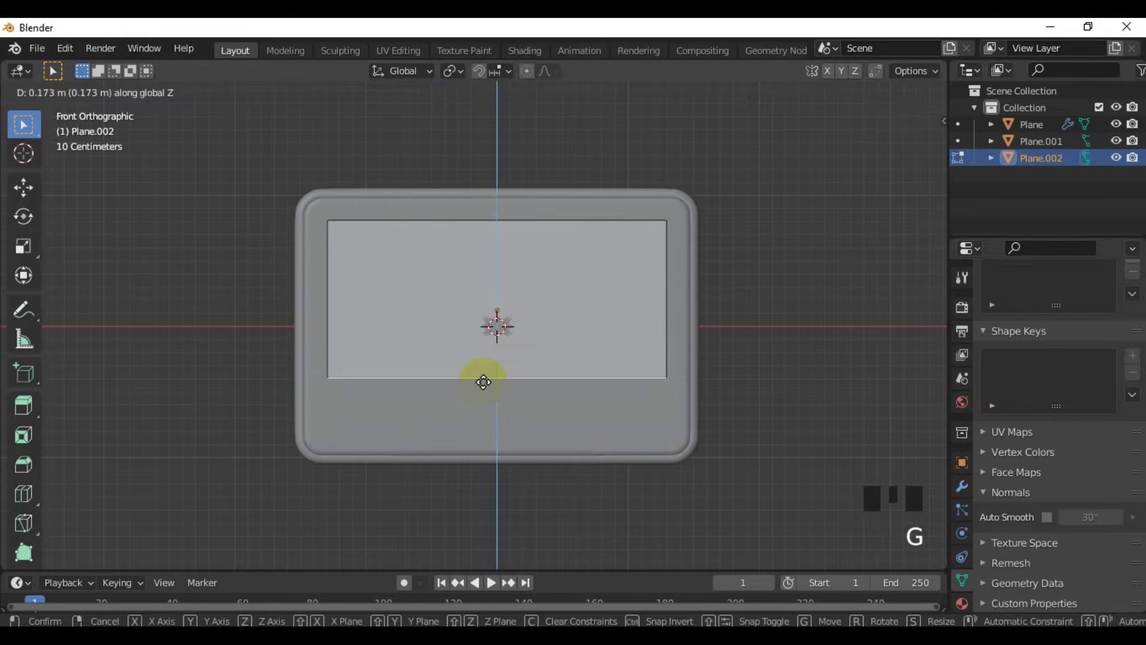
key("Tab")
scroll("down", 3)
left_click_drag(594, 375, 508, 391)
From the side view, move the panel forward just in front of the badge face.
key("KP_3")
key("g")
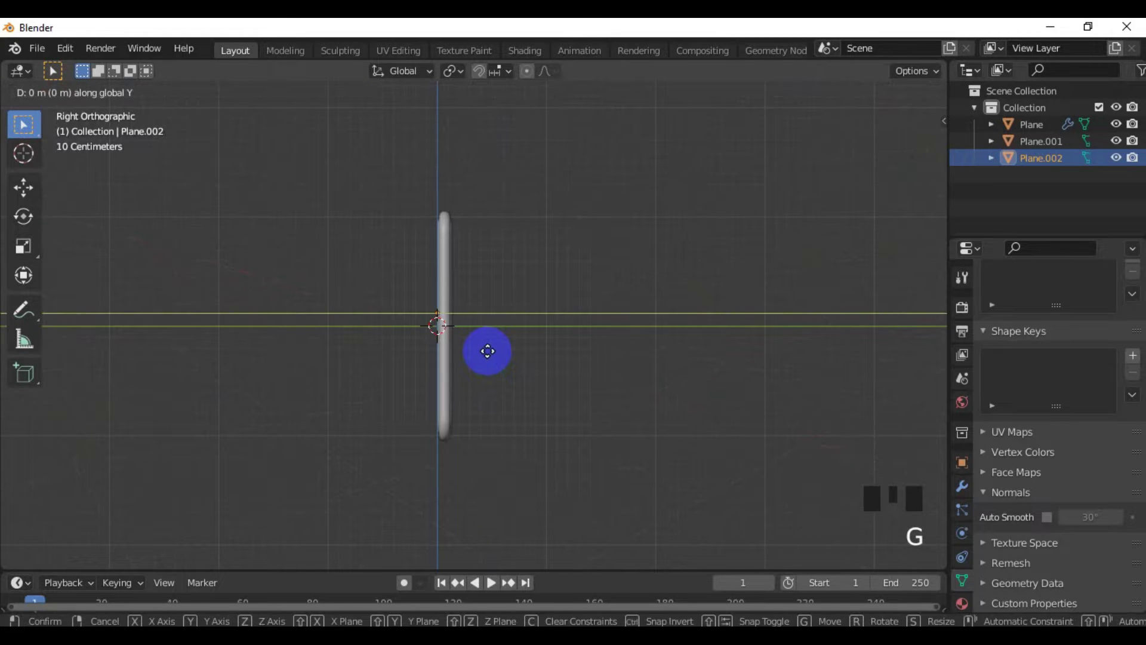
left_click_drag(379, 365, 636, 369)
scroll("up", 3)
middle_click(493, 369)
left_click(770, 376)
scroll("up", 3)
left_click(495, 365)
key("KP_1")
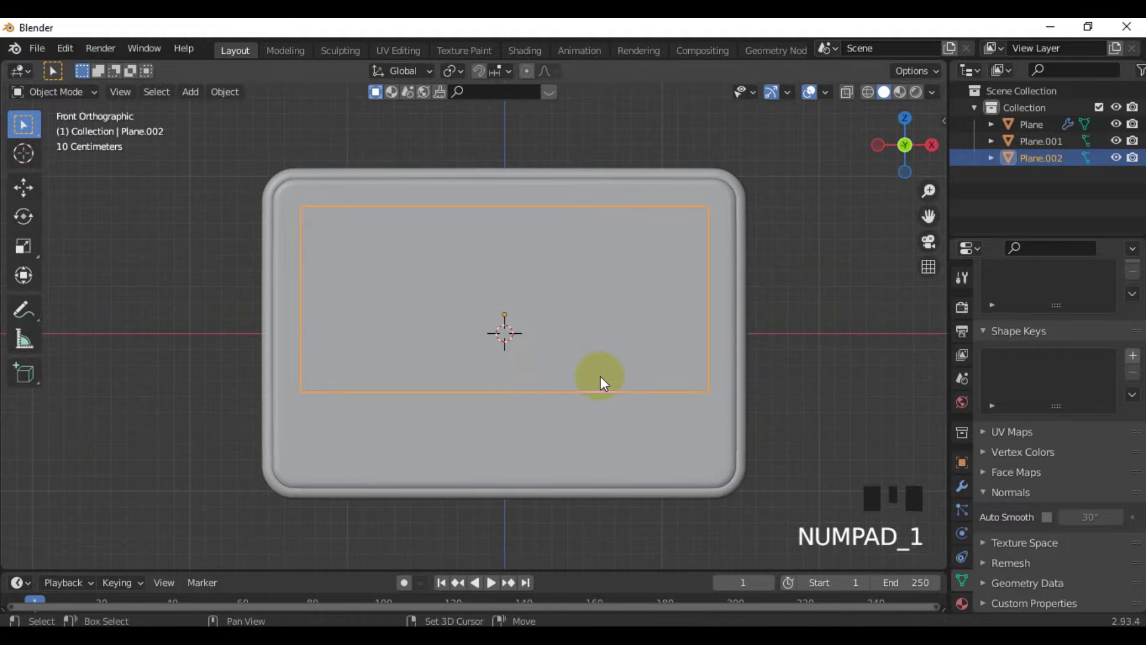
Duplicate the upper panel downward and resize it into a small lower-left panel.
key("shift+d")
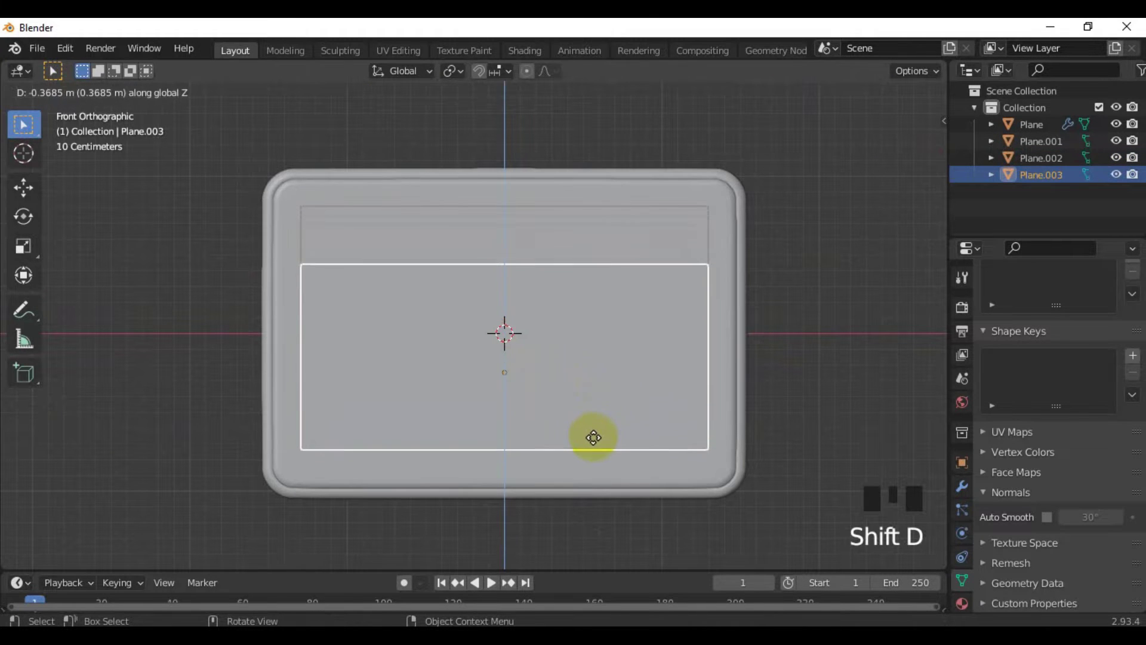
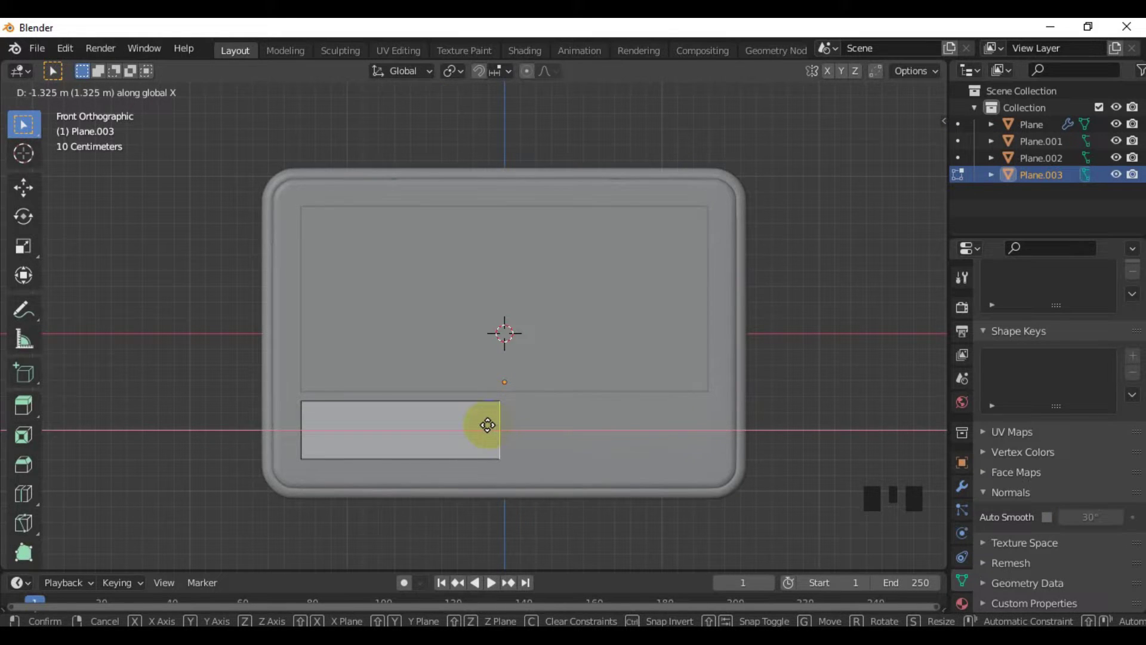
key("Tab")
Duplicate the small panel and place the copy beside it on the right.
key("shift+d")
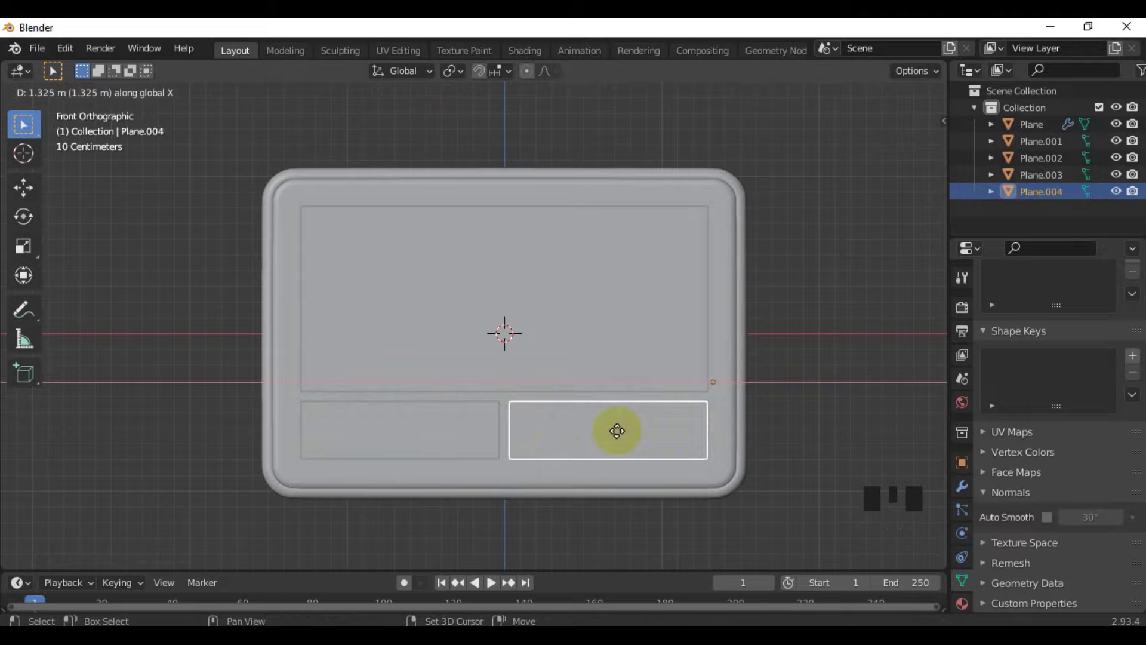
scroll("up", 3)
middle_click(651, 439)
scroll("down", 3)
left_click(771, 360)
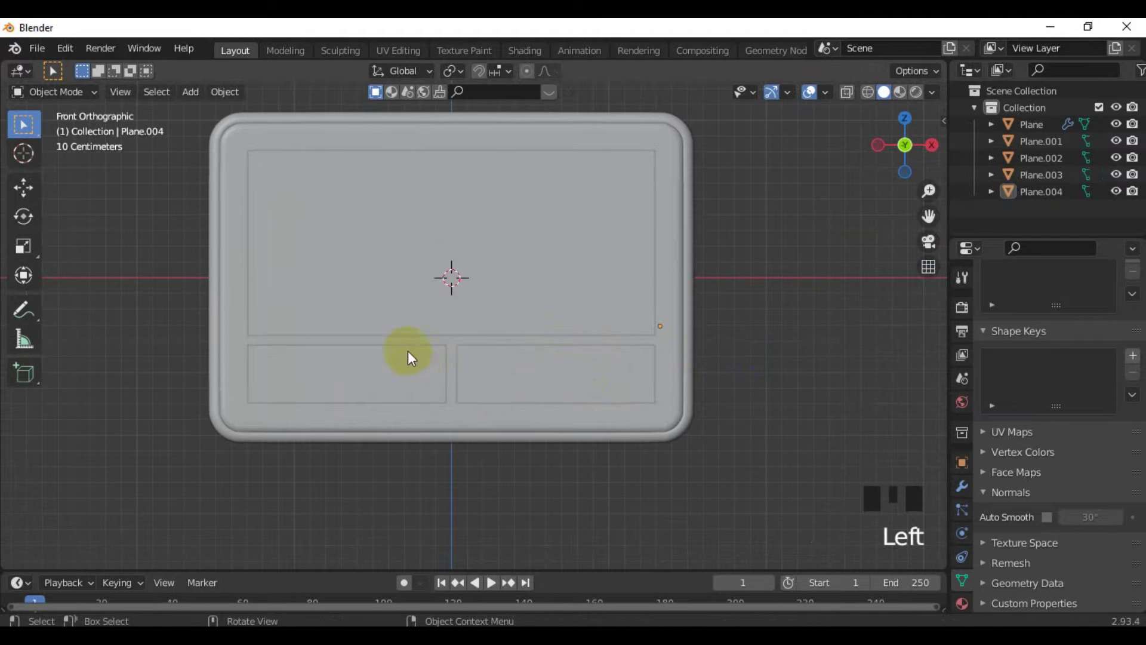
Round the screen panel's corners with a vertex bevel.
left_click(391, 277)
key("Tab")
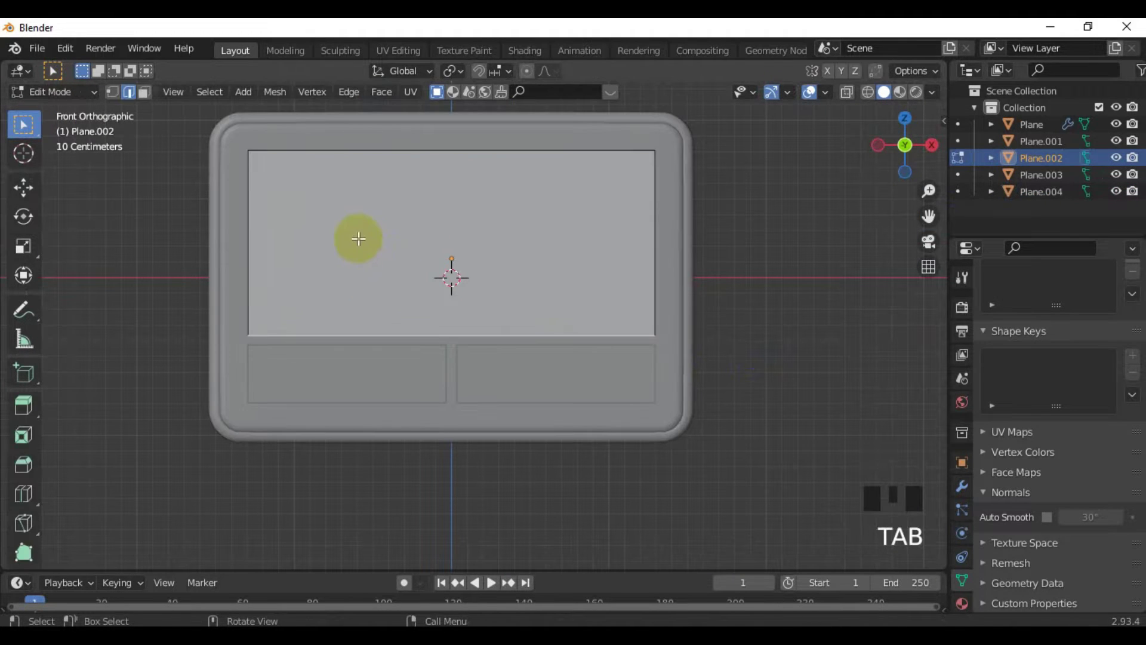
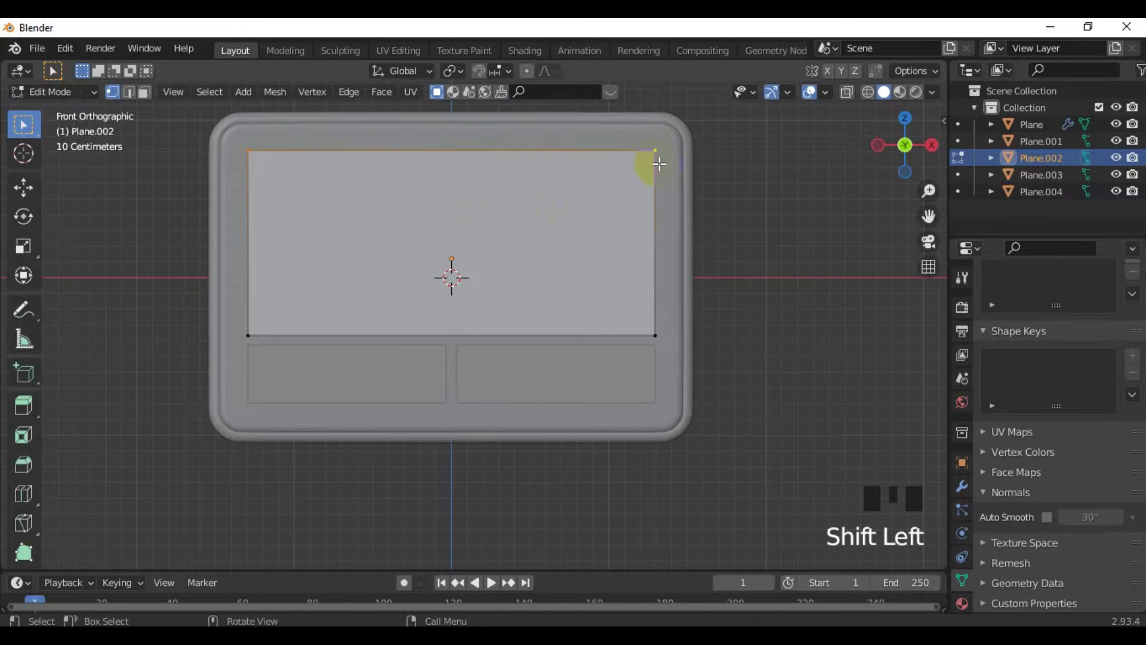
key("ctrl+shift+b")
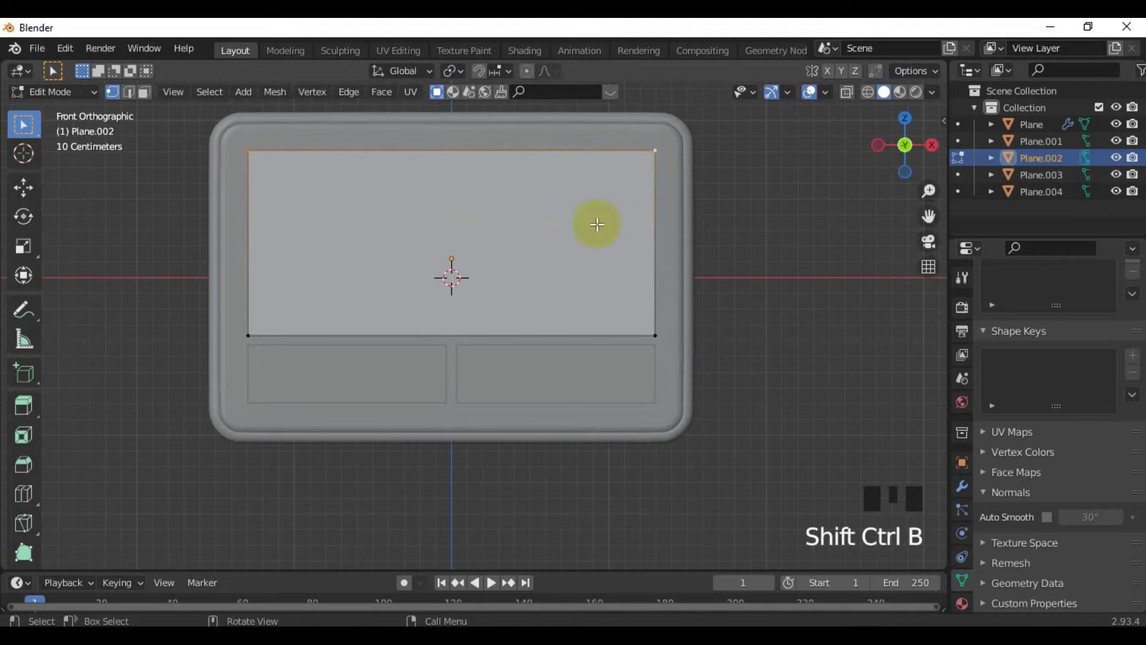
key("Tab")
Apply the scale of the two lower panels.
left_click(382, 375)
key("ctrl+a")
left_click(506, 378)
key("ctrl+a")
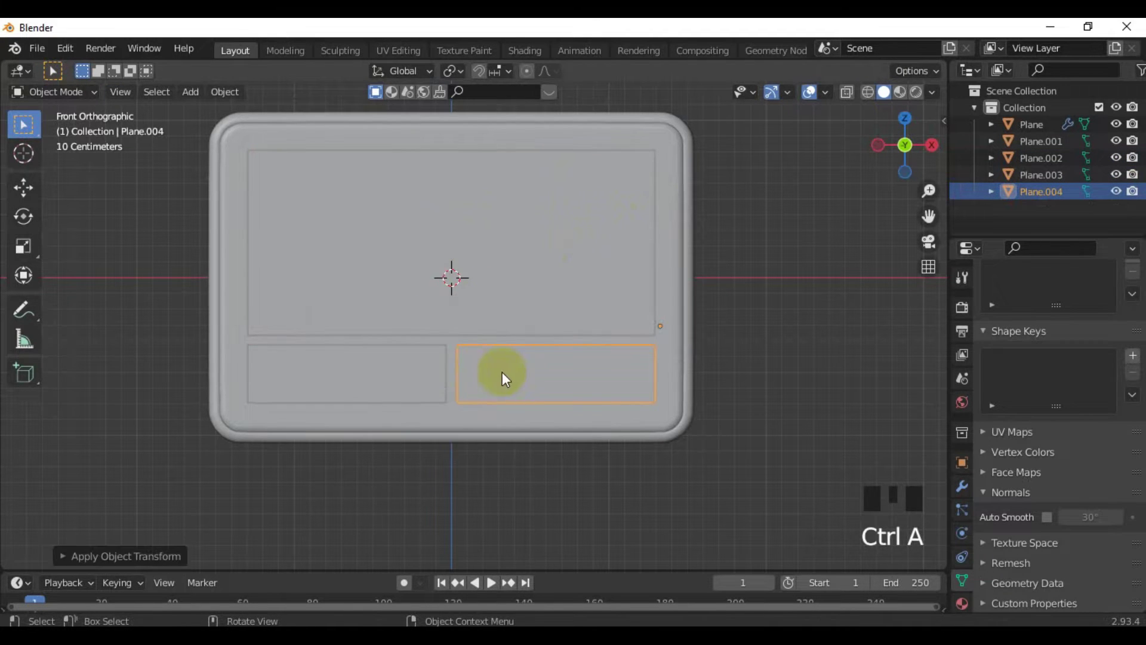
Round the corners of all three panels together in one edit.
left_click_drag(379, 378, 406, 354)
left_click(435, 298)
key("Tab")
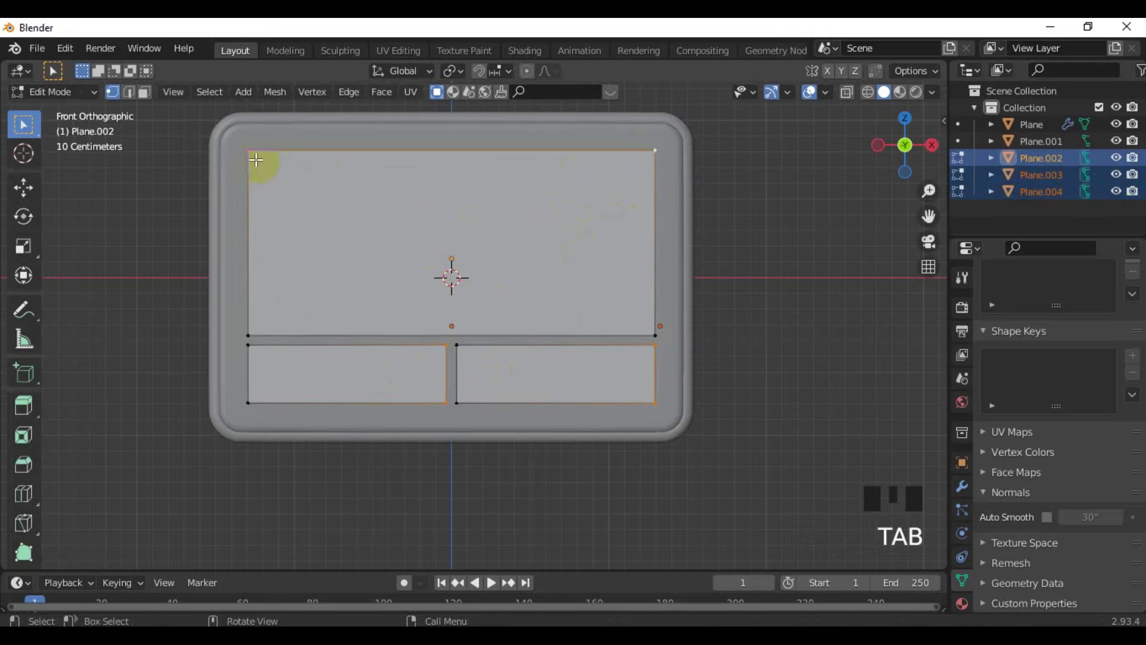
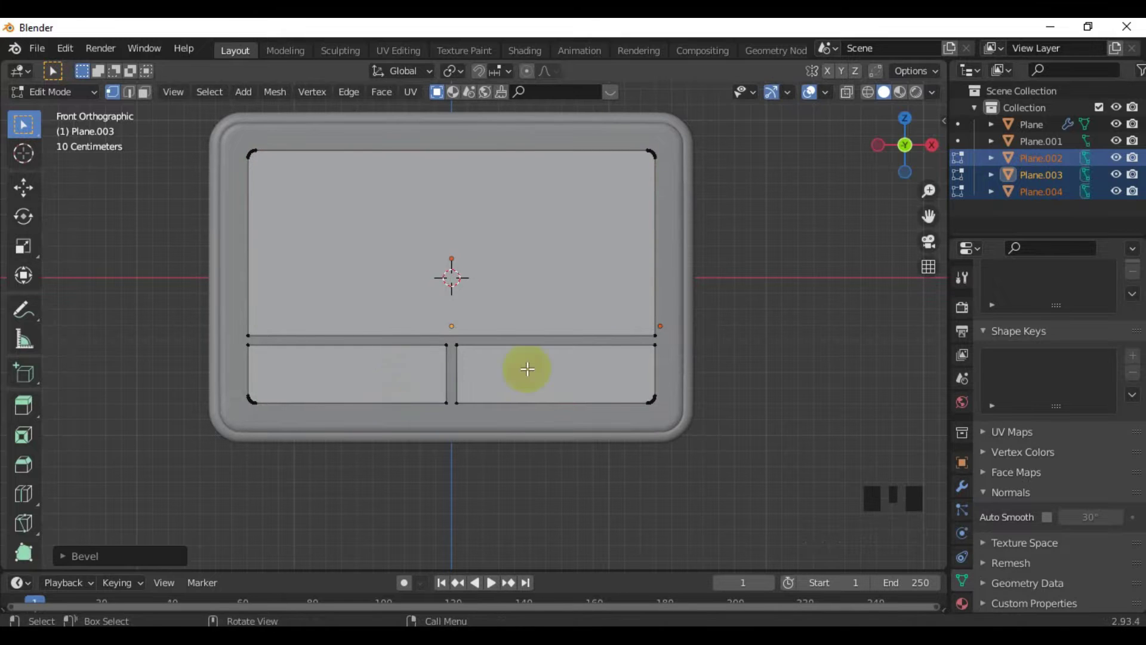
key("Tab")
Enlarge the three panels slightly.
key("s")
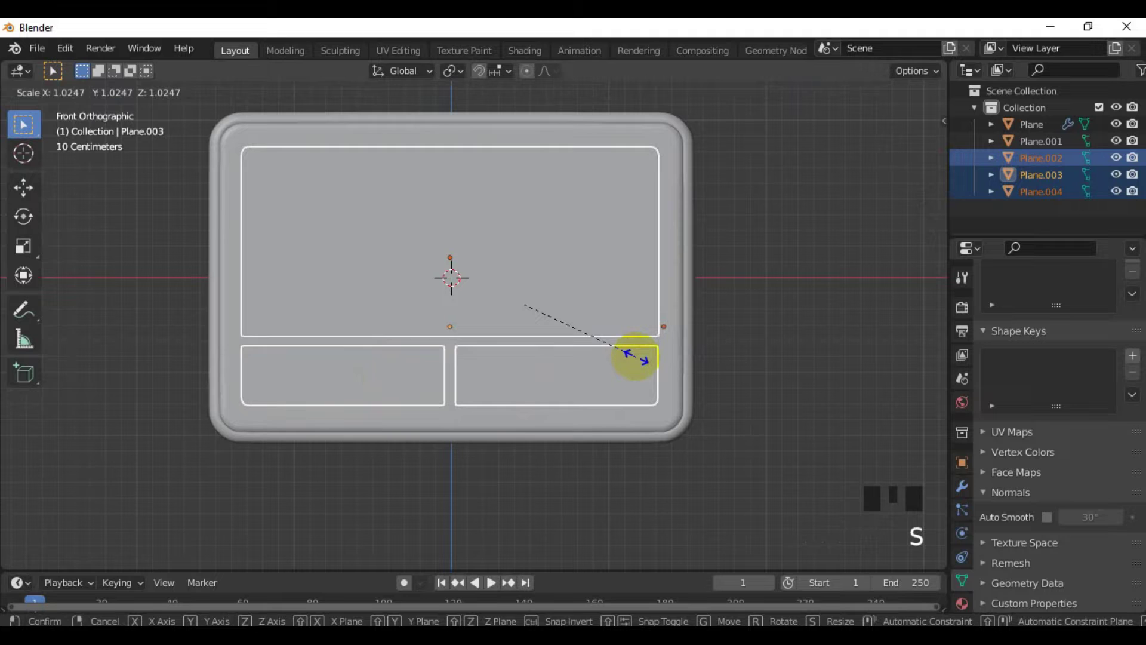
left_click(787, 334)
Extrude the three panel faces outward to give them thickness.
left_click_drag(756, 356, 501, 348)
left_click_drag(501, 349, 542, 355)
left_click_drag(526, 375, 438, 414)
left_click(439, 414)
left_click_drag(365, 357, 404, 363)
key("Tab")
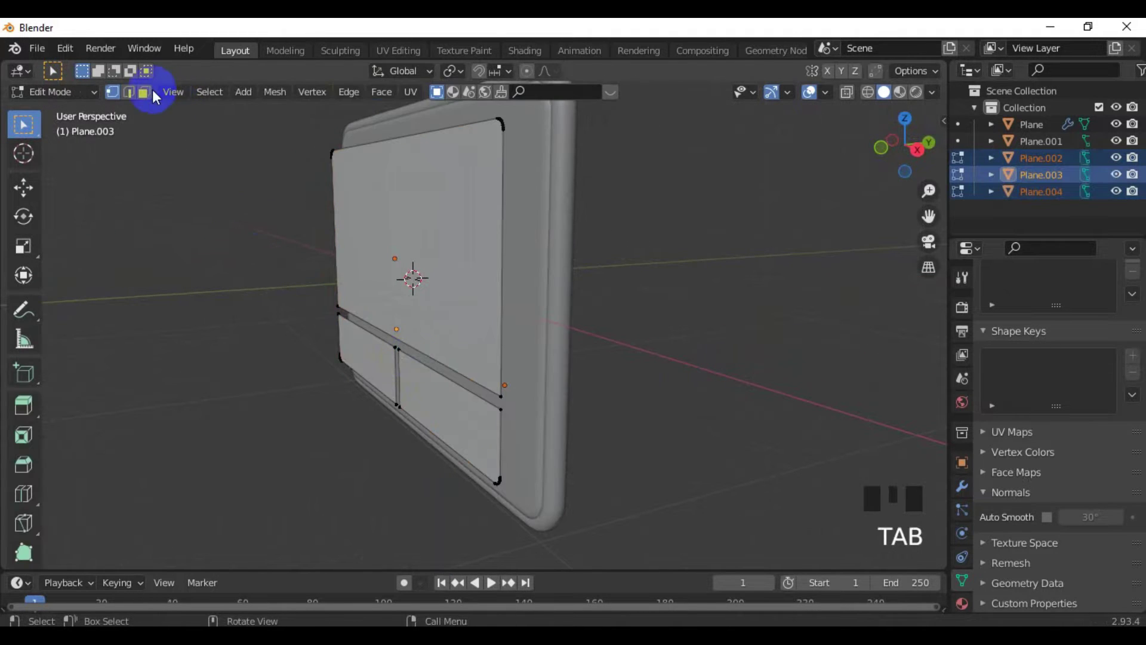
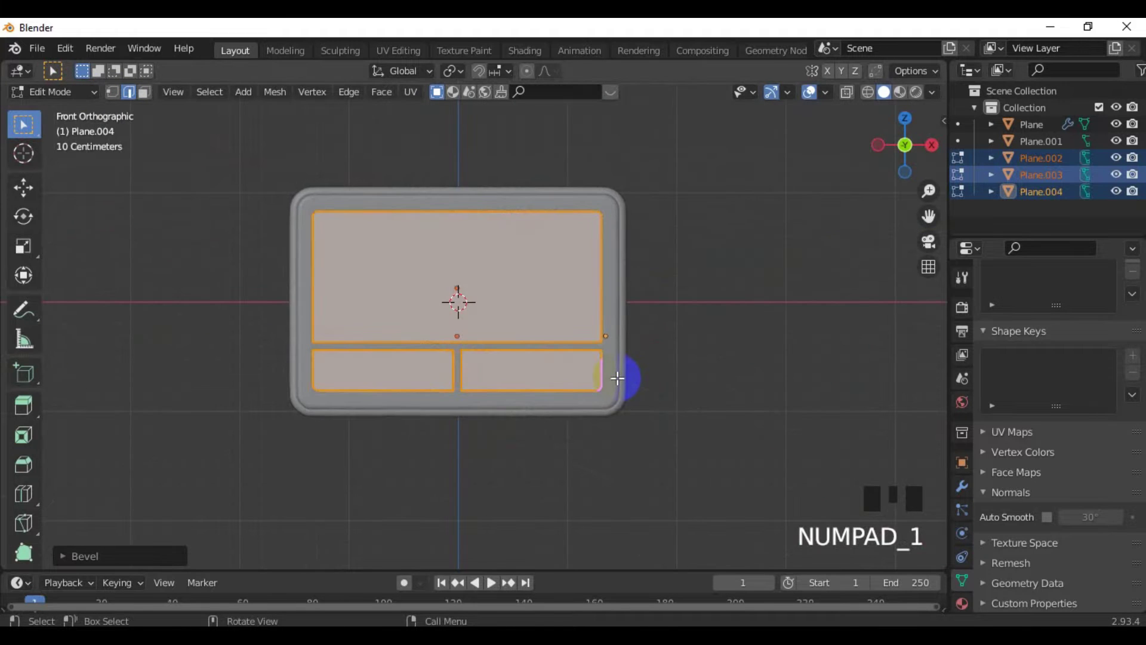
Enter Edit Mode and box-select the outline edges of the three face panels.
key("Tab")
left_click_drag(569, 373, 792, 350)
left_click(792, 349)
left_click(623, 305)
left_click_drag(622, 305, 1052, 523)
left_click(1053, 523)
left_click(507, 371)
left_click_drag(507, 371, 1050, 522)
left_click(646, 378)
left_click_drag(647, 378, 1057, 526)
left_click(659, 489)
Bevel the selected outline edges so the three panels gain thickness.
scroll("up", 3)
left_click_drag(571, 492, 523, 446)
scroll("down", 3)
left_click_drag(595, 428, 474, 377)
left_click(474, 377)
left_click(600, 377)
left_click_drag(557, 319, 554, 348)
From the side view, slide the bevelled panel geometry into position on the badge.
key("KP_3")
scroll("up", 3)
key("g")
scroll("down", 3)
left_click_drag(580, 390, 748, 391)
scroll("up", 3)
left_click(750, 390)
scroll("down", 3)
left_click(677, 422)
left_click_drag(664, 425, 670, 422)
Check the panels from a few angles and return to front view for the next object.
scroll("up", 3)
left_click_drag(596, 324, 561, 428)
scroll("up", 3)
left_click_drag(540, 422, 460, 410)
scroll("down", 3)
left_click_drag(565, 430, 543, 428)
key("KP_1")
Add a circle, turn it upright to face the front and raise it to the badge's top edge.
key("shift+a")
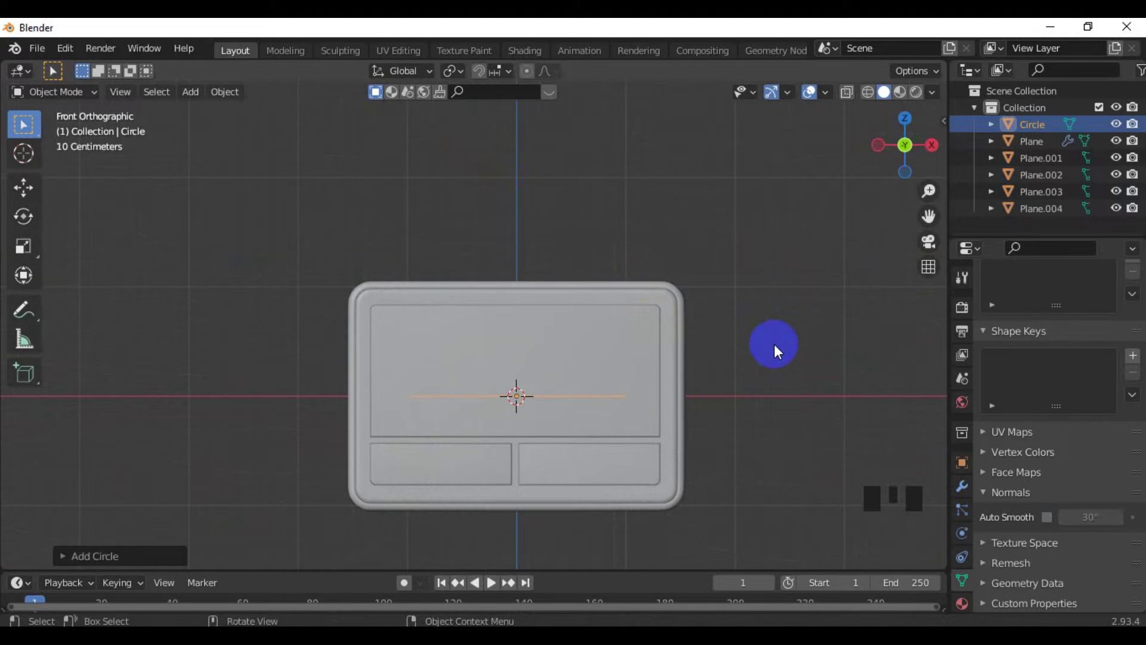
key("s")
left_click_drag(847, 95, 616, 373)
key("g")
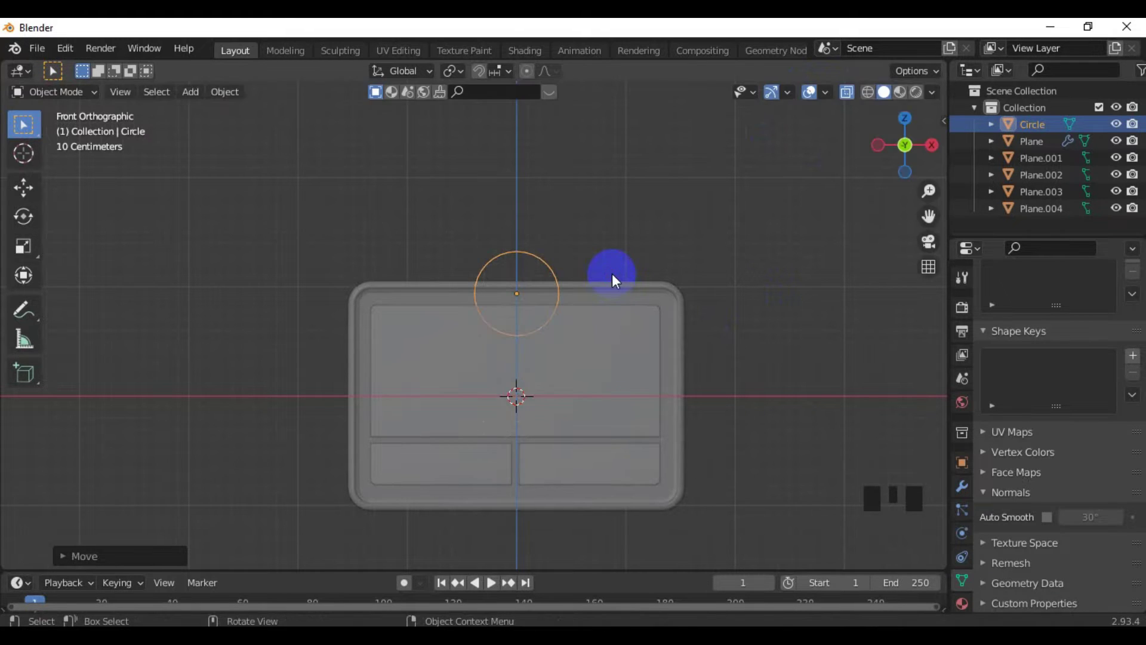
left_click_drag(851, 98, 770, 262)
key("KP_3")
Shift the circle in front of the badge face and extrude its outline along Y for depth.
key("g")
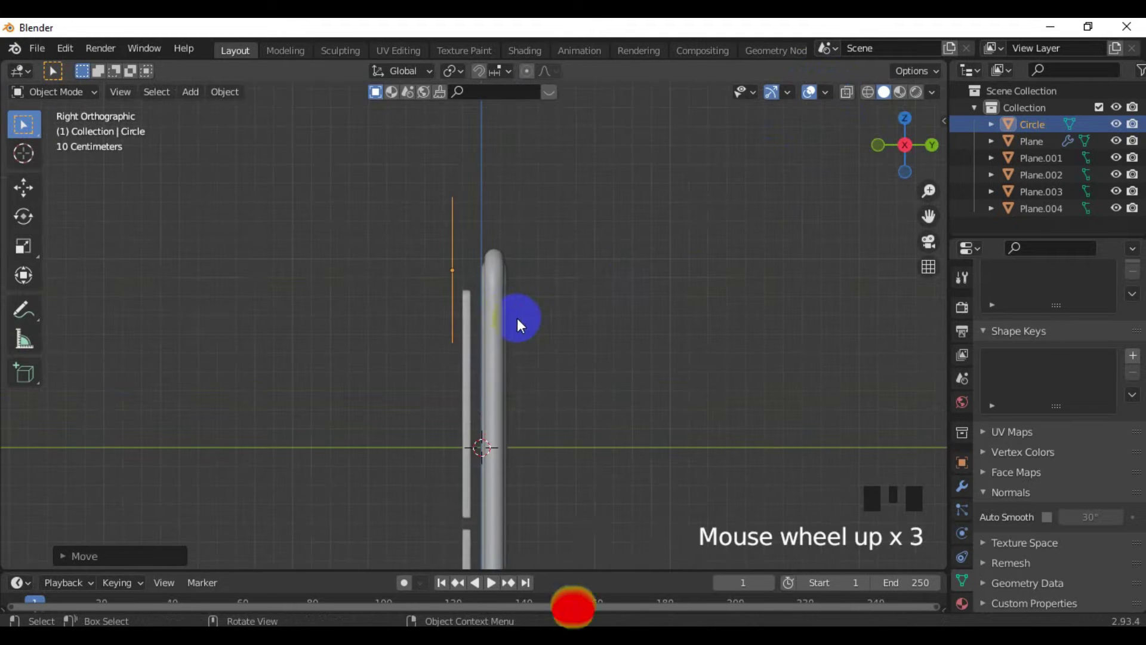
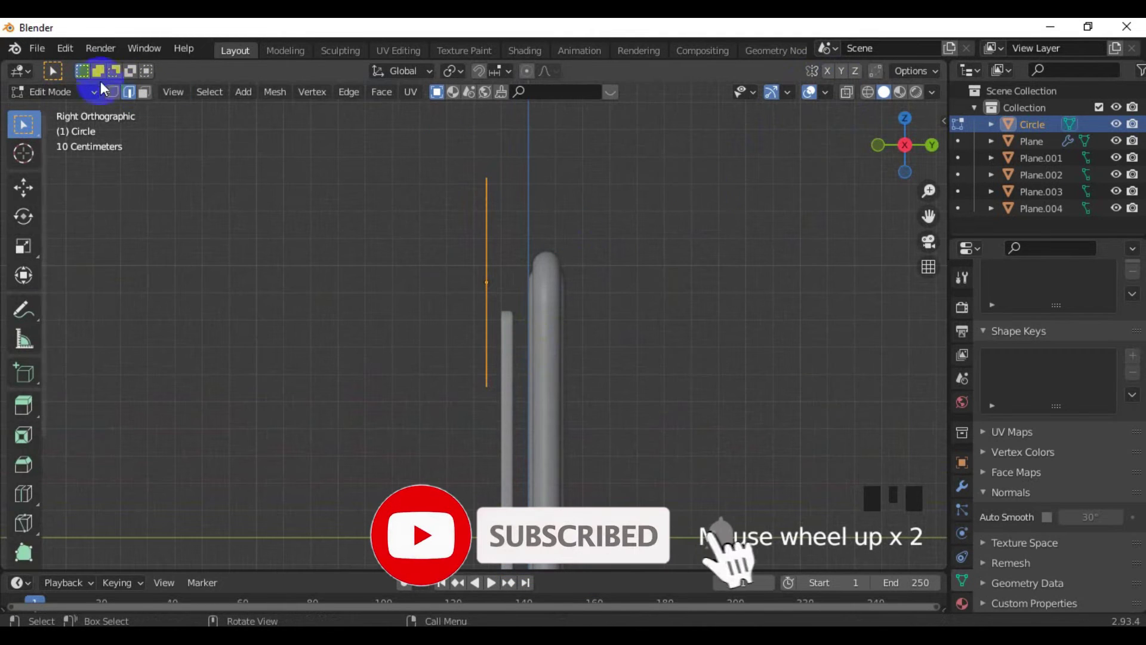
left_click(117, 100)
key("e")
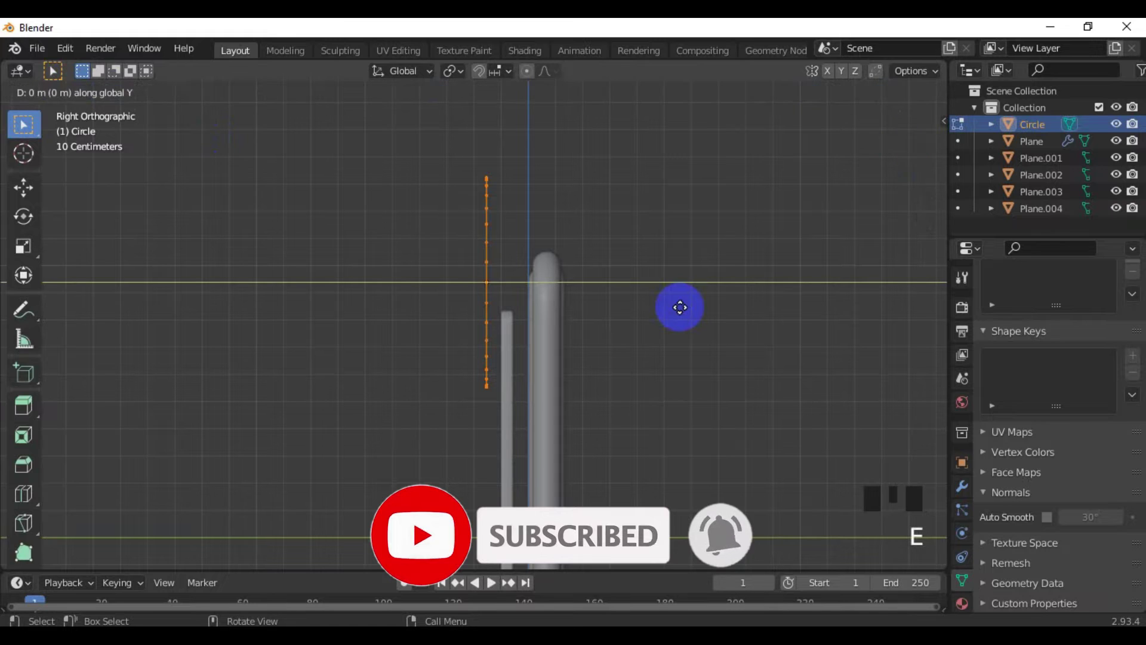
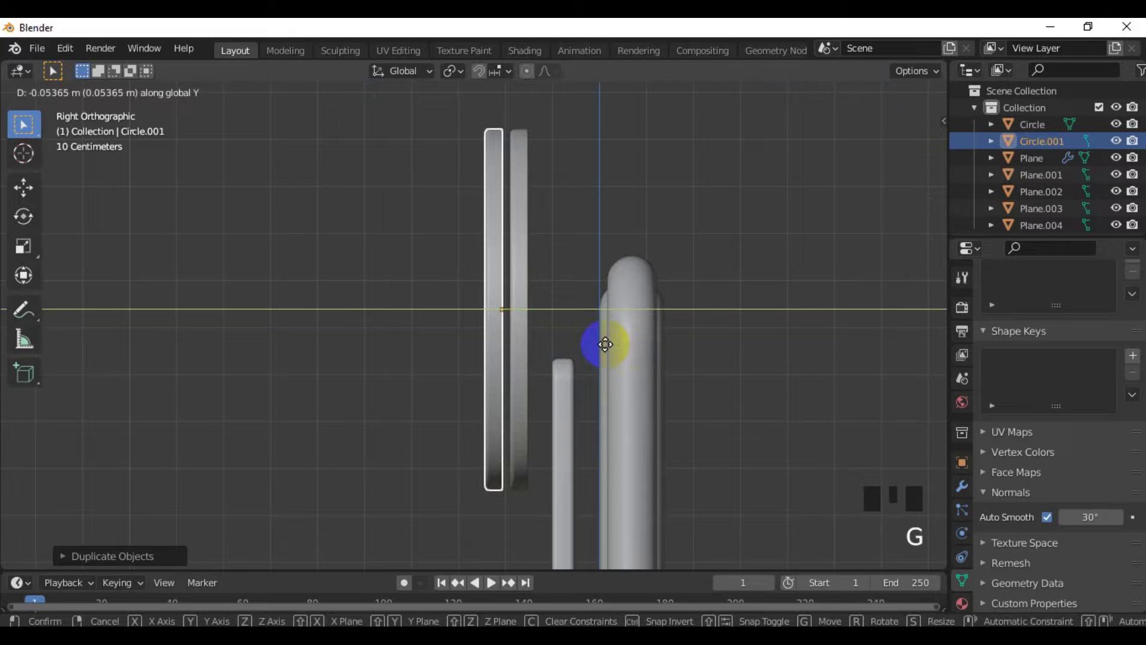
In front view, scale the disc copy smaller so it sits inside the original.
key("KP_1")
key("s")
scroll("down", 3)
scroll("up", 3)
left_click_drag(494, 373, 528, 385)
key("KP_1")
key("s")
left_click_drag(575, 368, 620, 194)
left_click(620, 194)
scroll("up", 3)
Edit the outer disc's mesh and cut a new edge loop around its rim.
left_click(422, 263)
key("ctrl+2")
left_click(342, 243)
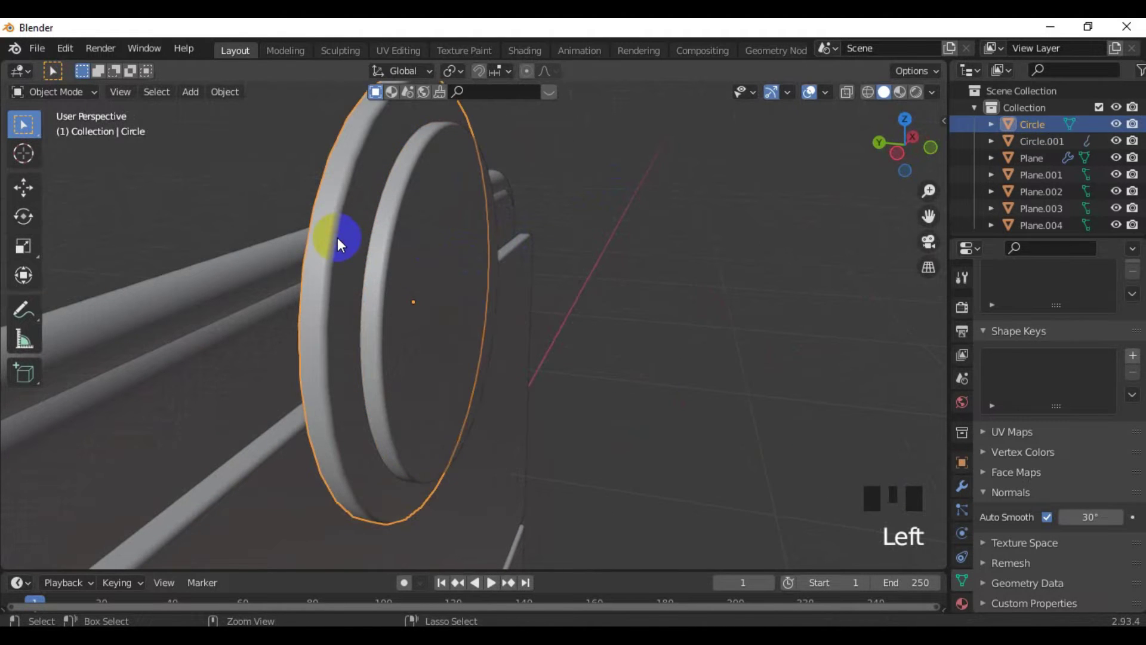
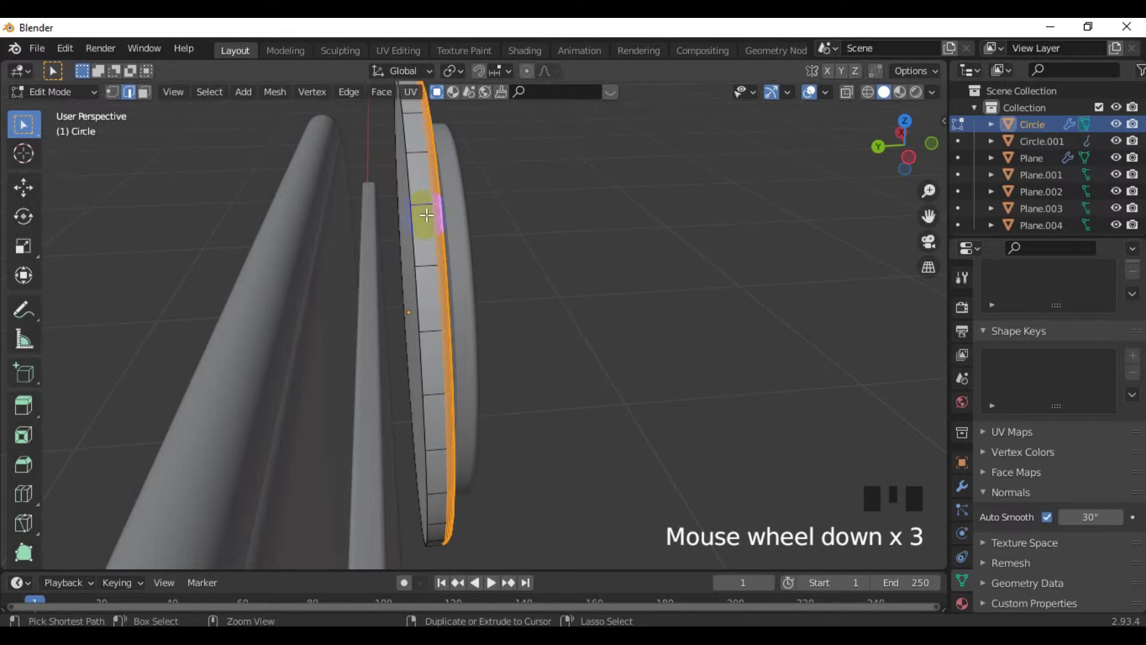
key("ctrl+r")
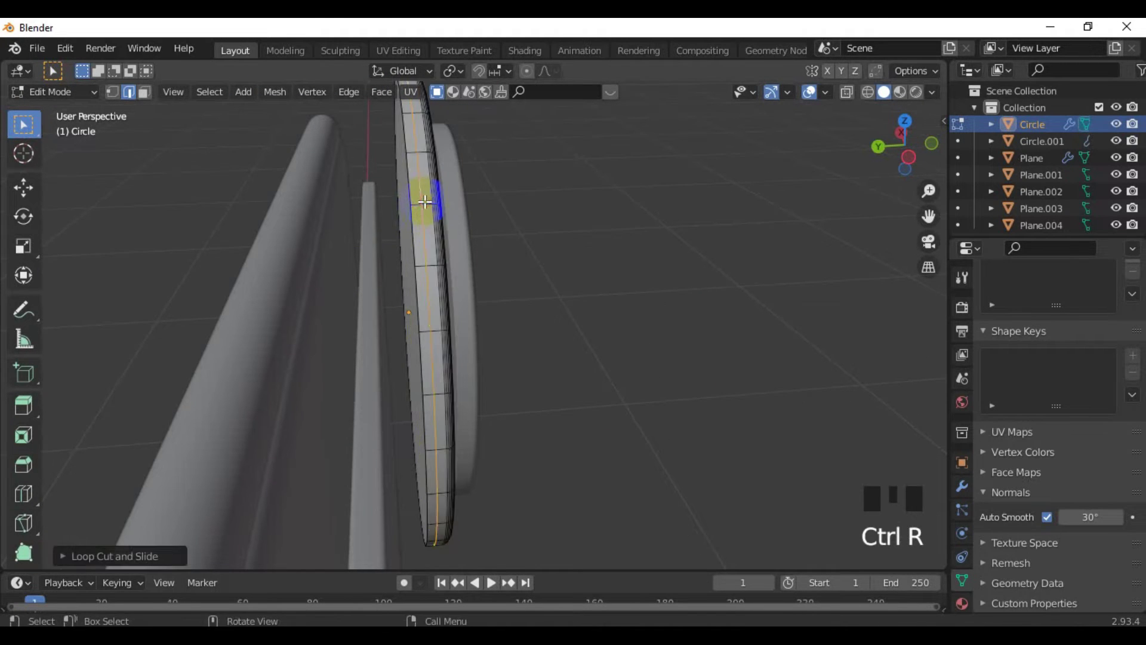
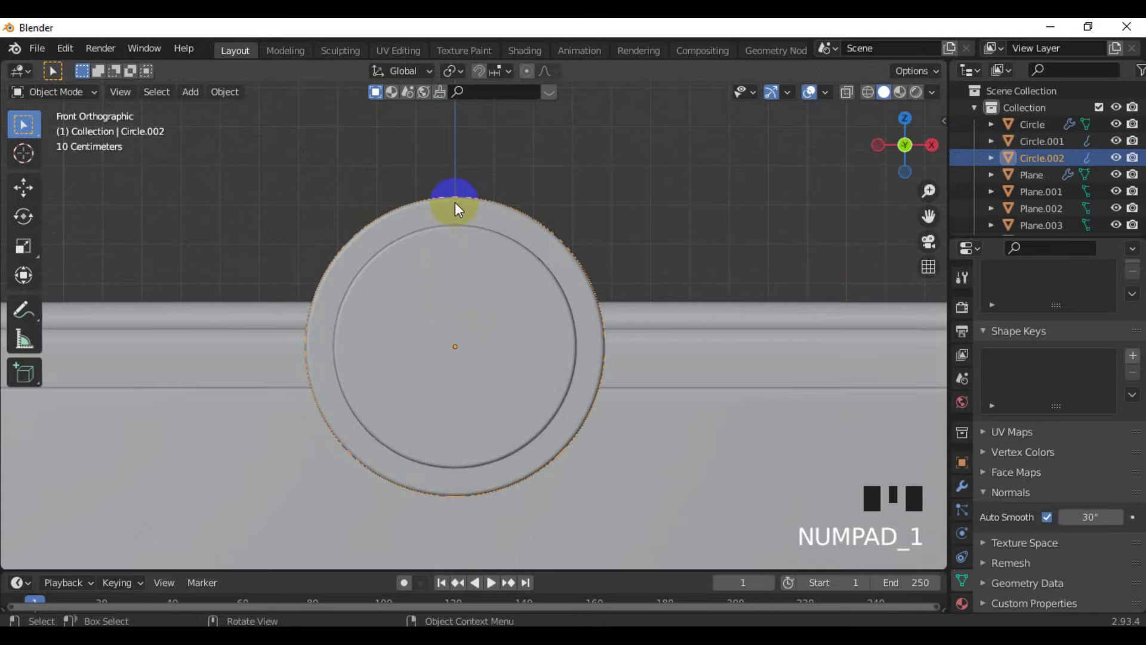
Convert the outline to a curve with bevel depth about 0.032 m and resolution 8.
left_click_drag(462, 208, 1083, 466)
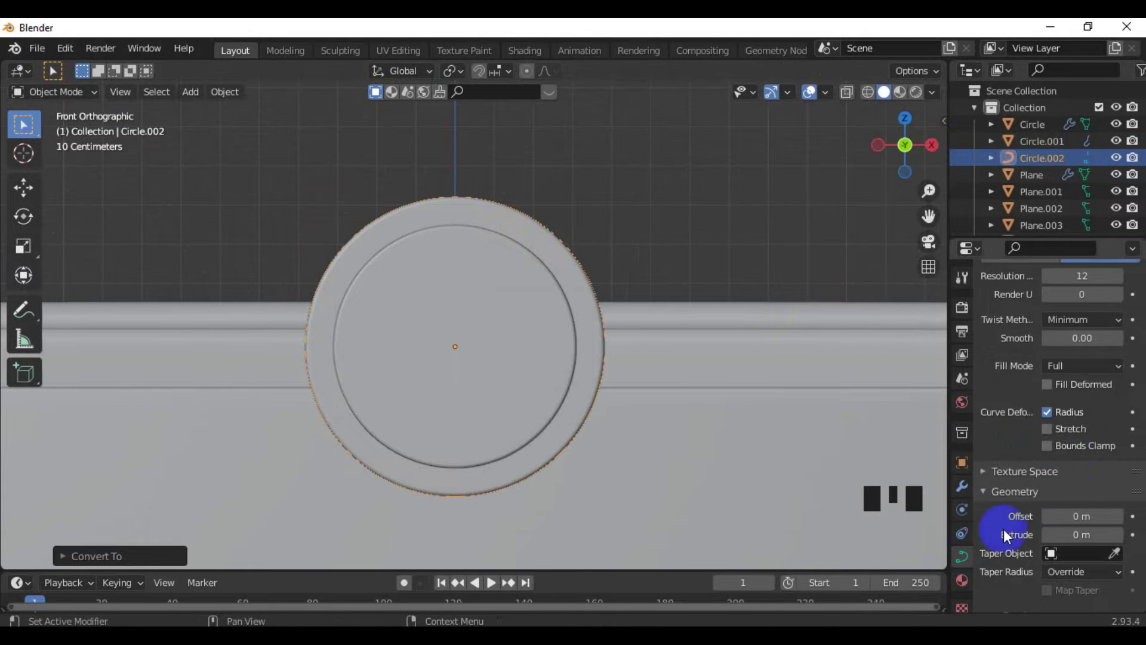
scroll("down", 3)
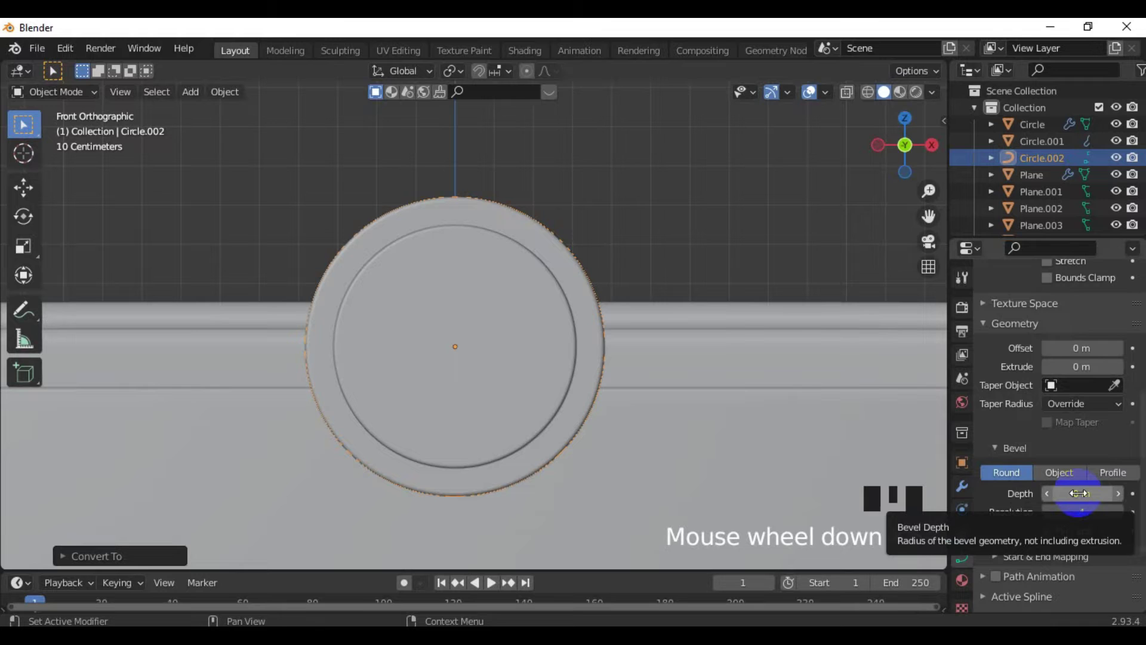
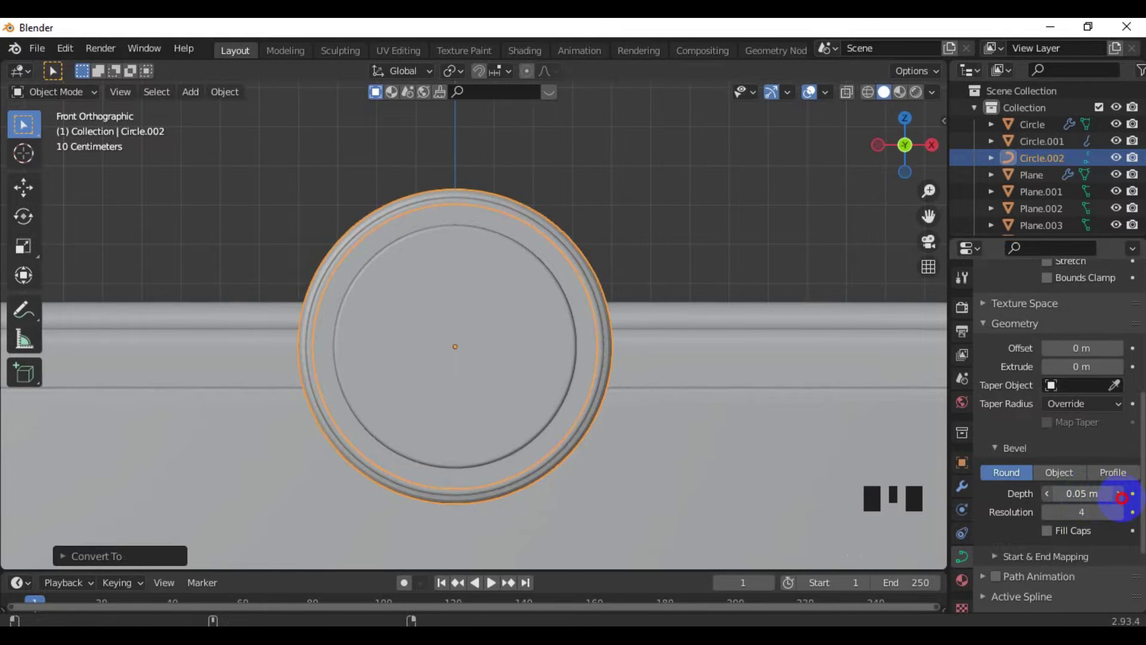
left_click(697, 267)
left_click_drag(565, 332, 469, 372)
scroll("up", 3)
middle_click(411, 387)
left_click(282, 295)
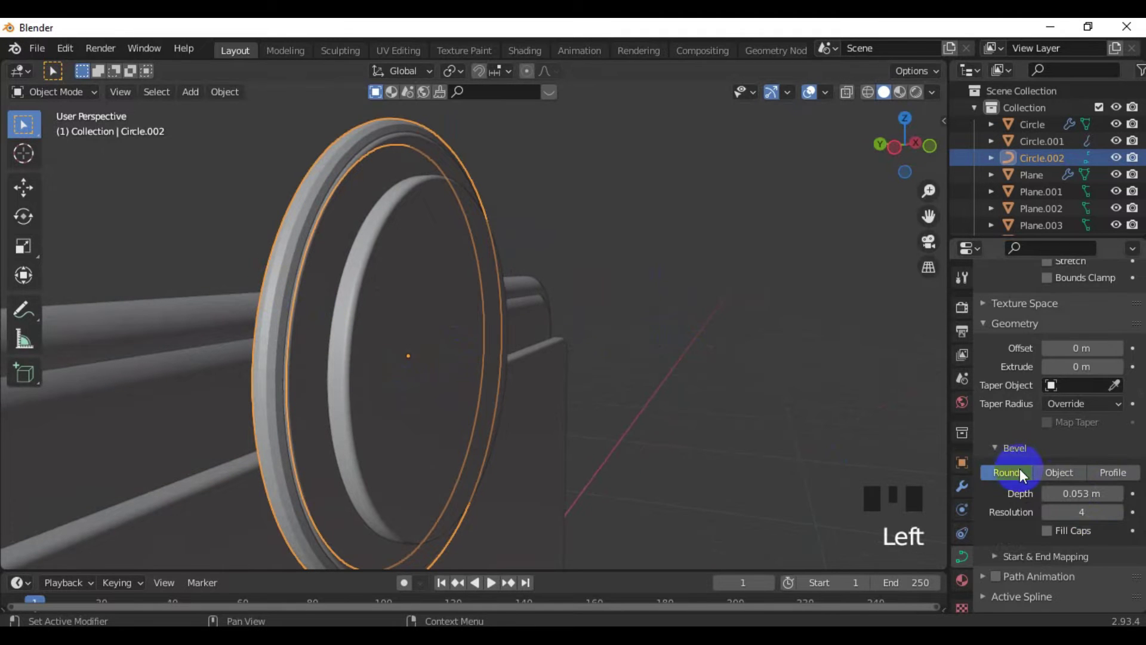
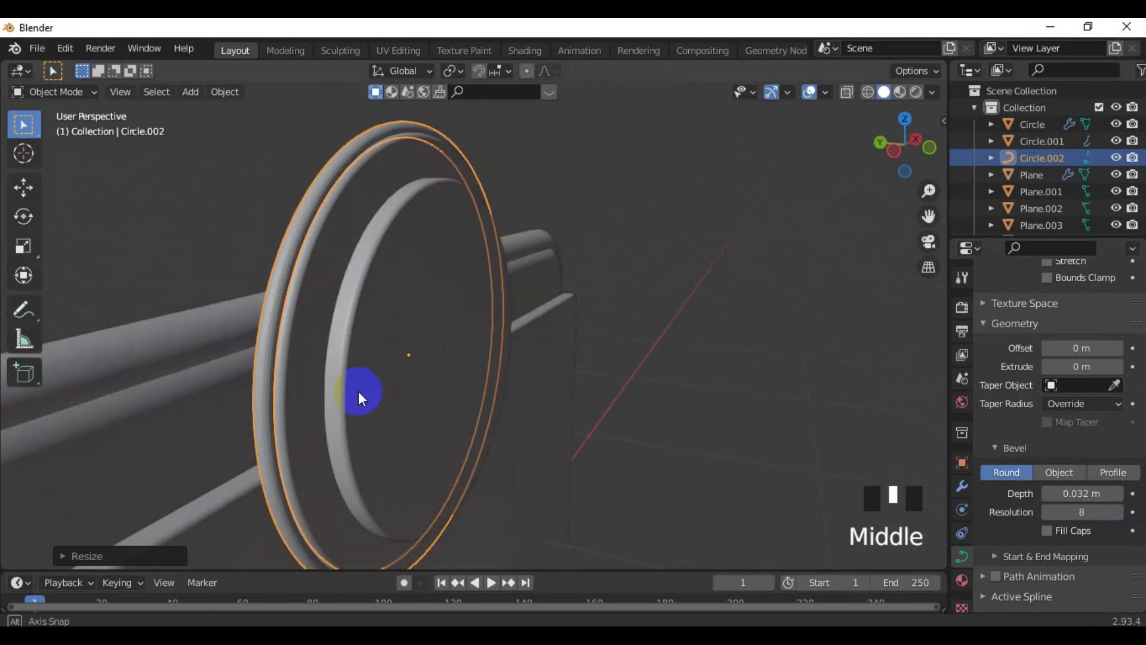
Nudge the rim tube so it sits centred around the medallion disc.
scroll("up", 3)
left_click_drag(662, 268, 679, 245)
left_click_drag(679, 244, 815, 220)
left_click(815, 220)
left_click(683, 251)
left_click_drag(686, 250, 727, 321)
scroll("down", 3)
left_click(1050, 520)
scroll("up", 3)
left_click_drag(619, 331, 603, 430)
scroll("down", 3)
key("KP_1")
Fine-tune the medallion's placement at the badge's top centre, checking from several angles.
scroll("down", 3)
left_click(673, 264)
scroll("down", 3)
left_click_drag(577, 358, 564, 375)
scroll("up", 3)
scroll("up", 3)
left_click_drag(584, 373, 574, 372)
scroll("up", 3)
scroll("down", 3)
left_click_drag(573, 372, 570, 339)
scroll("up", 3)
left_click_drag(561, 365, 606, 343)
scroll("down", 3)
scroll("up", 3)
left_click_drag(561, 350, 496, 397)
Return to front view and save the badge project as a .blend file.
key("KP_1")
scroll("down", 3)
left_click_drag(541, 374, 548, 360)
key("ctrl+s")
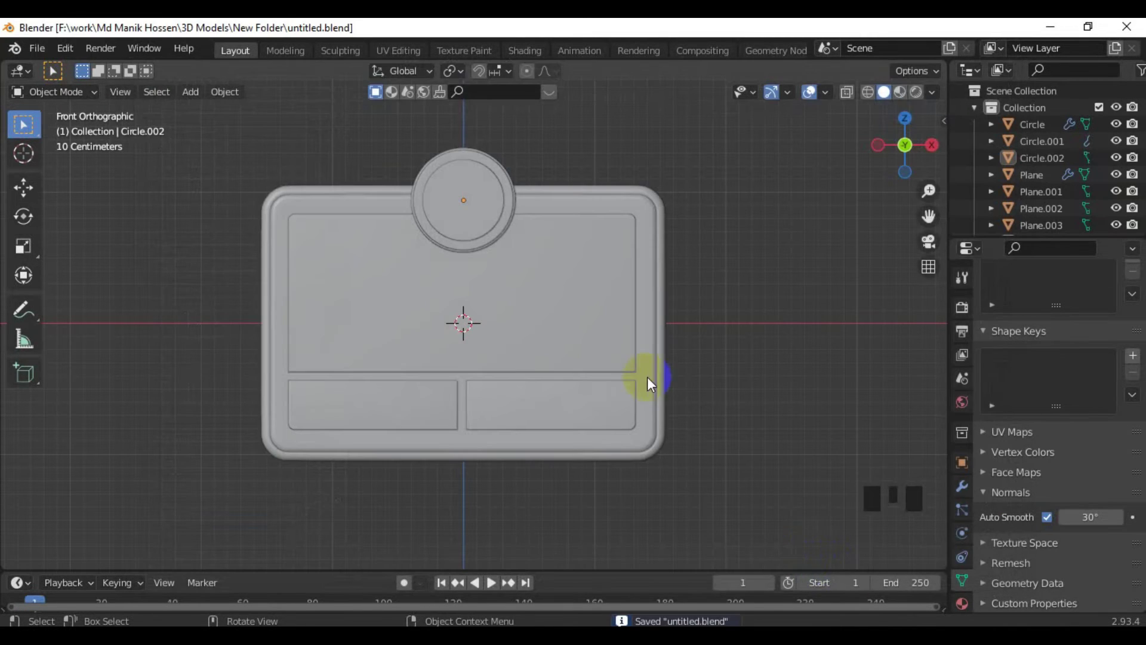
scroll("down", 3)
Add a new mesh circle and isolate it in local view.
left_click(712, 318)
scroll("up", 3)
key("shift+a")
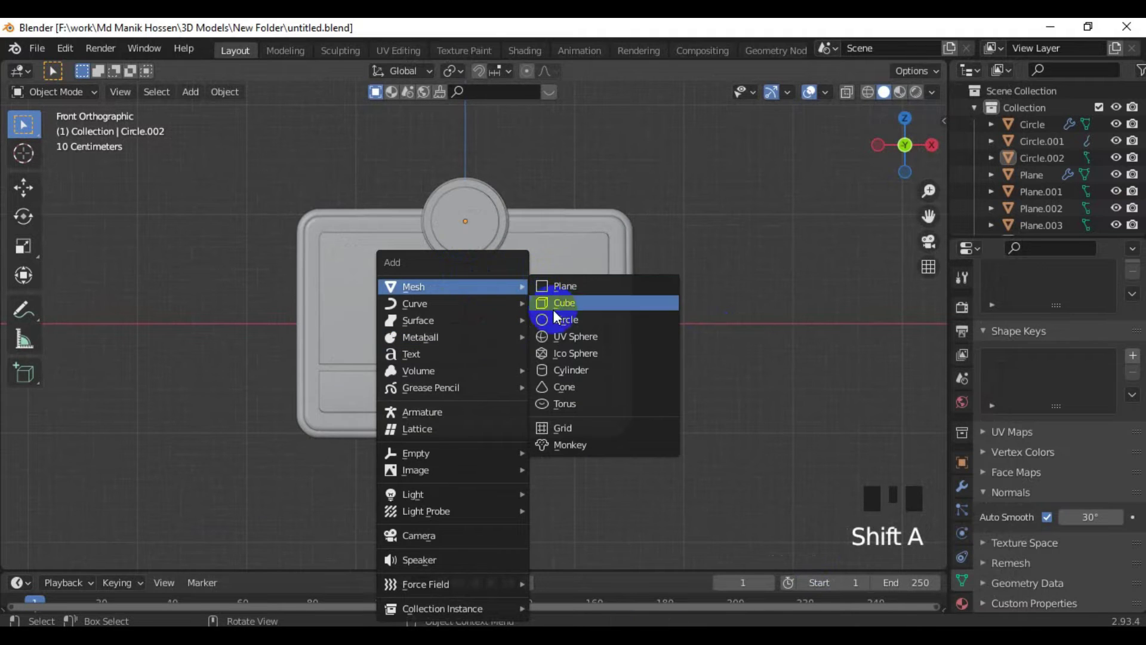
key("/")
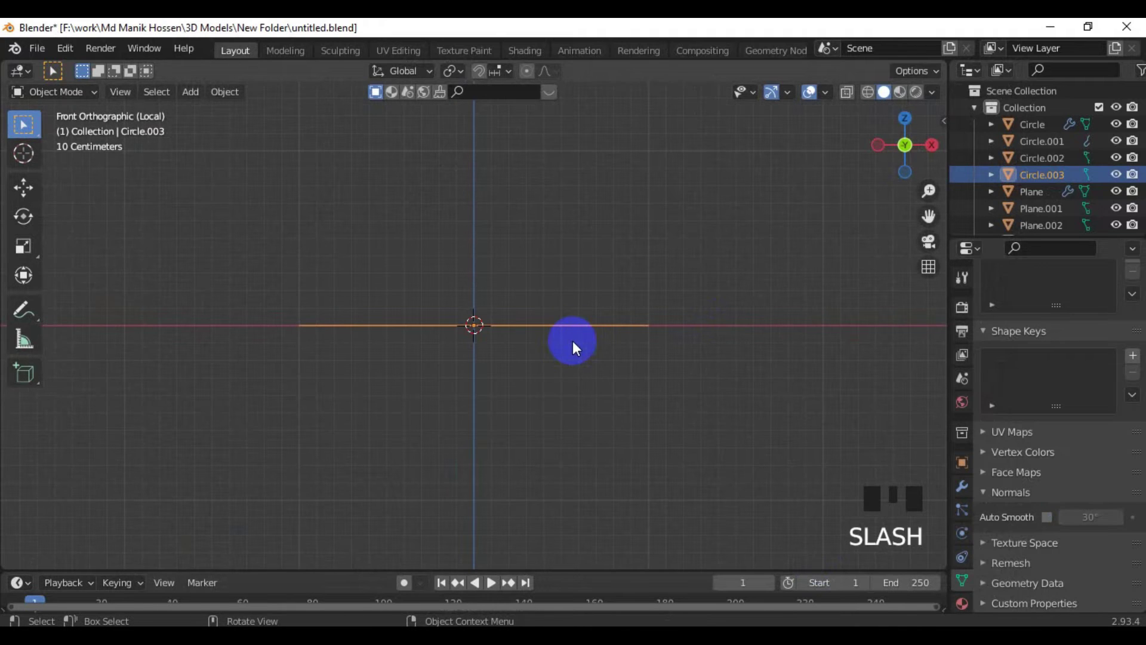
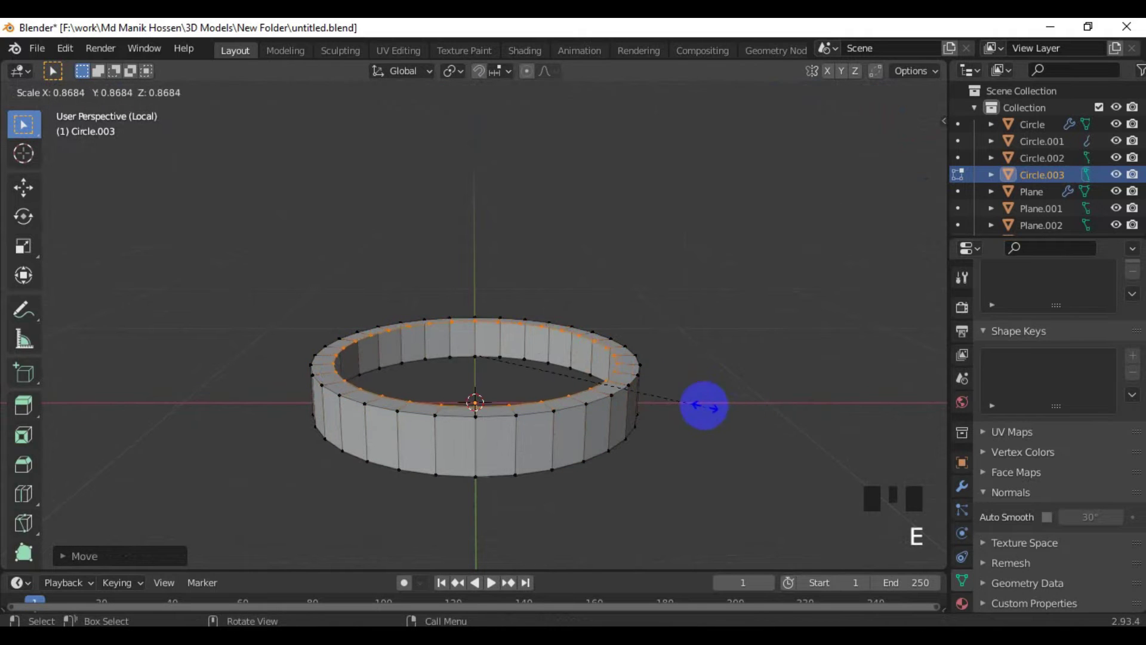
Extrude the ring up into a flared base, tall wall and narrowed peak of the bell.
key("KP_1")
key("g")
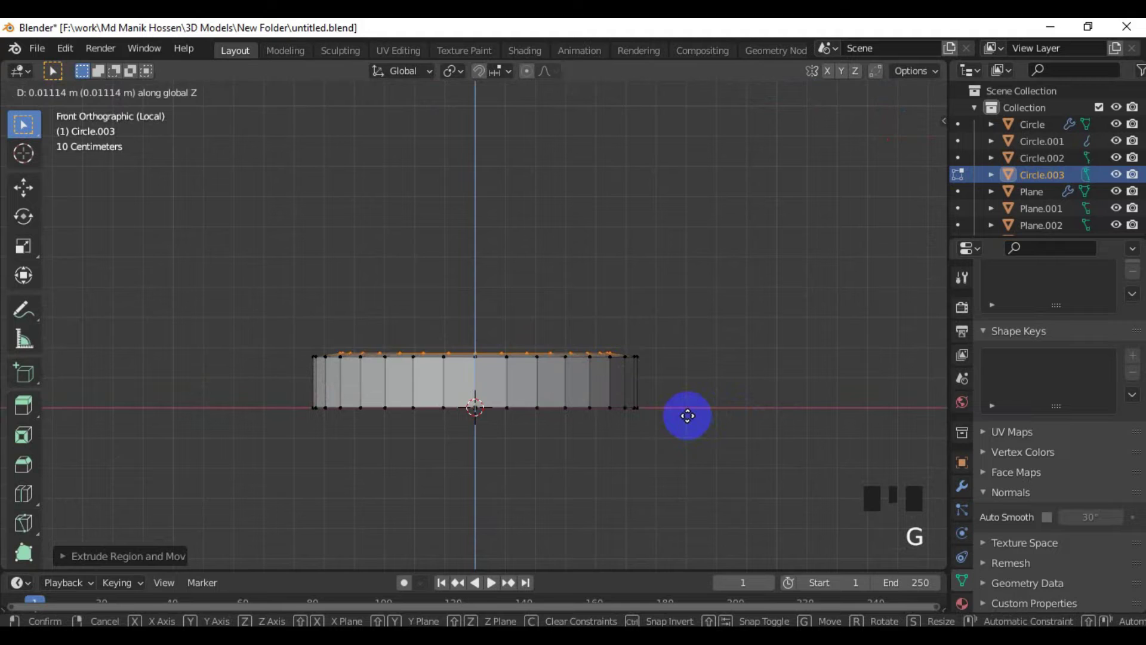
key("e")
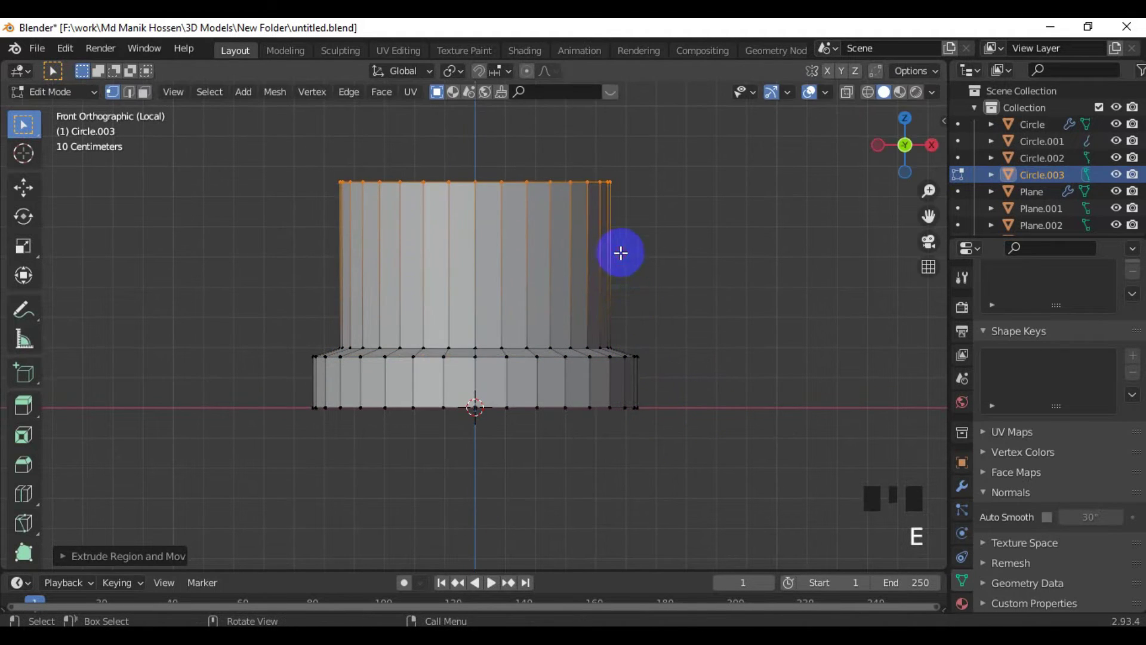
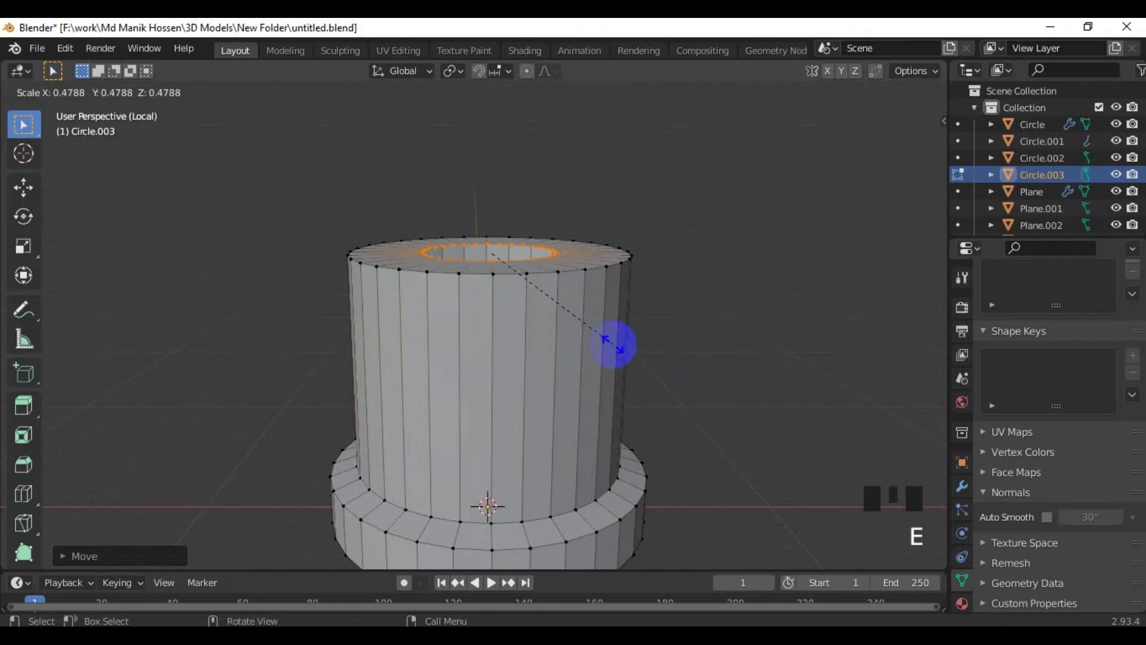
key("g")
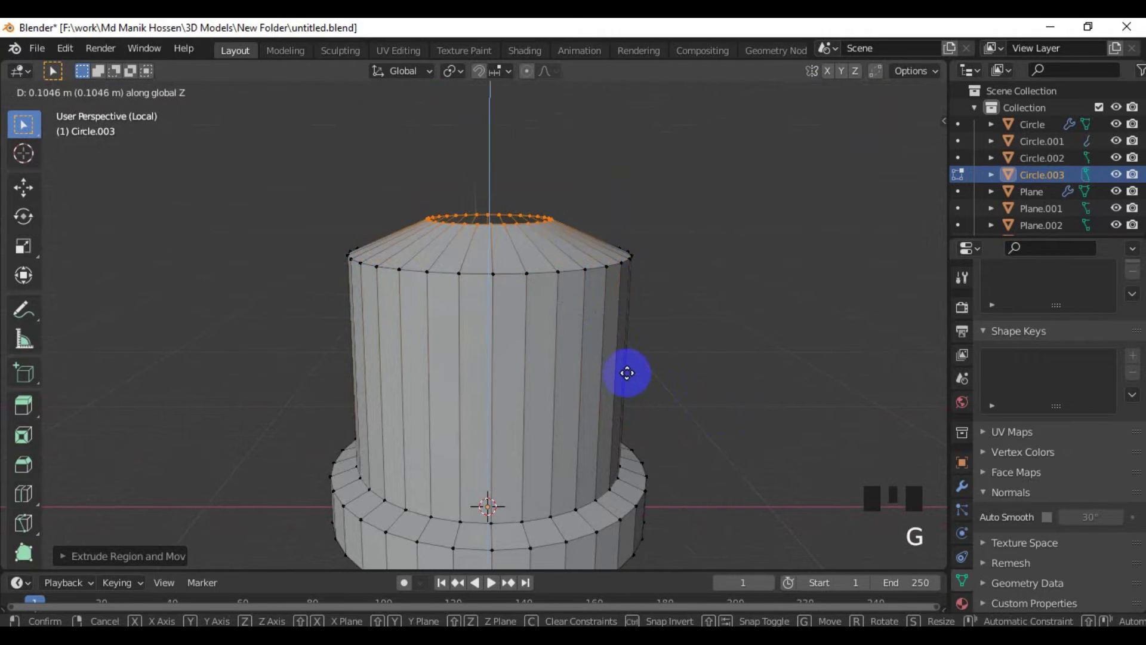
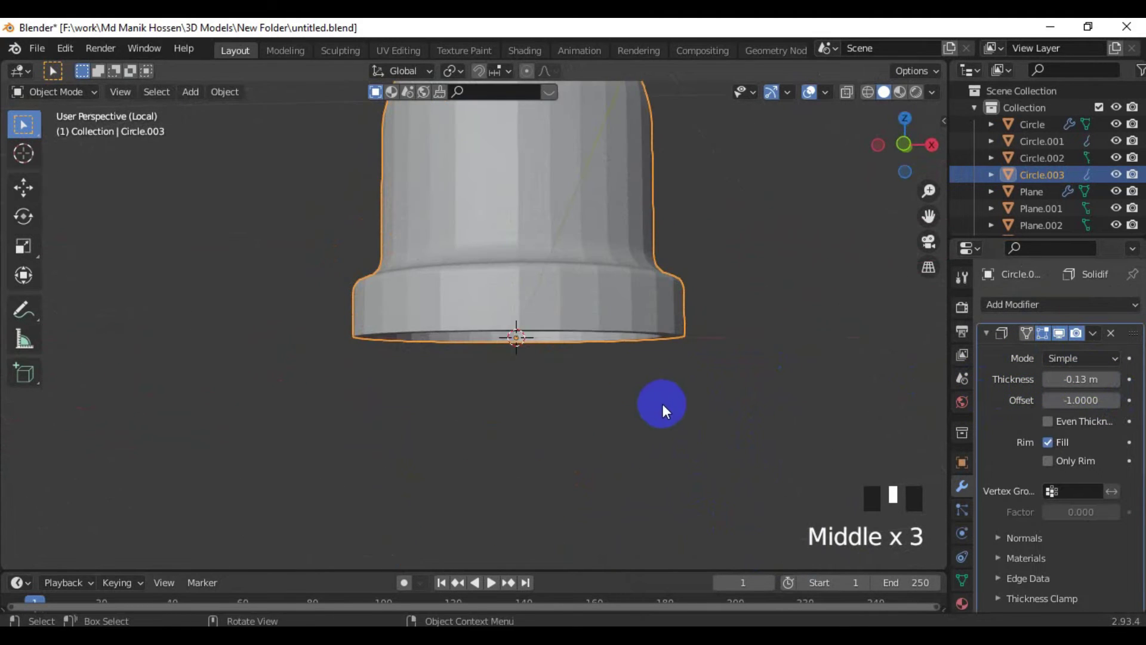
Orbit around the bell and zoom toward its open end.
scroll("up", 3)
left_click_drag(672, 375, 1097, 338)
left_click_drag(1096, 338, 637, 372)
left_click_drag(638, 373, 671, 438)
scroll("down", 3)
middle_click(635, 401)
left_click_drag(583, 285, 968, 583)
left_click(969, 583)
Look inside the bell's hollow interior and down onto its rim.
left_click_drag(1015, 599, 1044, 595)
scroll("down", 3)
left_click_drag(1010, 537, 1052, 551)
scroll("up", 3)
left_click_drag(583, 348, 600, 321)
scroll("down", 3)
left_click_drag(640, 335, 532, 311)
scroll("up", 3)
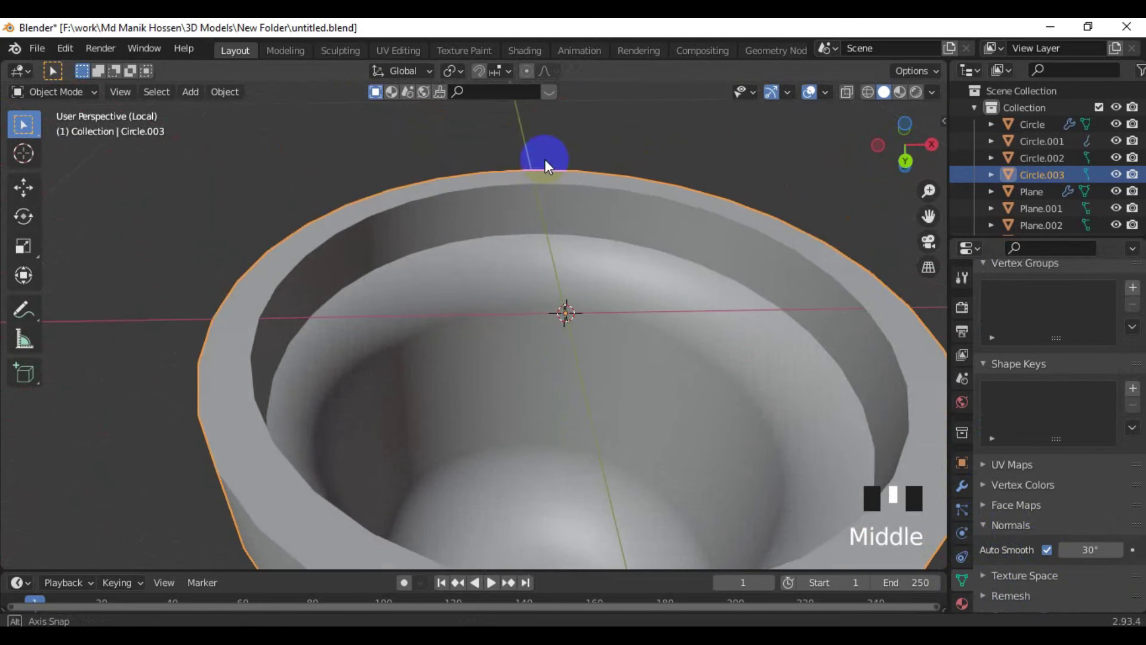
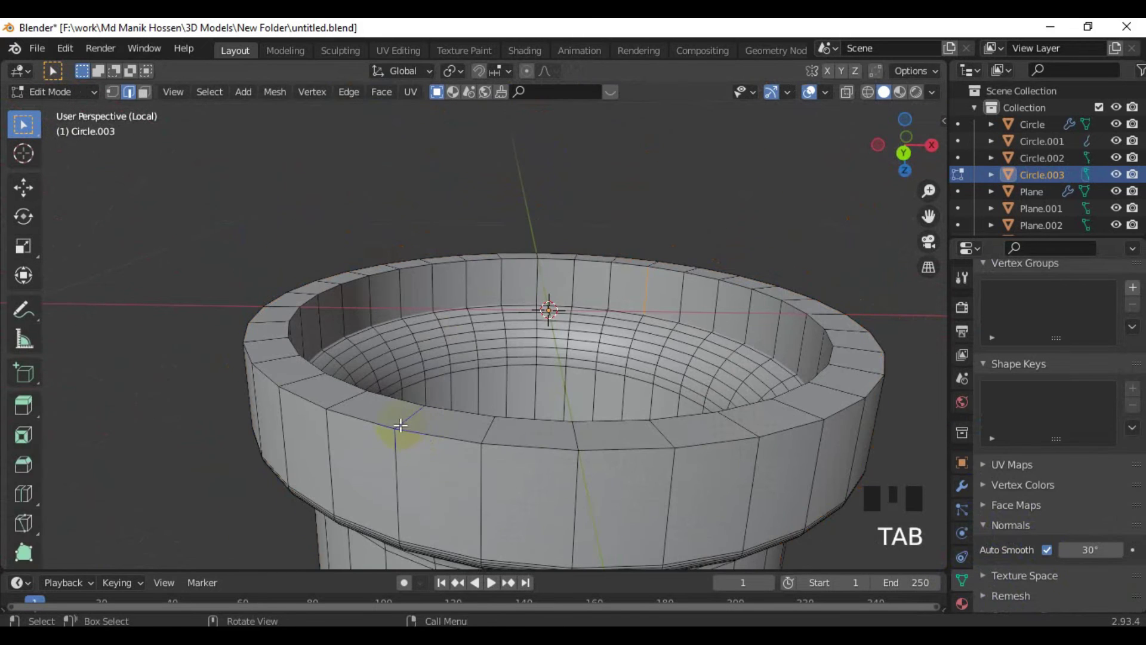
Separate a rim loop cut, convert it to a curve and bevel it 0.116 m into a bead ring.
key("ctrl+r")
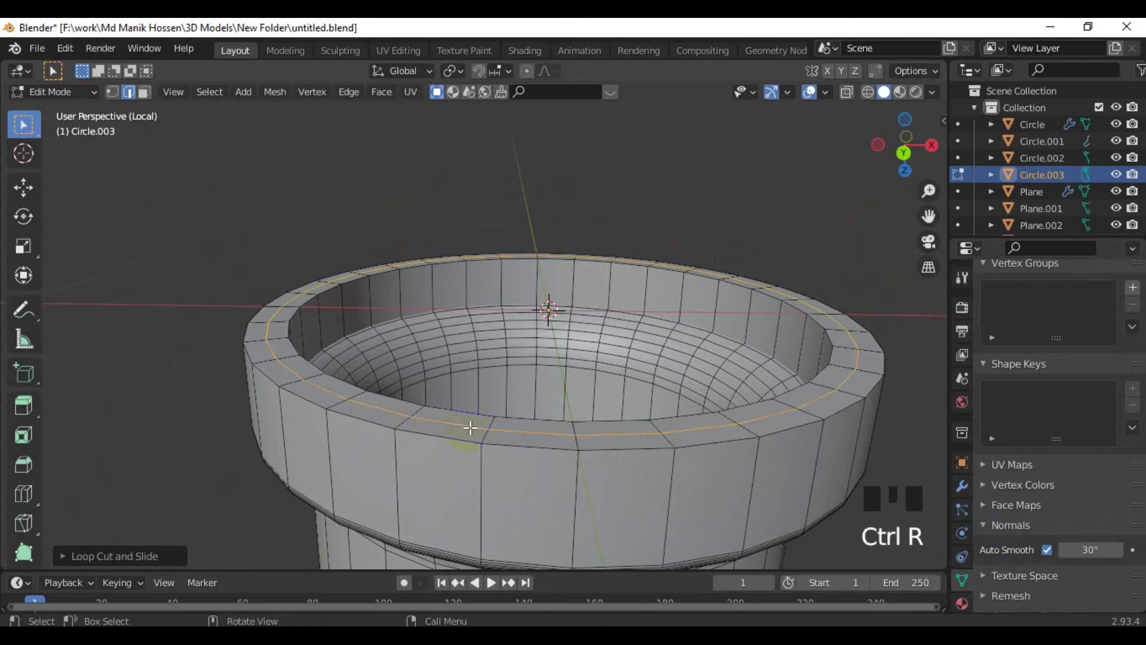
key("p")
key("Tab")
left_click(474, 432)
left_click_drag(470, 432, 1068, 539)
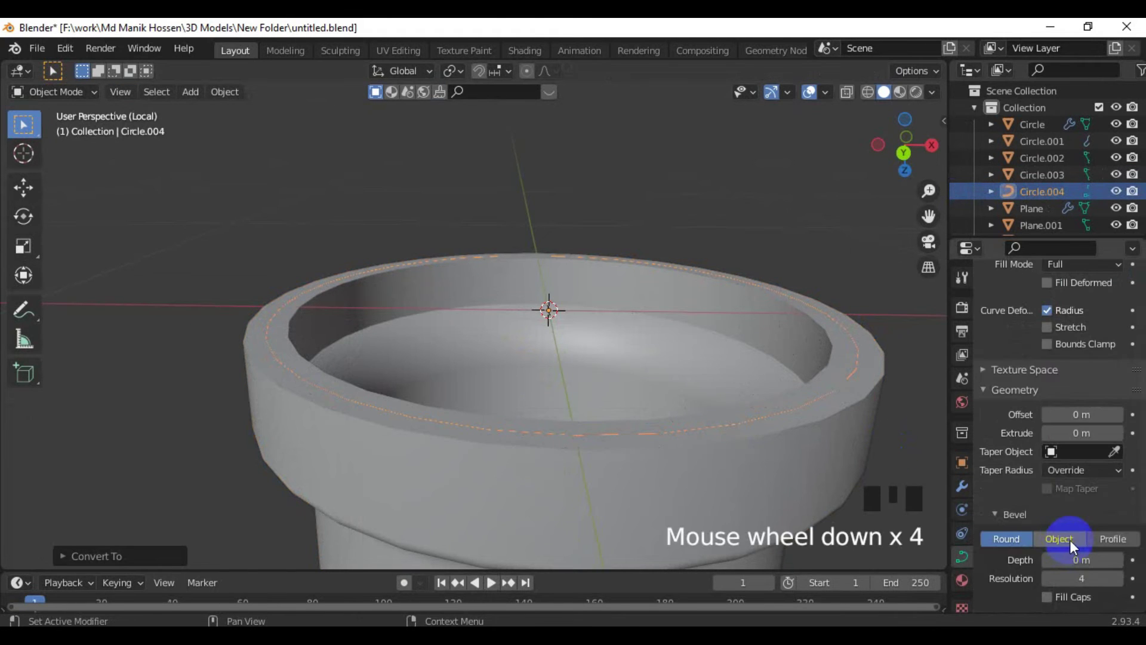
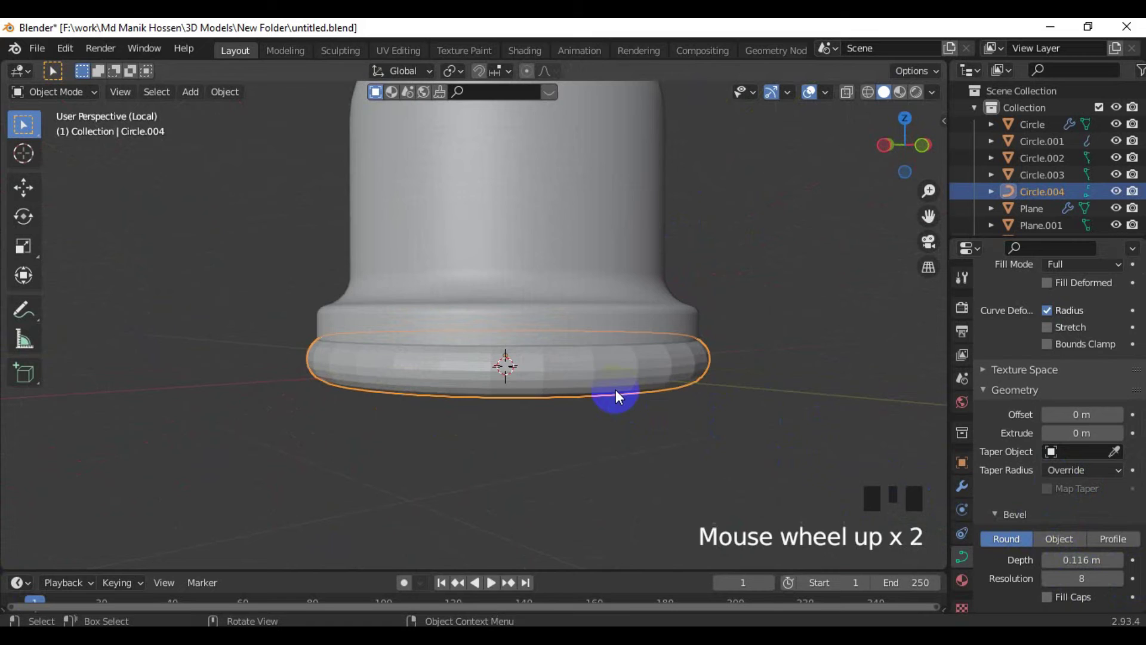
Select the rounded base ring and duplicate it as a second bead ring.
left_click_drag(602, 364, 750, 358)
left_click(750, 358)
left_click(625, 383)
left_click_drag(623, 378, 696, 385)
left_click_drag(642, 383, 1059, 523)
left_click(1059, 523)
left_click(667, 439)
left_click_drag(601, 439, 507, 313)
left_click_drag(507, 313, 513, 323)
left_click_drag(552, 343, 551, 423)
scroll("down", 3)
key("ctrl+2")
scroll("down", 3)
left_click_drag(552, 418, 542, 419)
scroll("up", 3)
left_click_drag(551, 462, 556, 442)
left_click(556, 441)
key("ctrl+2")
scroll("down", 3)
Move the duplicated ring vertically to sit at the bell's base rim.
left_click_drag(554, 462, 675, 506)
left_click(676, 506)
scroll("down", 3)
left_click_drag(625, 494, 496, 296)
scroll("up", 3)
left_click_drag(490, 364, 484, 368)
left_click_drag(484, 368, 488, 379)
key("g")
scroll("up", 3)
left_click_drag(558, 423, 602, 443)
key("g")
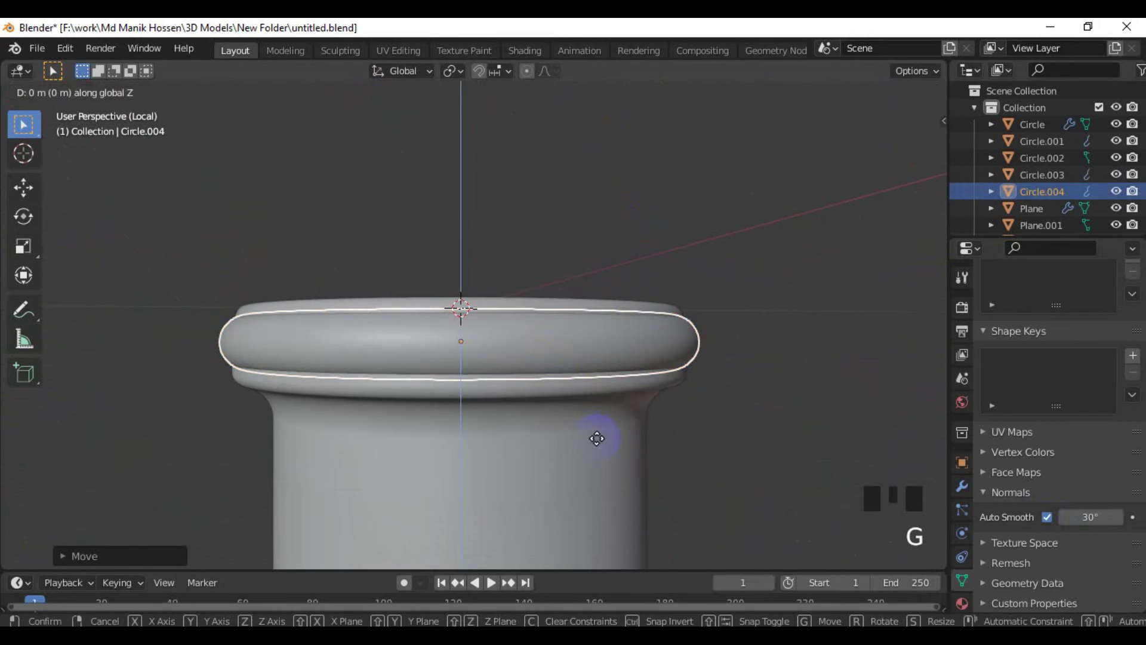
key("a")
key("s")
left_click(663, 343)
key("s")
key("s")
Round the top of the bell body into a dome and check it from top view.
left_click(853, 404)
scroll("down", 3)
left_click_drag(673, 358, 672, 433)
left_click(673, 432)
left_click_drag(527, 368, 575, 410)
scroll("down", 3)
left_click_drag(518, 377, 495, 363)
left_click(494, 363)
left_click_drag(511, 380, 521, 417)
key("KP_7")
scroll("up", 3)
middle_click(466, 360)
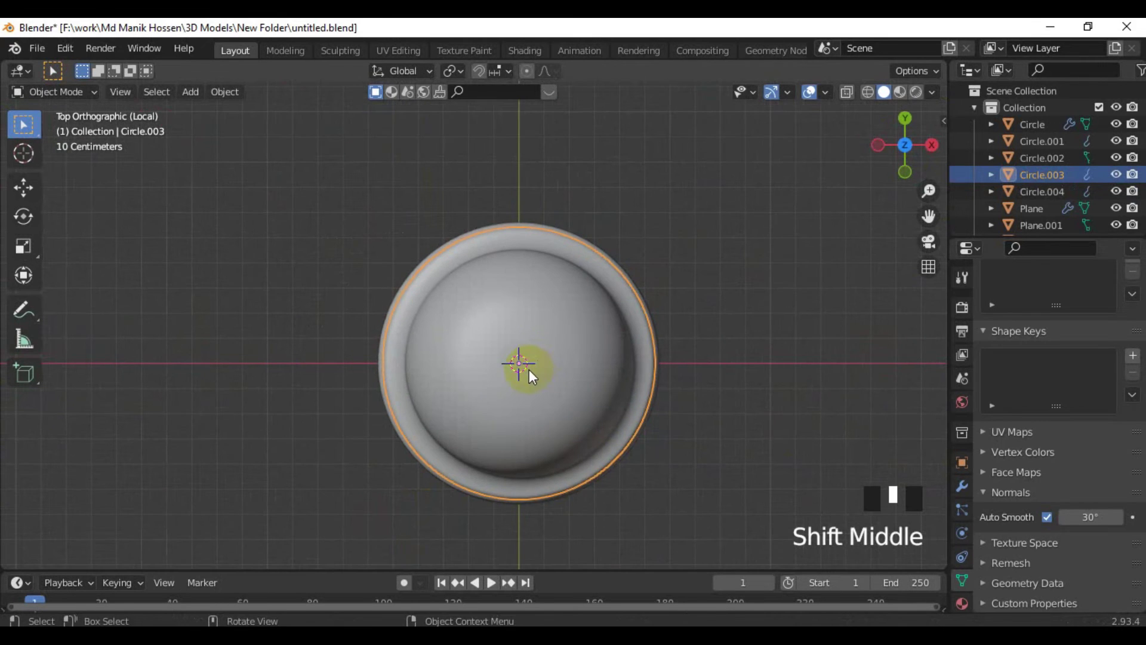
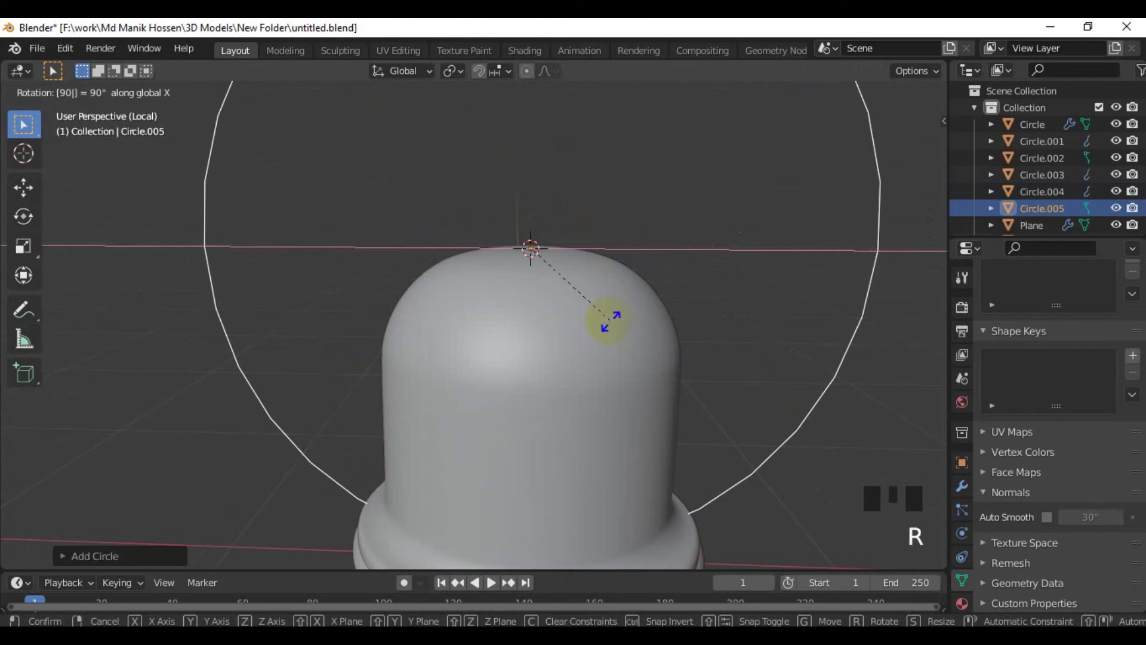
Add a circle, stand it upright and shrink it to a small loop at the bell top.
key("KP_1")
key("s")
key("KP_1")
Zoom to the small circle on the bell top and adjust its size.
left_click_drag(541, 315, 544, 332)
scroll("up", 3)
left_click_drag(548, 347, 637, 357)
key("s")
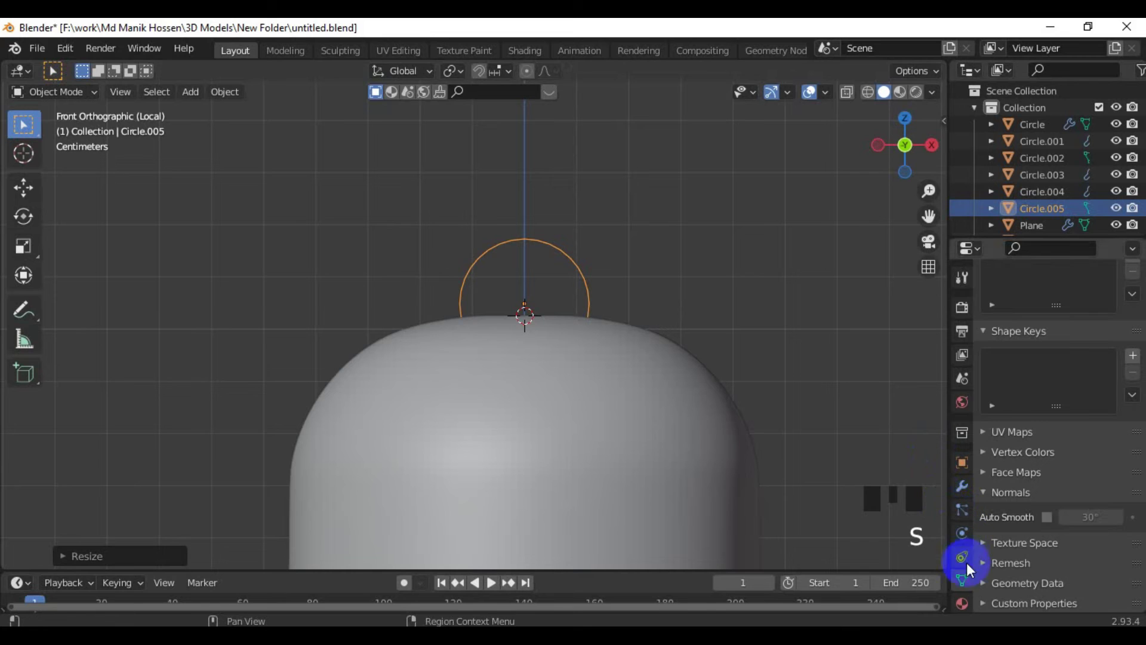
scroll("down", 3)
left_click(971, 583)
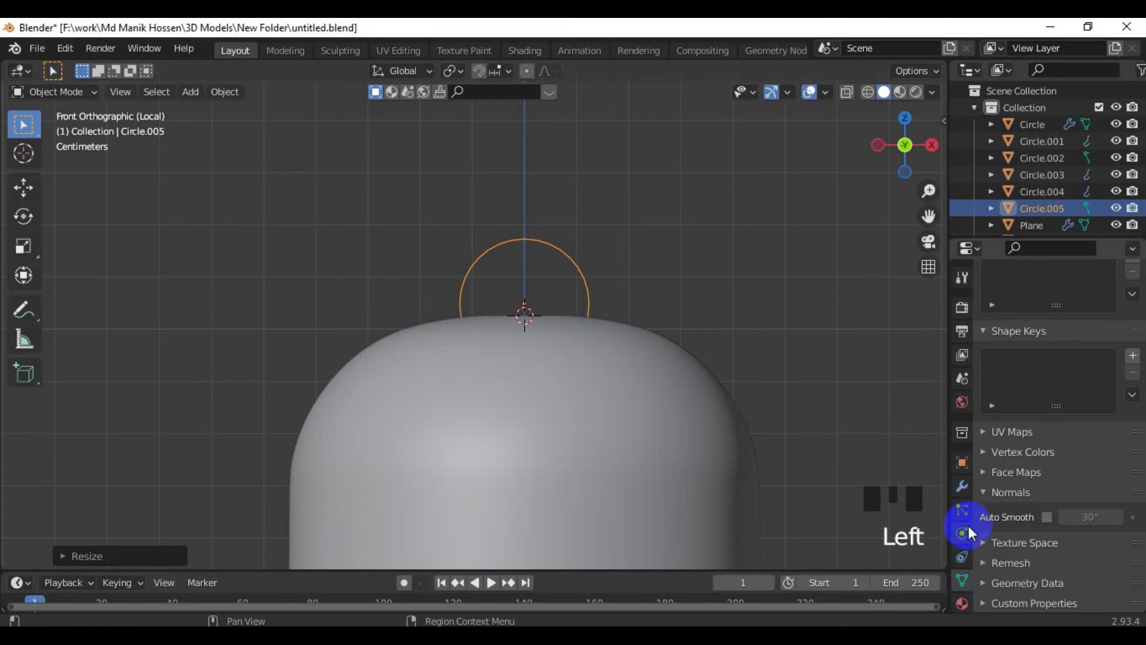
Convert the small circle to a curve and show its geometry settings for bevel depth.
left_click(970, 541)
left_click(717, 331)
left_click(579, 281)
left_click_drag(594, 285, 1009, 425)
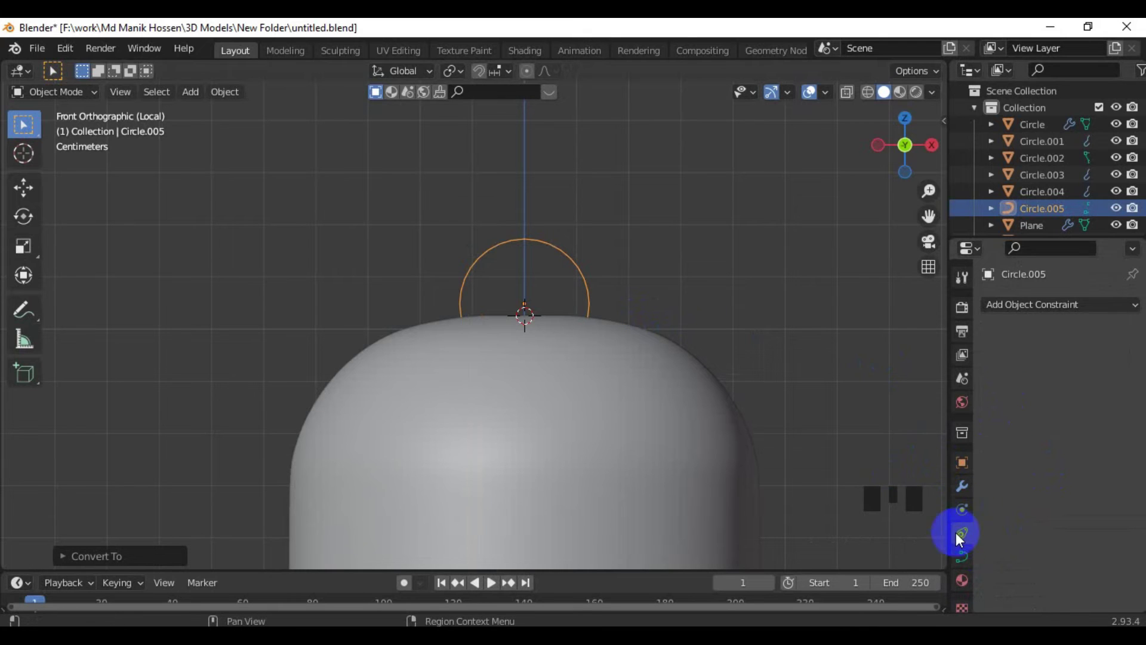
left_click(965, 562)
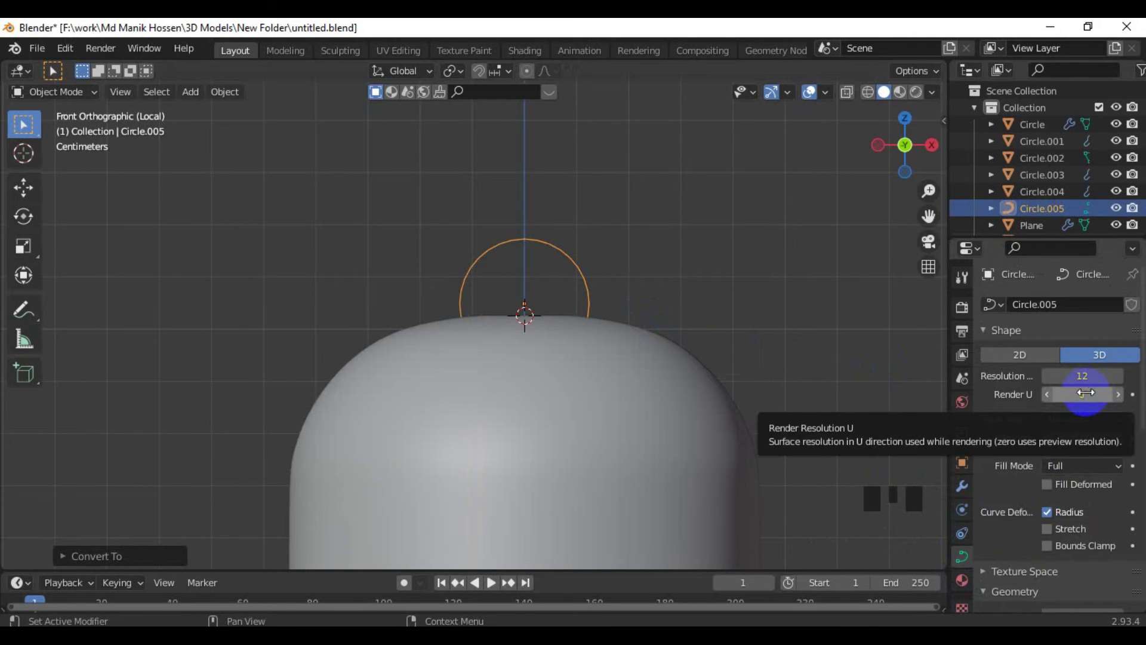
scroll("down", 3)
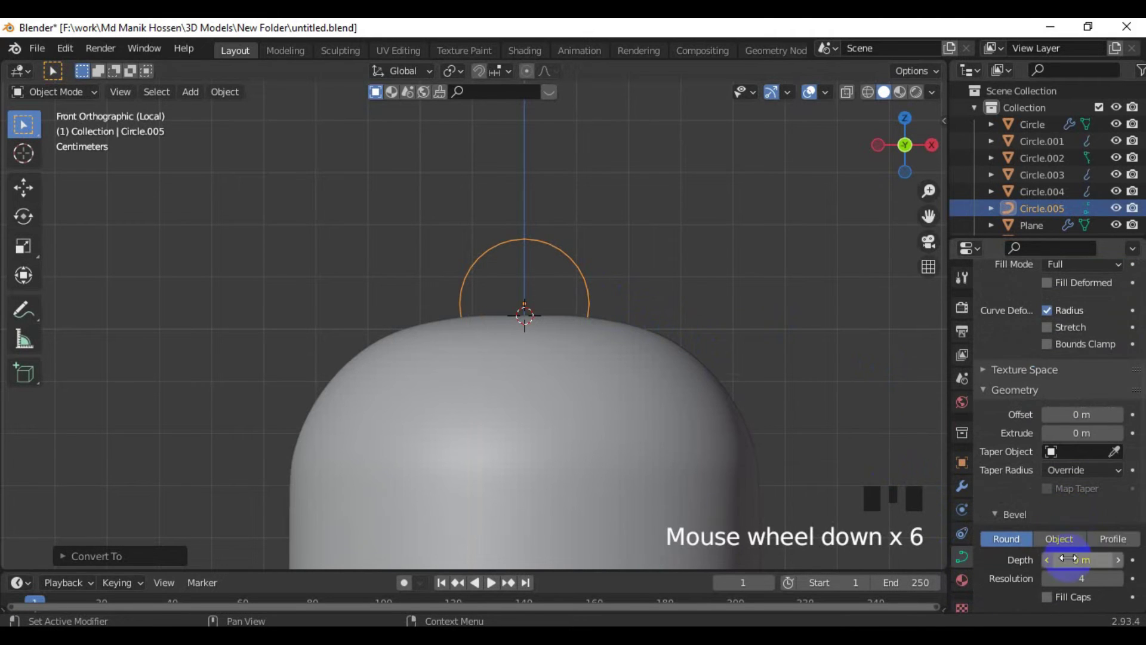
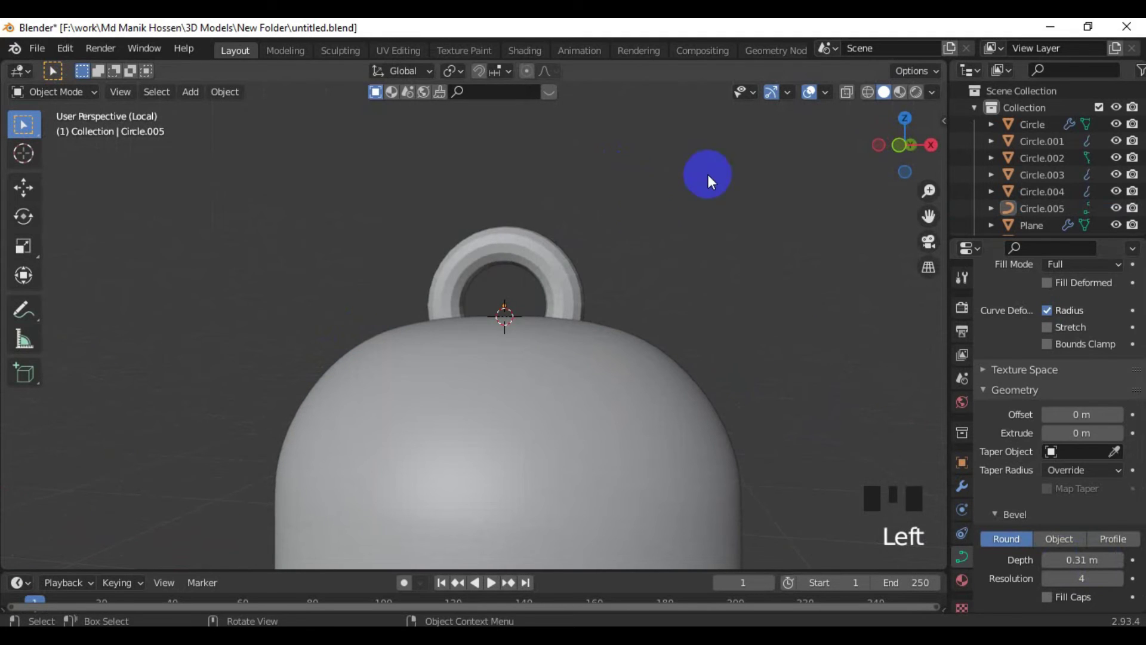
Thicken the hanging loop into a rounded ring and subdivide it smooth.
left_click(554, 255)
left_click_drag(554, 256, 559, 279)
middle_click(560, 279)
left_click(1058, 521)
left_click(765, 322)
left_click(571, 268)
key("ctrl+2")
middle_click(674, 291)
left_click(677, 290)
left_click_drag(672, 294, 702, 297)
scroll("down", 3)
middle_click(552, 426)
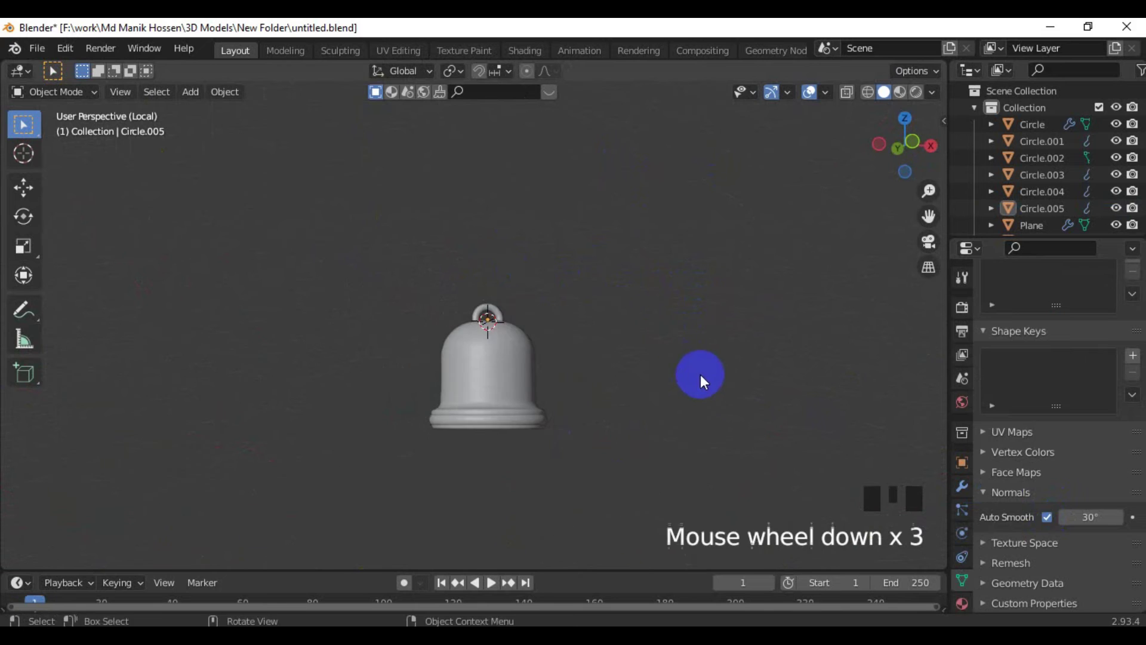
Orbit under the bell to view its open end, select the rim ring and bring up the add menu.
left_click_drag(575, 474, 537, 401)
scroll("up", 3)
left_click_drag(533, 435, 478, 461)
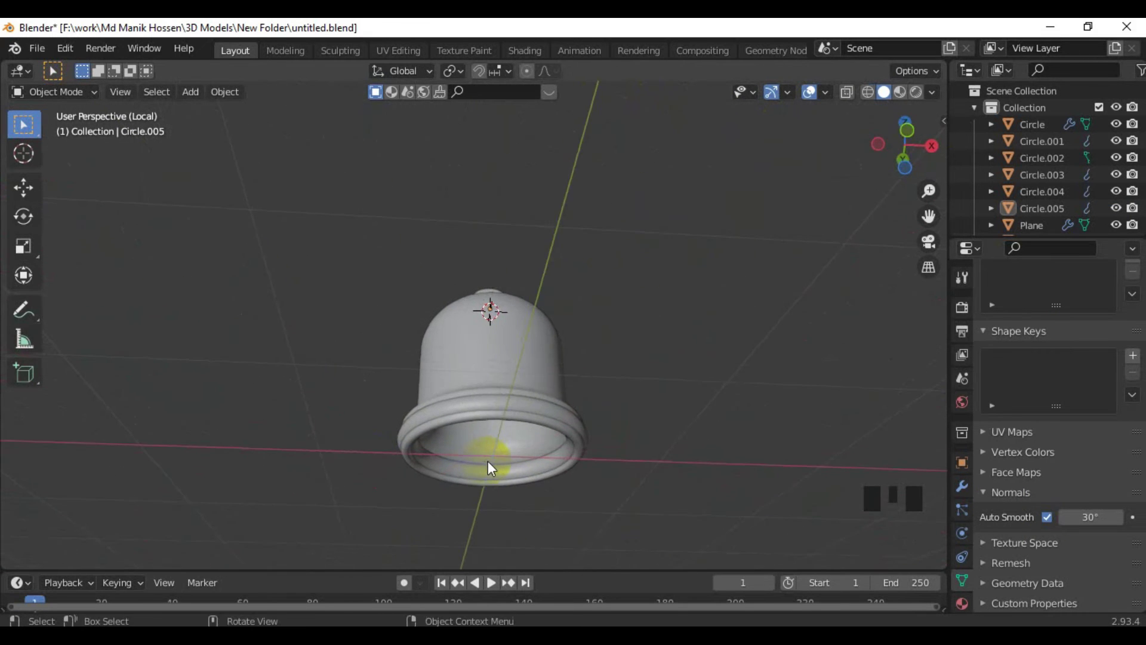
scroll("up", 3)
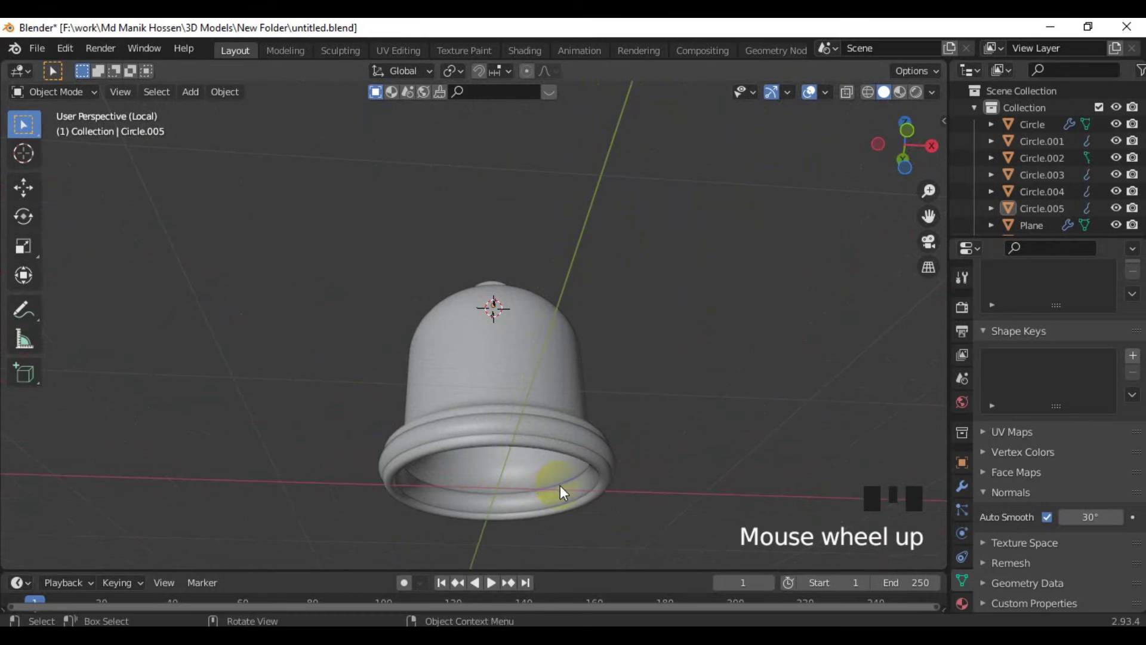
left_click_drag(566, 476, 549, 455)
key("shift+a")
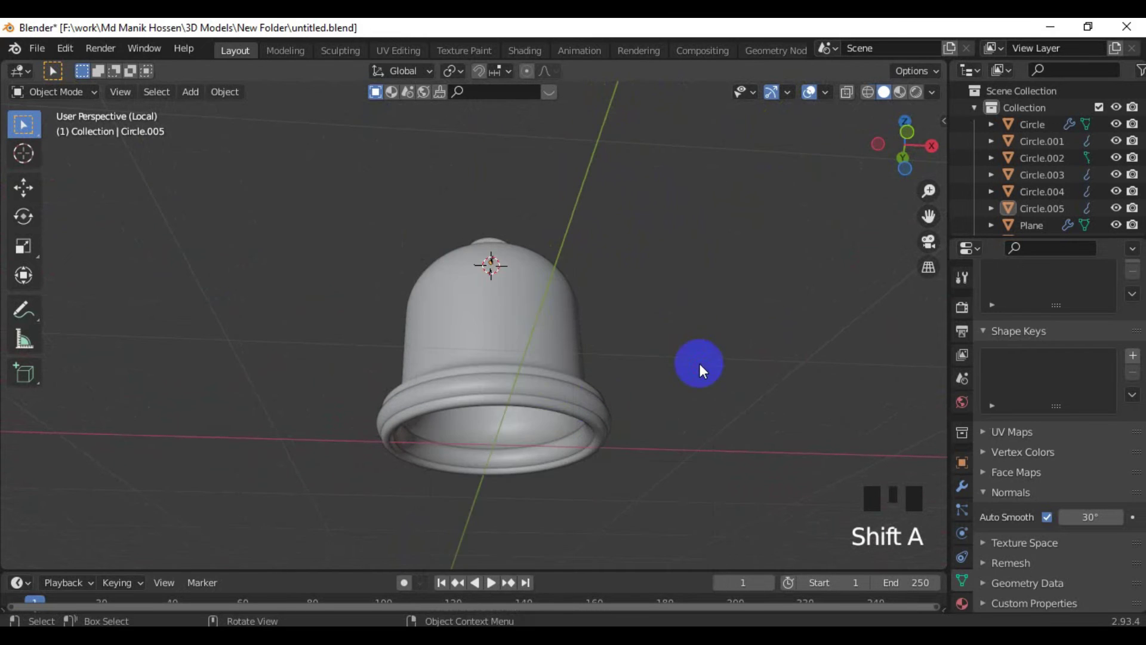
left_click_drag(563, 401, 587, 395)
left_click(586, 396)
left_click_drag(567, 380, 514, 253)
left_click(514, 252)
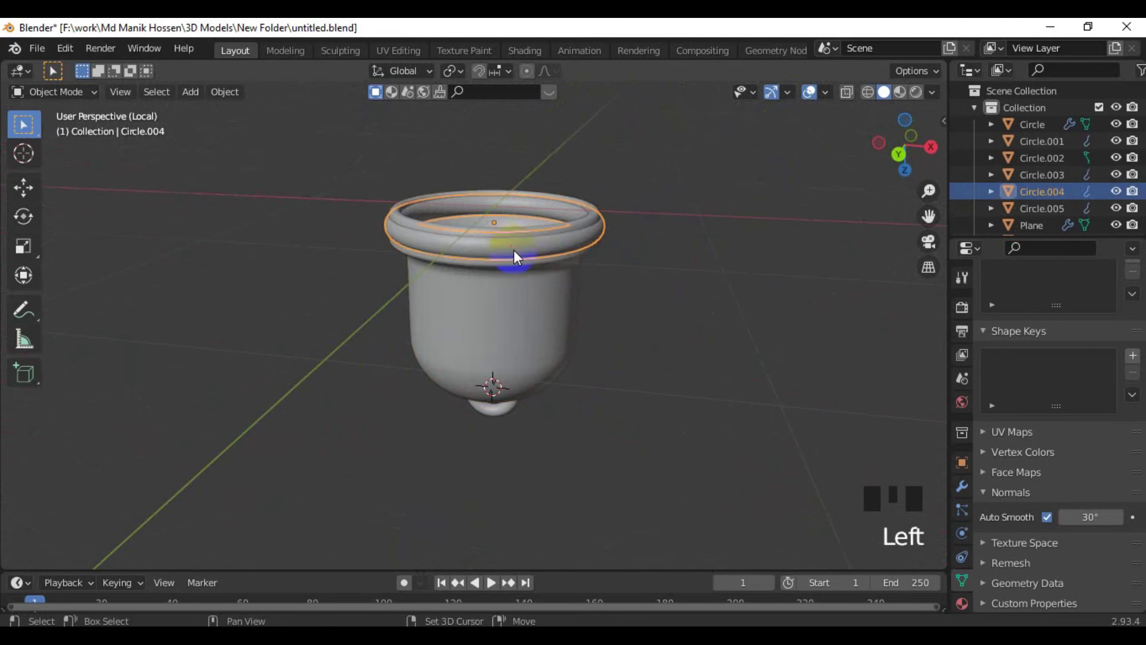
key("shift+s")
middle_click(547, 308)
Add a UV sphere clapper and pull its top vertex up into a long stem in Edit Mode.
key("shift+a")
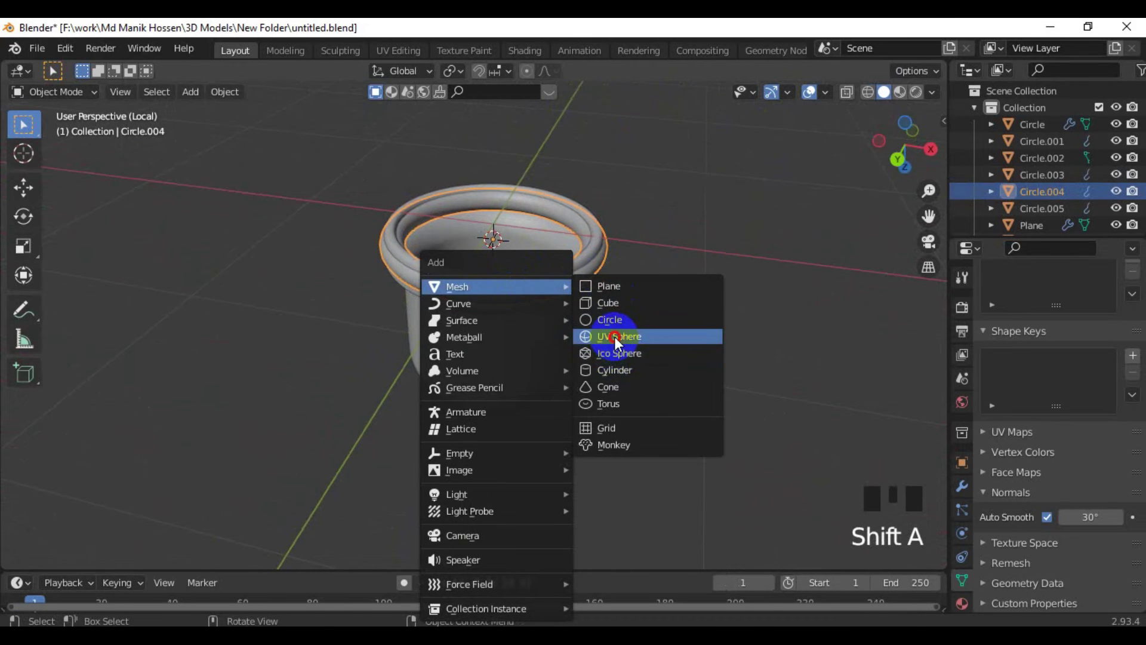
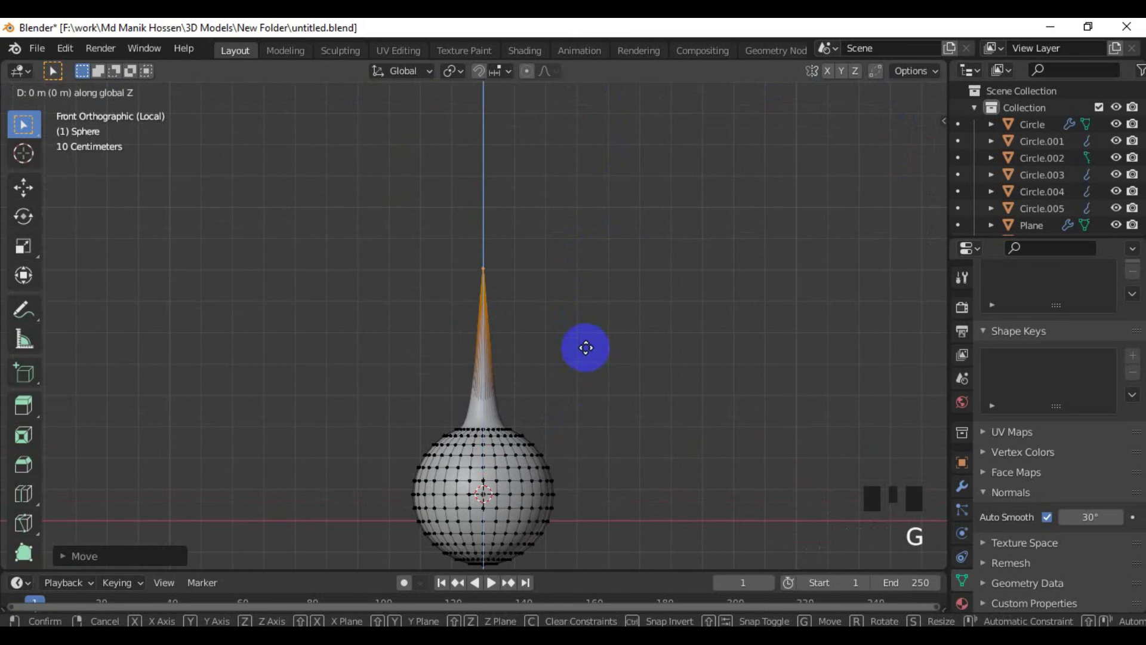
key("Tab")
scroll("down", 3)
key("/")
scroll("up", 3)
left_click_drag(515, 266, 547, 402)
scroll("up", 3)
key("g")
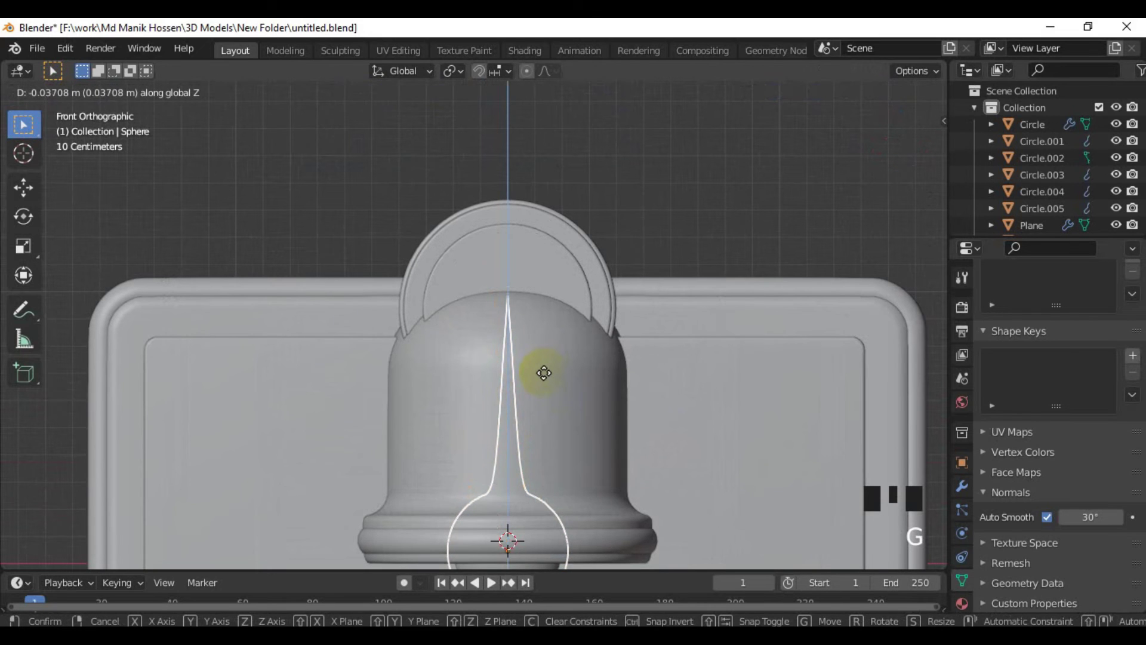
scroll("down", 3)
left_click(687, 249)
scroll("down", 3)
Place the clapper inside the bell and lift the bell pieces above the badge.
left_click_drag(517, 441, 445, 306)
left_click(446, 306)
left_click(453, 324)
left_click_drag(499, 383, 479, 462)
left_click_drag(478, 462, 493, 461)
left_click(491, 437)
key("g")
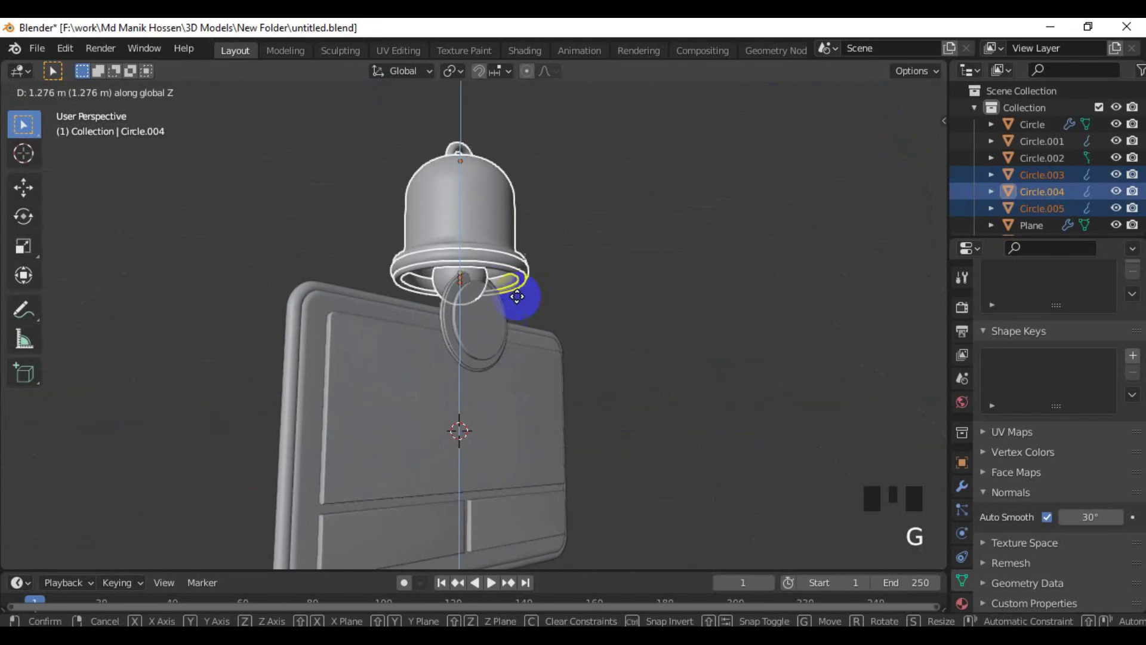
scroll("down", 3)
Orbit around the raised bell to check it and select the clapper sphere.
left_click_drag(519, 328, 679, 297)
left_click(679, 297)
left_click_drag(647, 333, 592, 353)
scroll("up", 3)
left_click_drag(518, 341, 535, 427)
scroll("up", 3)
left_click(540, 439)
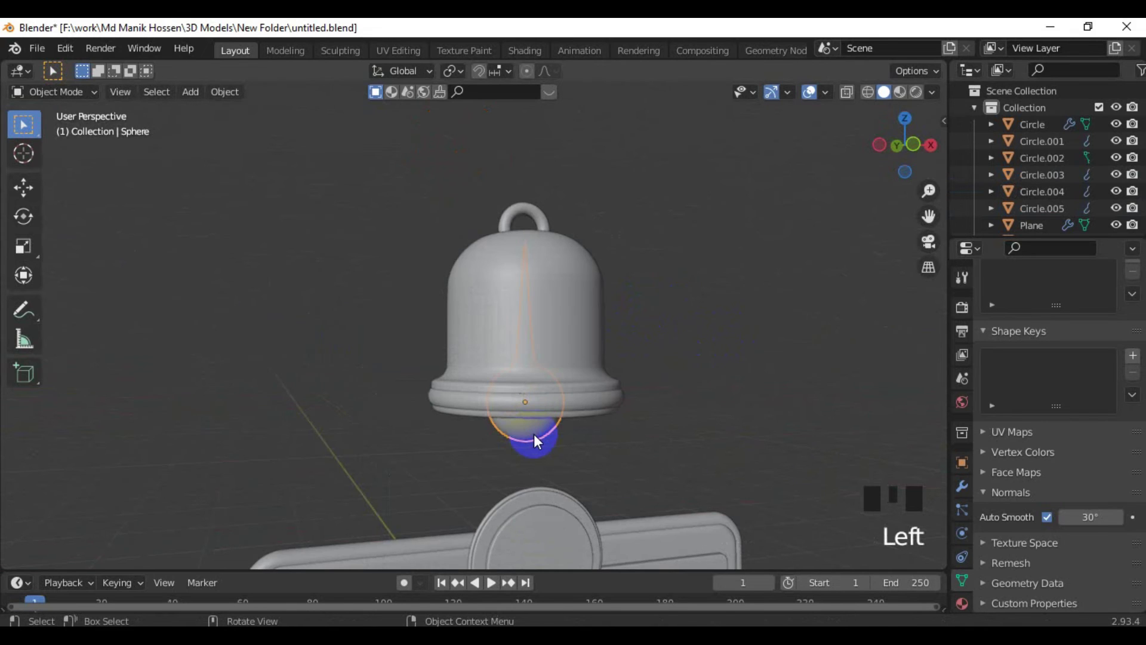
Select all the bell parts together and join them into one object.
left_click(549, 331)
left_click_drag(552, 331, 639, 239)
left_click(680, 332)
left_click(566, 353)
left_click_drag(565, 353, 685, 63)
left_click(528, 209)
left_click(558, 367)
left_click_drag(558, 366, 663, 286)
left_click_drag(538, 307, 724, 313)
left_click(725, 313)
left_click(554, 334)
Scale the joined bell down in front view and move it into the circular medallion.
key("g")
scroll("down", 3)
left_click(690, 354)
left_click_drag(660, 365, 596, 382)
scroll("up", 3)
left_click(466, 326)
key("s")
scroll("up", 3)
left_click_drag(585, 390, 578, 325)
scroll("up", 3)
key("s")
key("KP_1")
scroll("down", 3)
left_click_drag(602, 320, 602, 317)
key("g")
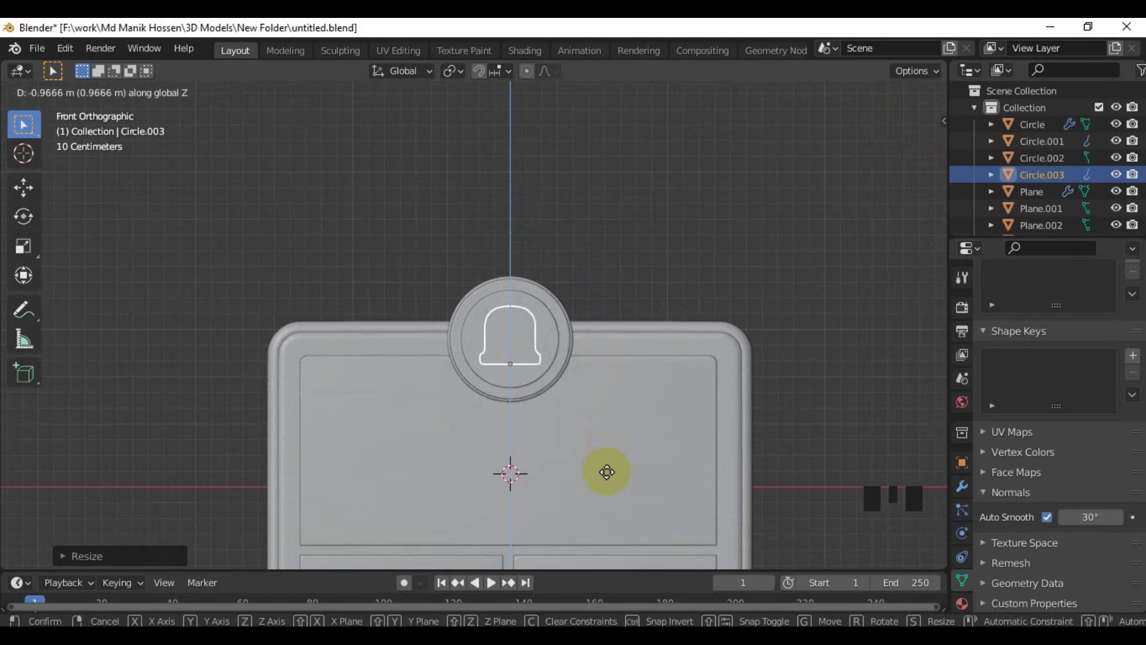
From right view, slide the bell forward on Y so it sits in front of the medallion disc.
key("KP_3")
key("g")
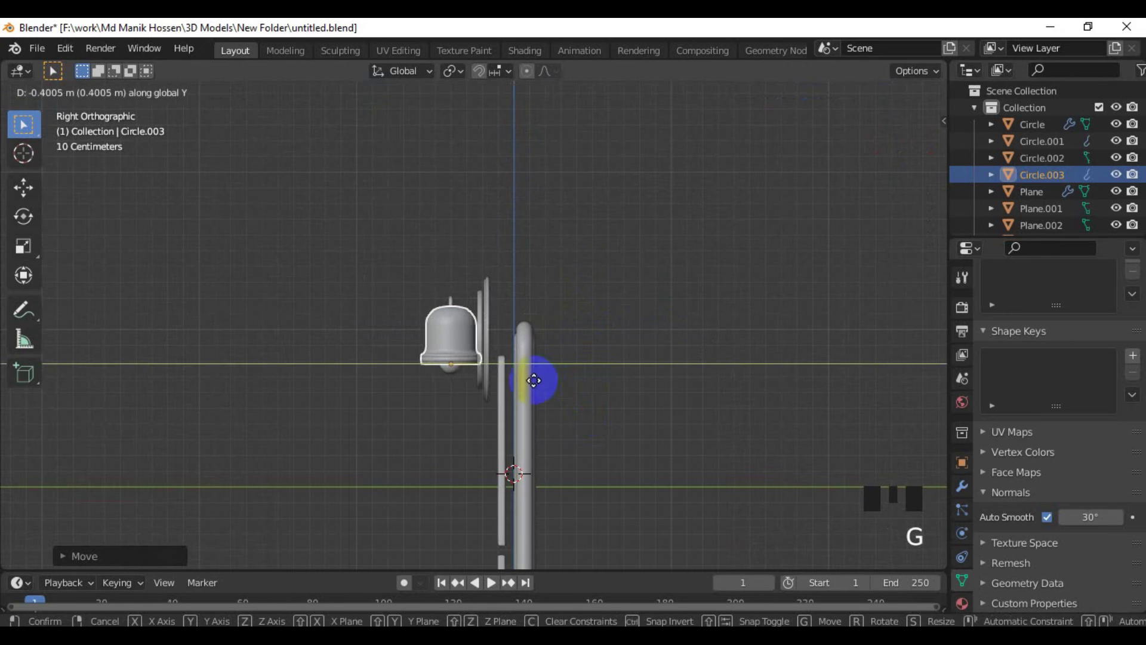
left_click_drag(560, 393, 610, 402)
scroll("up", 3)
left_click_drag(665, 343, 650, 388)
key("KP_1")
Tilt the bell sideways about the Y axis from front view.
key("r")
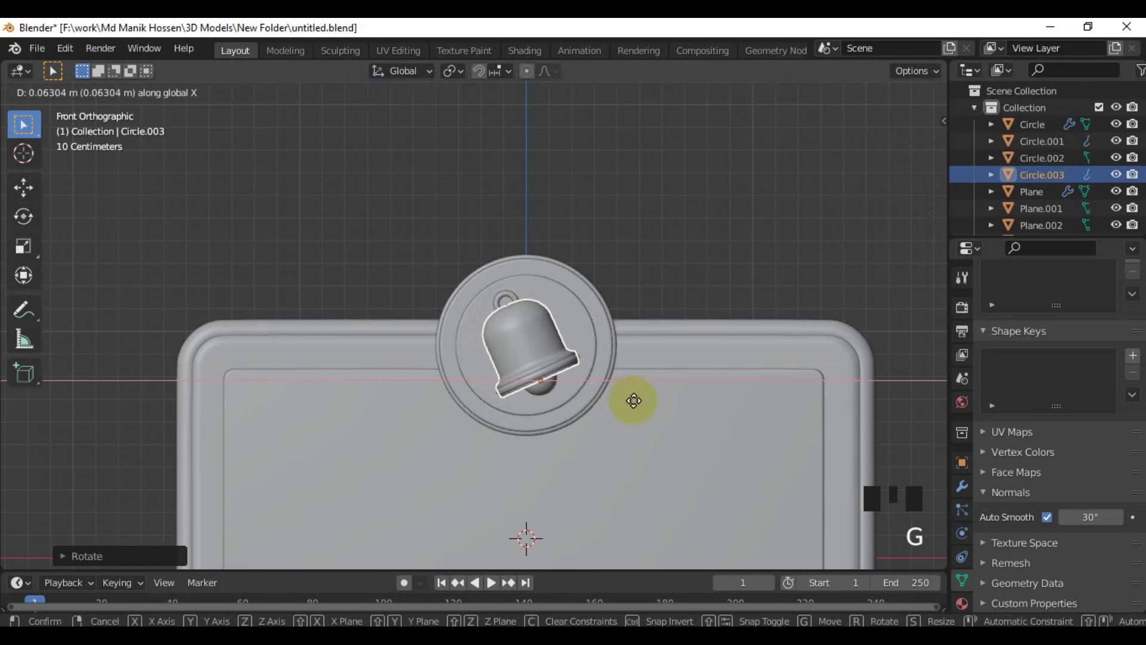
left_click(688, 281)
scroll("down", 3)
scroll("down", 3)
scroll("up", 3)
left_click_drag(600, 404, 458, 416)
left_click(457, 416)
scroll("down", 3)
middle_click(519, 403)
Tip the bell forward about the X axis and reselect it.
key("r")
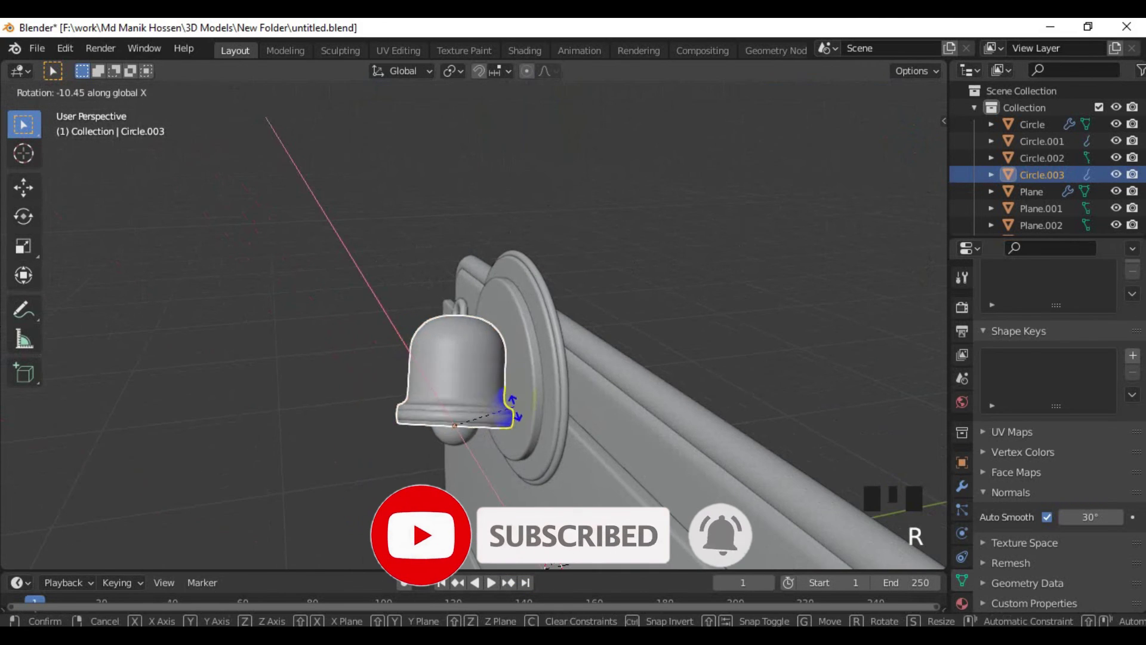
scroll("down", 3)
left_click_drag(546, 419, 745, 307)
left_click(745, 307)
scroll("up", 3)
left_click_drag(581, 399, 543, 415)
scroll("down", 3)
left_click_drag(566, 421, 500, 341)
scroll("down", 3)
left_click_drag(525, 364, 723, 354)
left_click(724, 354)
scroll("up", 3)
left_click_drag(639, 375, 469, 239)
left_click(469, 239)
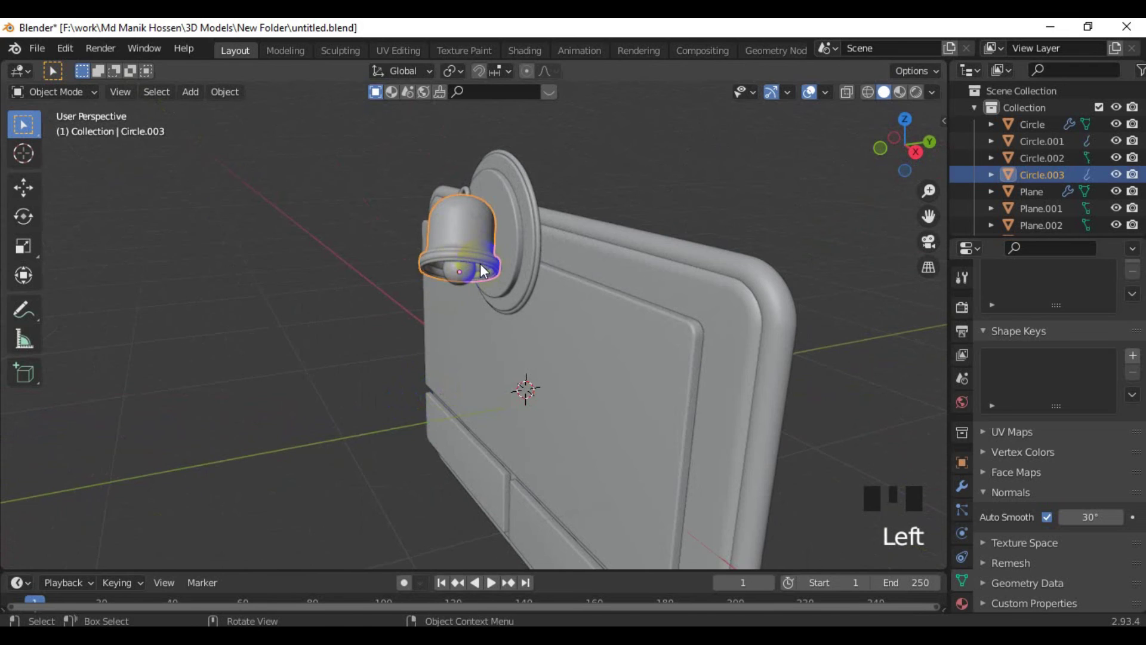
Nudge the tilted bell back against the medallion so it rests inside the circle.
key("g")
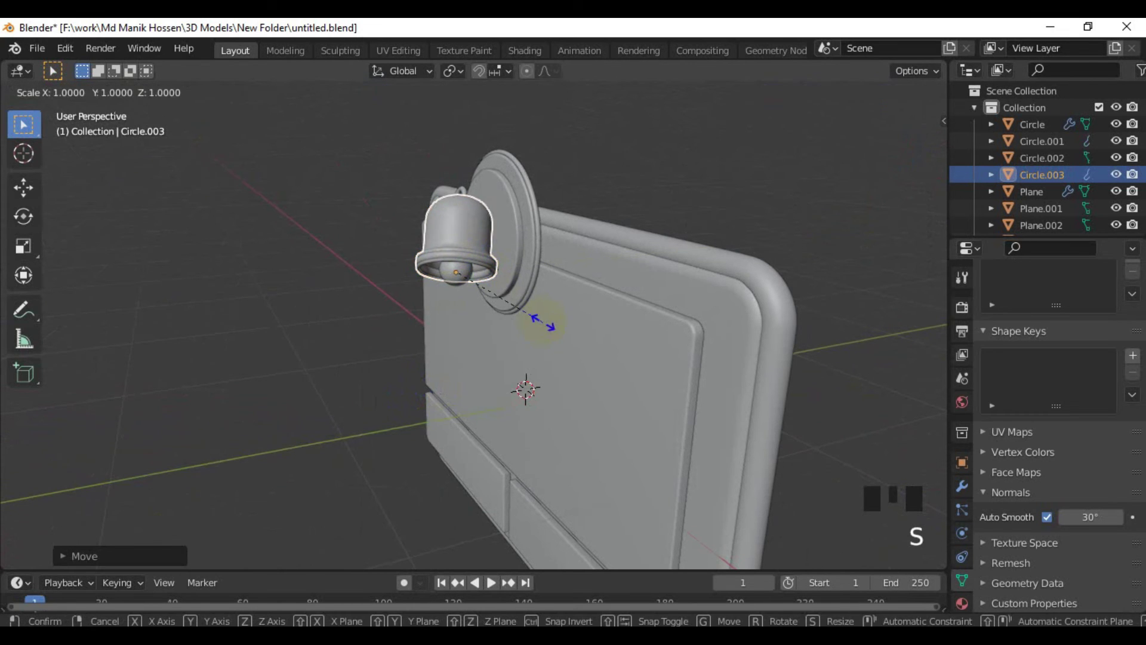
key("KP_1")
key("g")
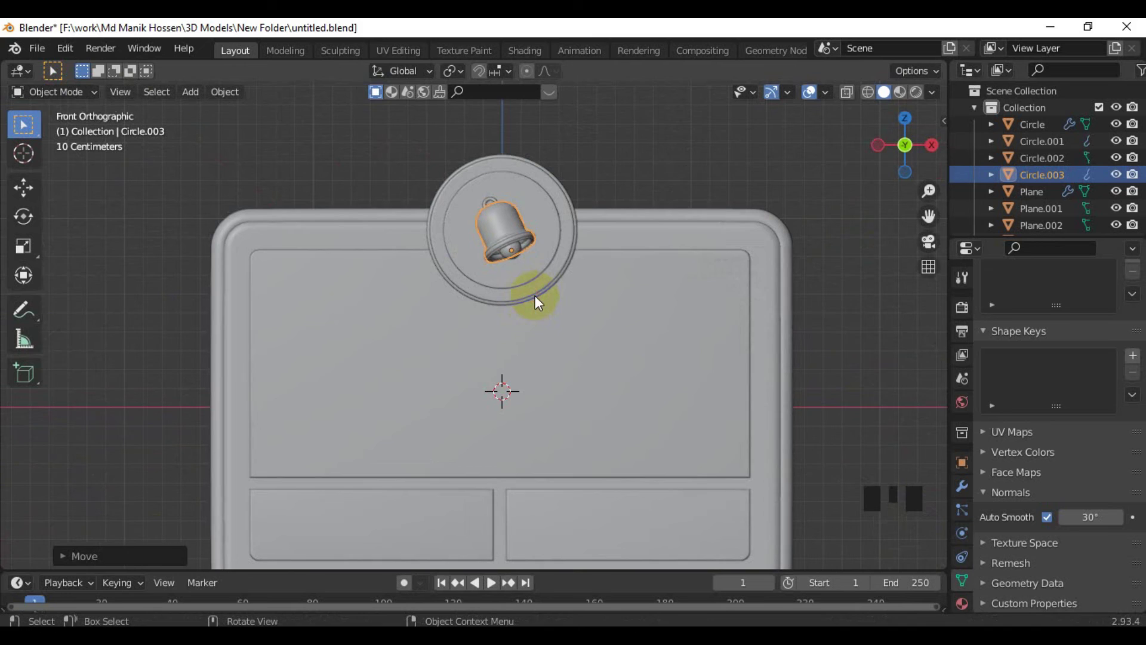
Select the badge objects and lift them upward off the origin.
scroll("down", 3)
left_click(738, 197)
scroll("up", 3)
left_click_drag(577, 258, 444, 237)
left_click_drag(443, 238, 449, 251)
key("g")
left_click_drag(585, 253, 682, 183)
left_click(682, 183)
scroll("down", 3)
middle_click(563, 259)
key("KP_1")
Refine the badge's height from front view so it will clear the floor.
scroll("up", 3)
left_click_drag(706, 148, 665, 170)
scroll("down", 3)
left_click_drag(535, 310, 533, 358)
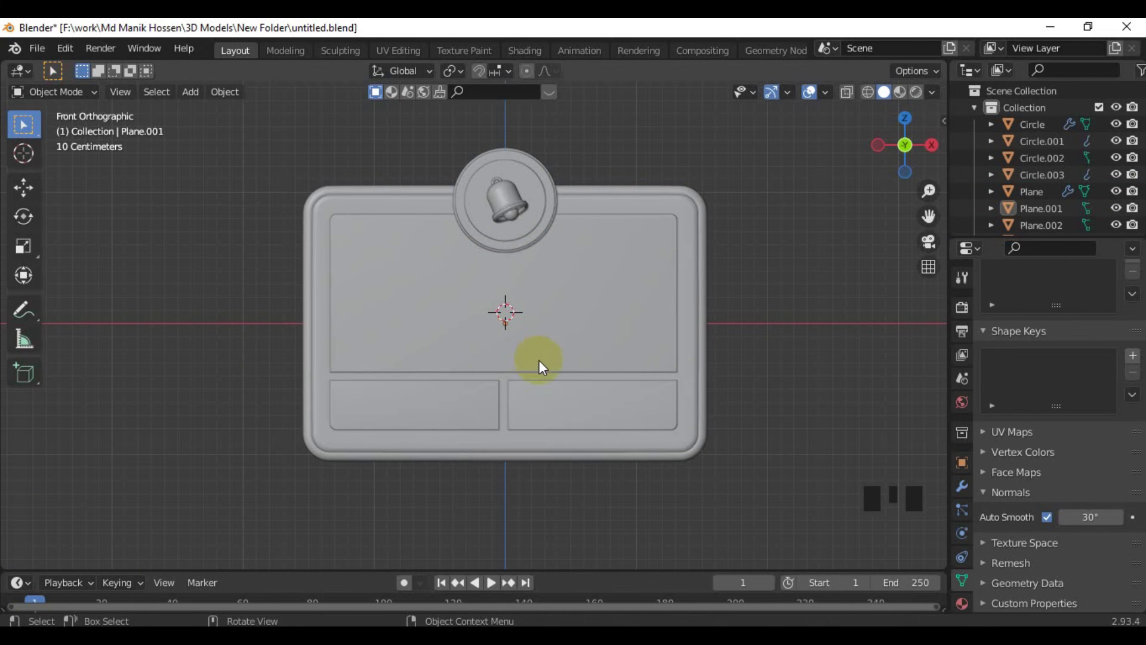
scroll("down", 3)
left_click(330, 237)
key("g")
left_click_drag(601, 342, 603, 413)
scroll("up", 3)
left_click(655, 393)
Add a mesh plane with Shift+A and scale it up into a large ground plane.
key("shift+a")
scroll("down", 3)
left_click_drag(545, 373, 565, 388)
key("s")
scroll("down", 3)
left_click_drag(335, 466, 375, 459)
key("KP_1")
scroll("up", 3)
left_click(386, 218)
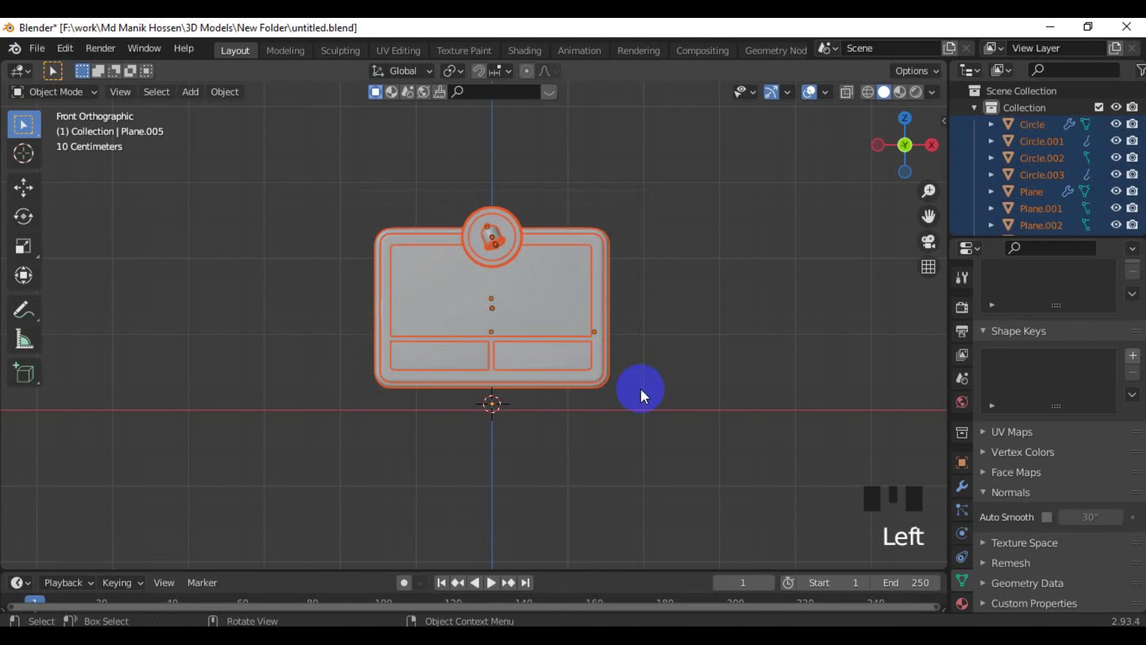
Grab the whole badge and settle it just above the new floor plane.
key("g")
scroll("down", 3)
left_click_drag(406, 389, 492, 420)
left_click(643, 280)
Add a second plane, raise it high on Z, tilt it and offset it in front of the badge.
key("shift+a")
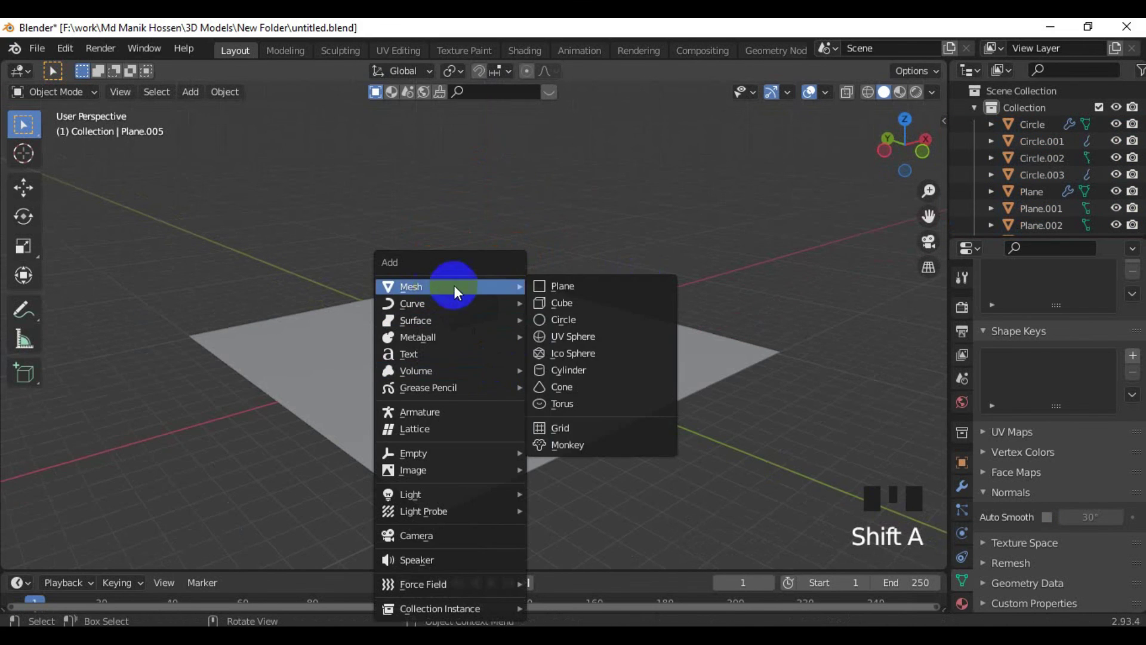
left_click_drag(472, 362, 540, 396)
key("g")
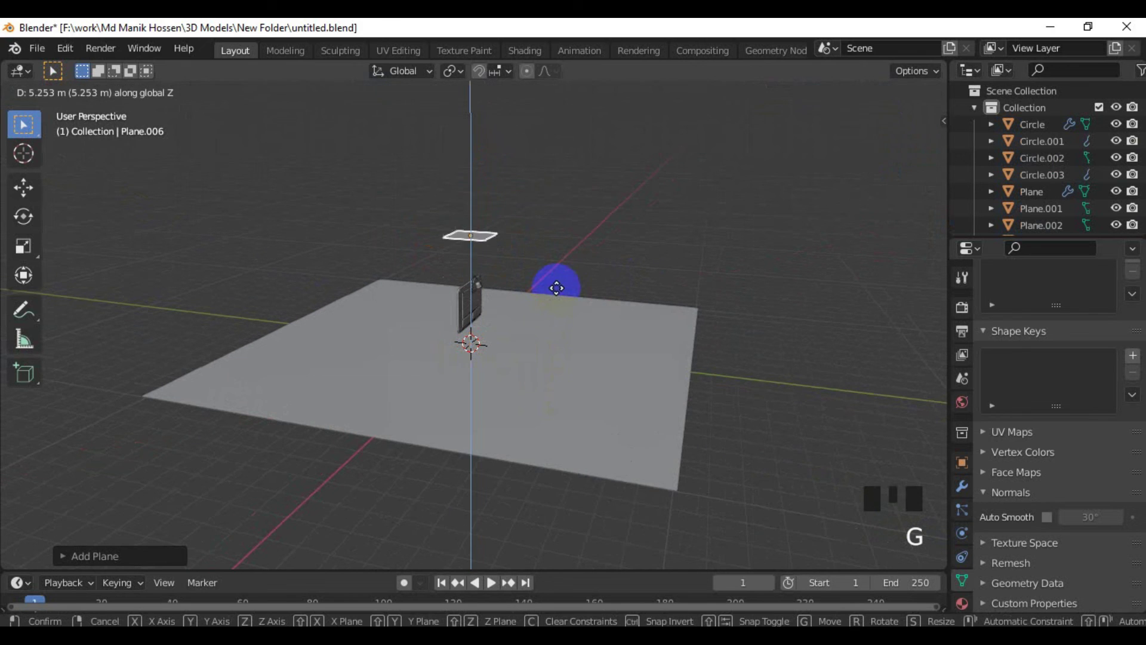
key("r")
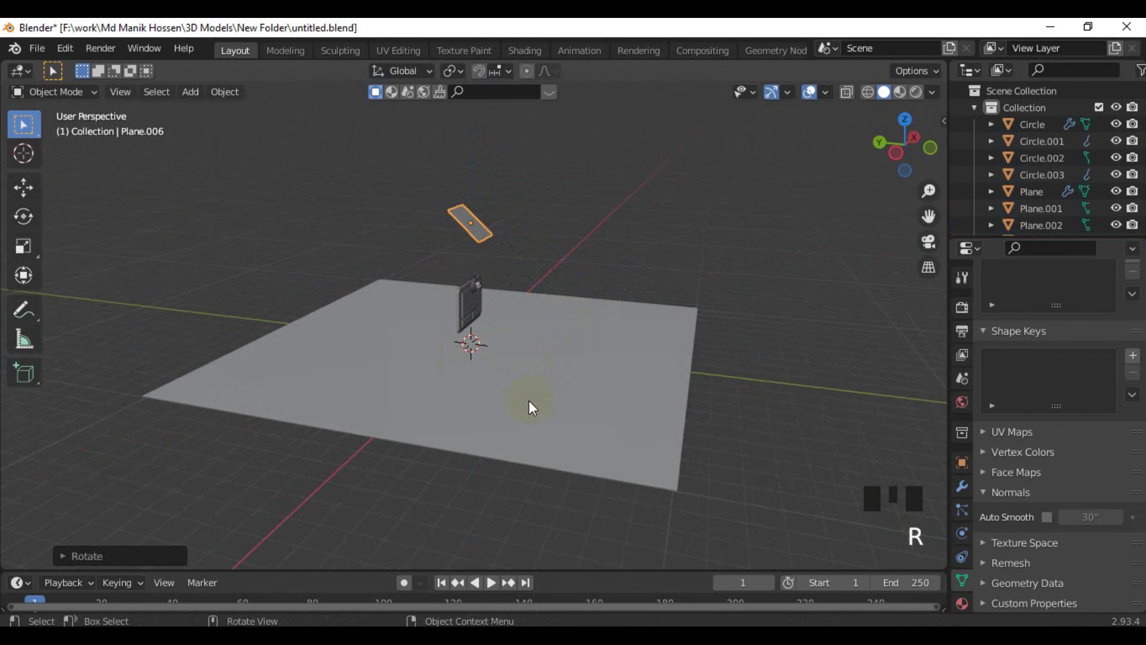
key("KP_7")
key("g")
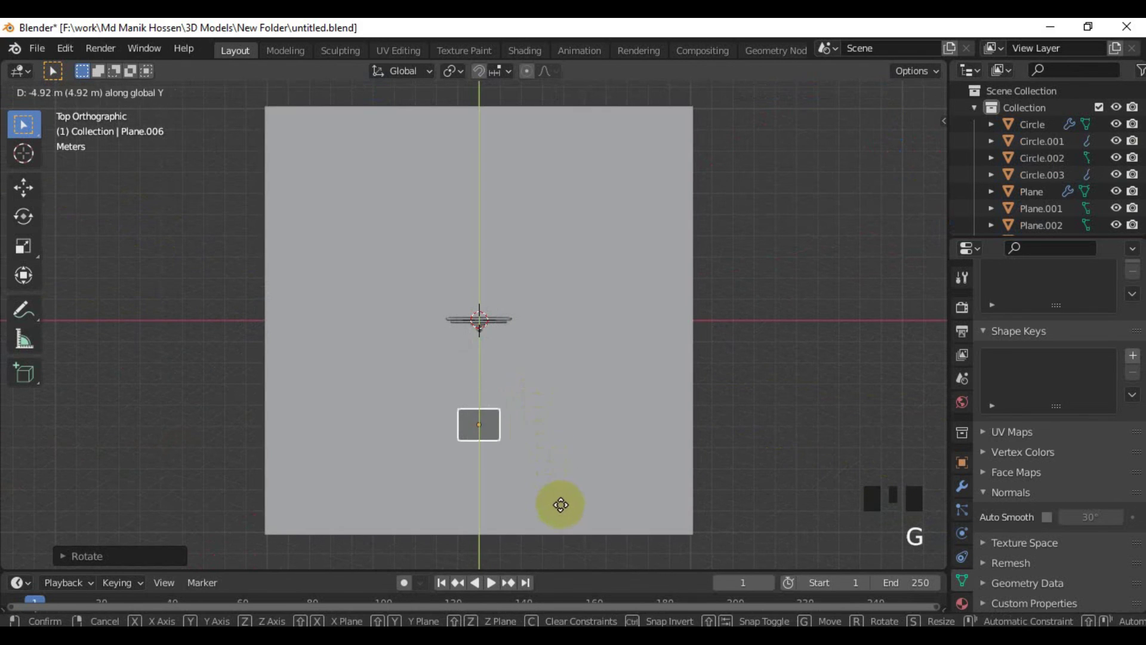
left_click_drag(545, 496, 606, 376)
Scale the overhead plane down and fine-tune its position from right view.
key("s")
left_click_drag(594, 429, 684, 432)
key("KP_3")
key("g")
left_click_drag(526, 469, 607, 479)
scroll("up", 3)
Give the overhead plane a new material in Material Properties.
left_click_drag(609, 455, 972, 588)
left_click(972, 588)
left_click(972, 606)
left_click_drag(1067, 379, 1008, 467)
scroll("down", 3)
left_click(1093, 519)
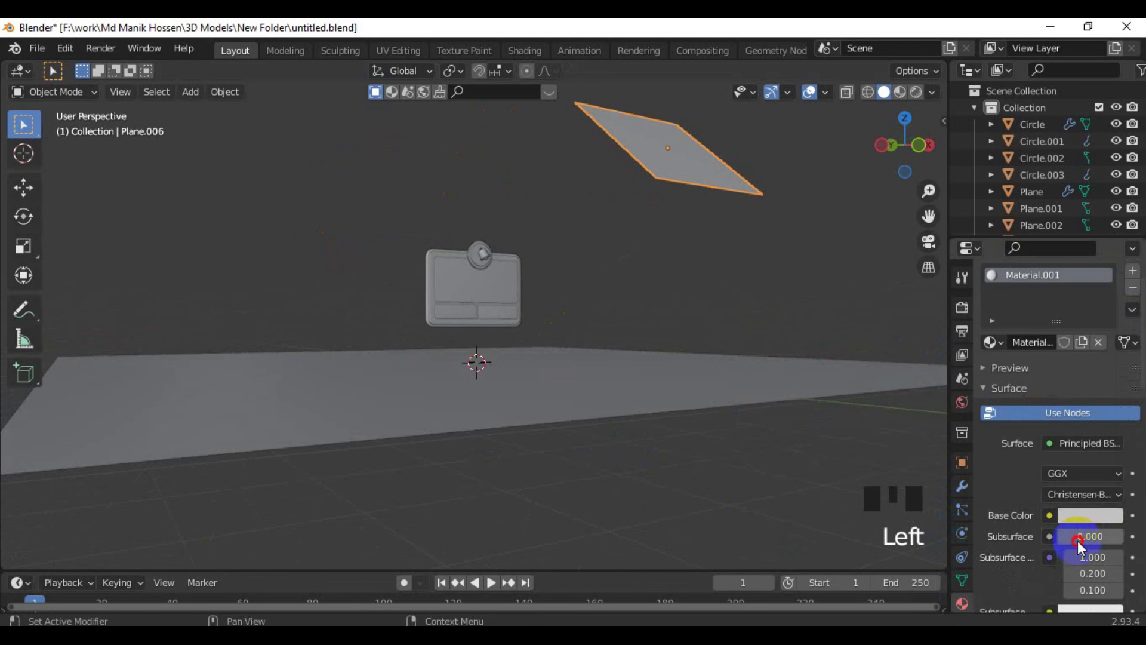
Adjust a colour value on the overhead plane's new material, currently black.
scroll("down", 3)
left_click_drag(1092, 474, 1088, 487)
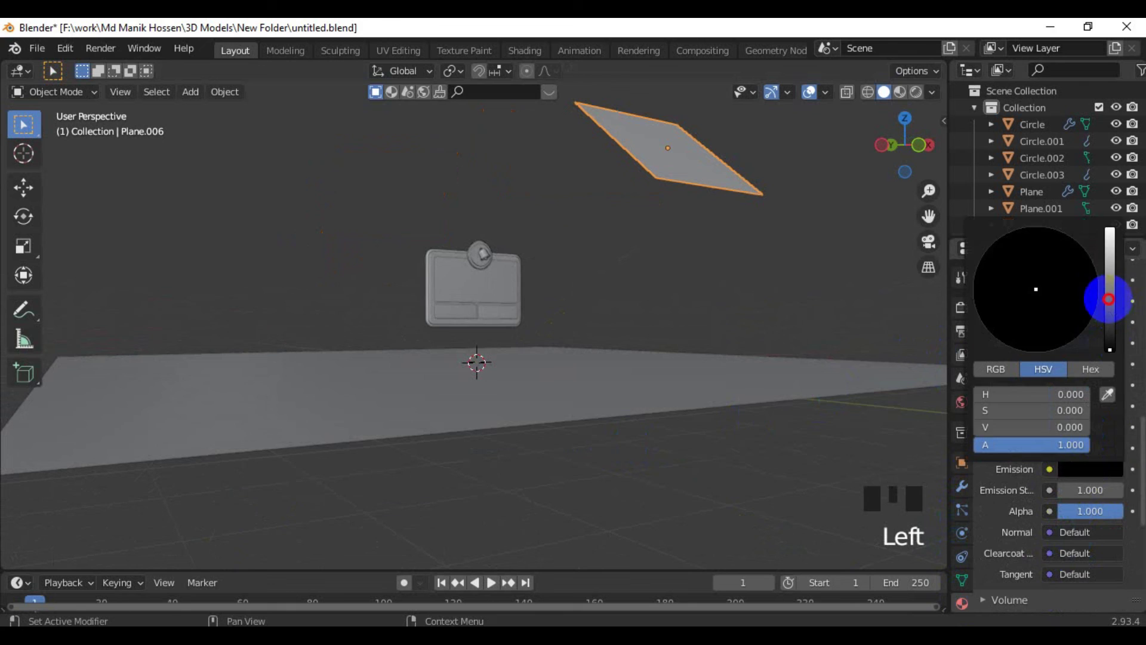
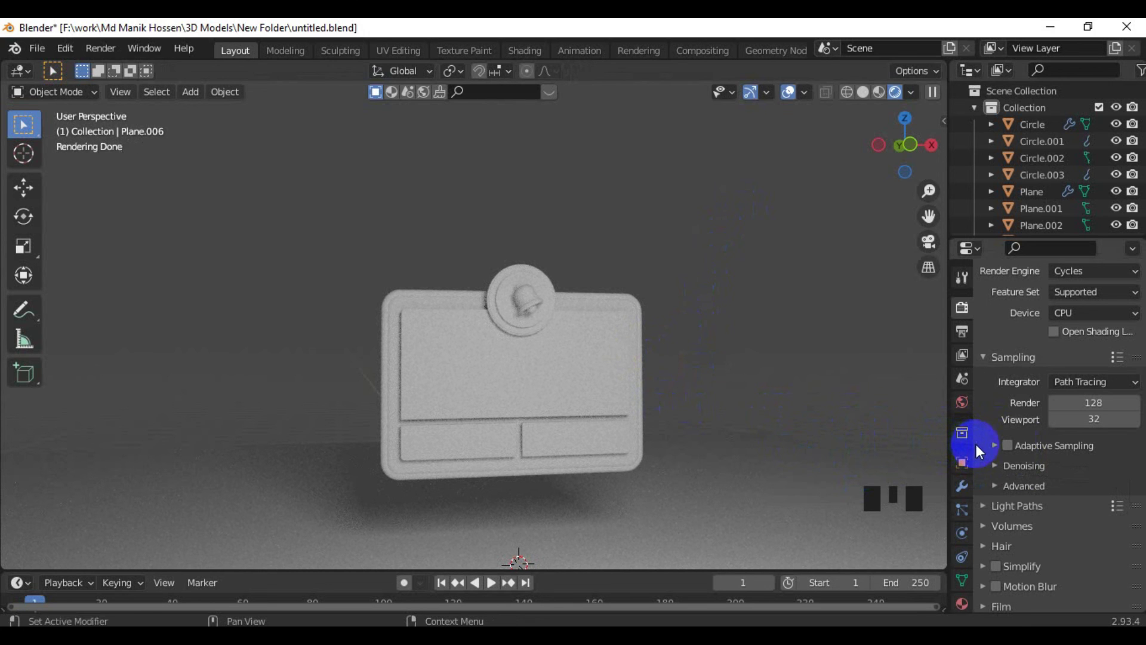
Reframe the Cycles rendered preview of the badge in the viewport.
scroll("up", 3)
scroll("down", 3)
left_click_drag(523, 386, 573, 394)
scroll("up", 3)
left_click(530, 352)
scroll("down", 3)
left_click_drag(596, 360, 813, 326)
left_click(813, 325)
Enable Film > Transparent in Render Properties so the badge renders over a checkerboard.
scroll("up", 3)
scroll("down", 3)
left_click_drag(1036, 541, 1051, 567)
scroll("down", 3)
left_click(1015, 597)
left_click(821, 352)
left_click_drag(780, 356, 727, 355)
scroll("up", 3)
left_click_drag(735, 354, 793, 347)
left_click(793, 347)
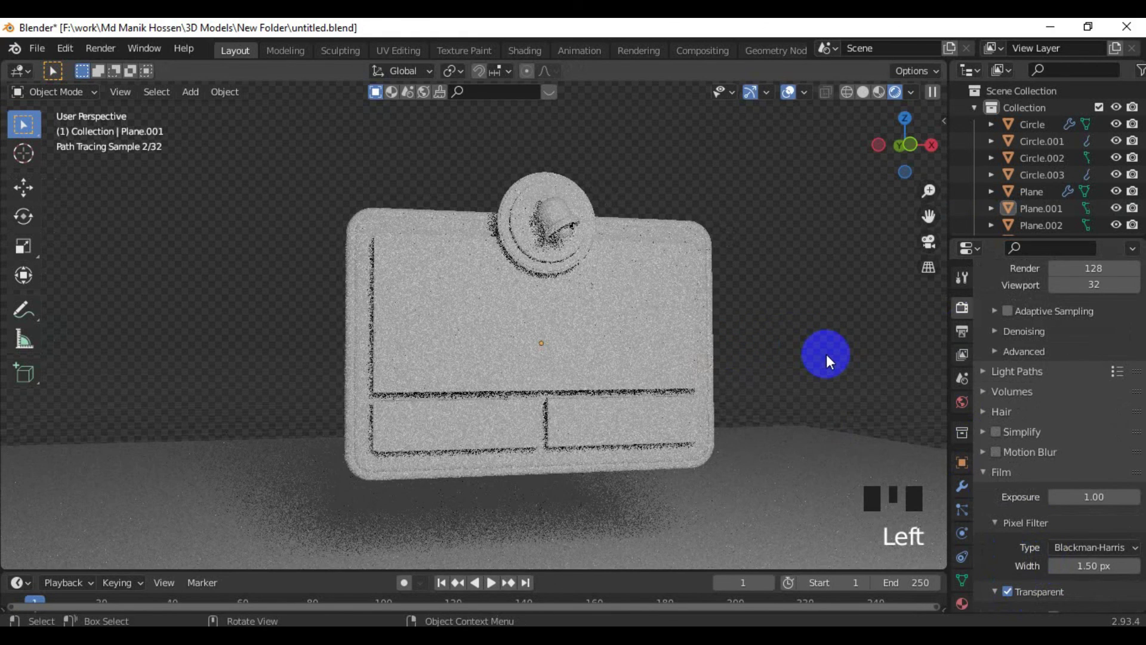